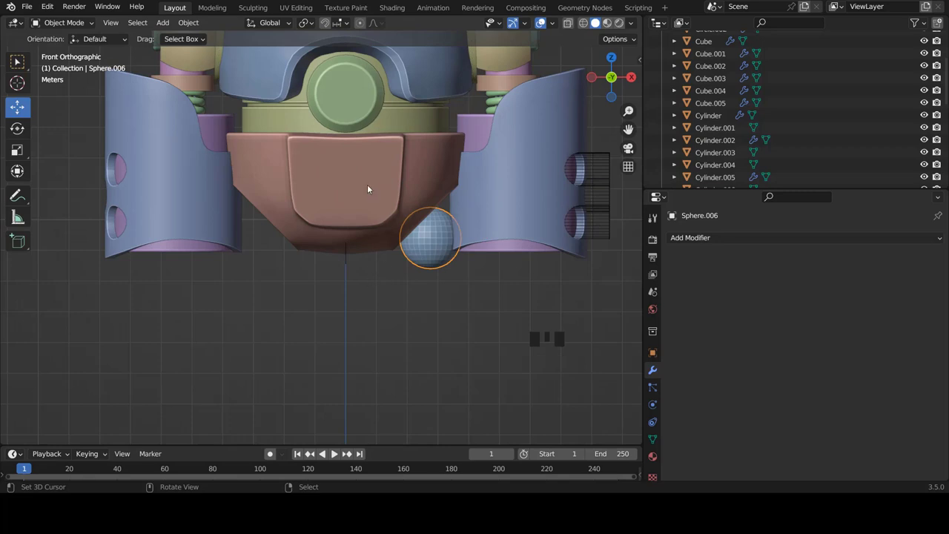
Step: Isolate the hip shell and sphere in Local View, inspect them, and return to front view
{"action": "right_click", "coordinate": [370, 187]}
{"action": "right_click", "coordinate": [429, 252]}
{"action": "key", "text": "KP_Divide"}
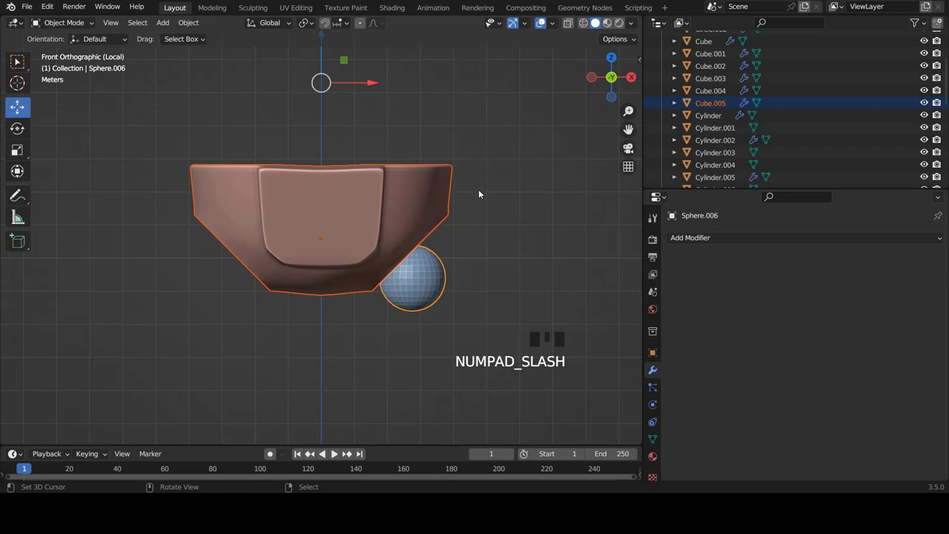
{"action": "right_click", "coordinate": [417, 283]}
{"action": "scroll", "scroll_direction": "up", "scroll_amount": 3}
{"action": "left_click_drag", "start_coordinate": [410, 267], "coordinate": [380, 226]}
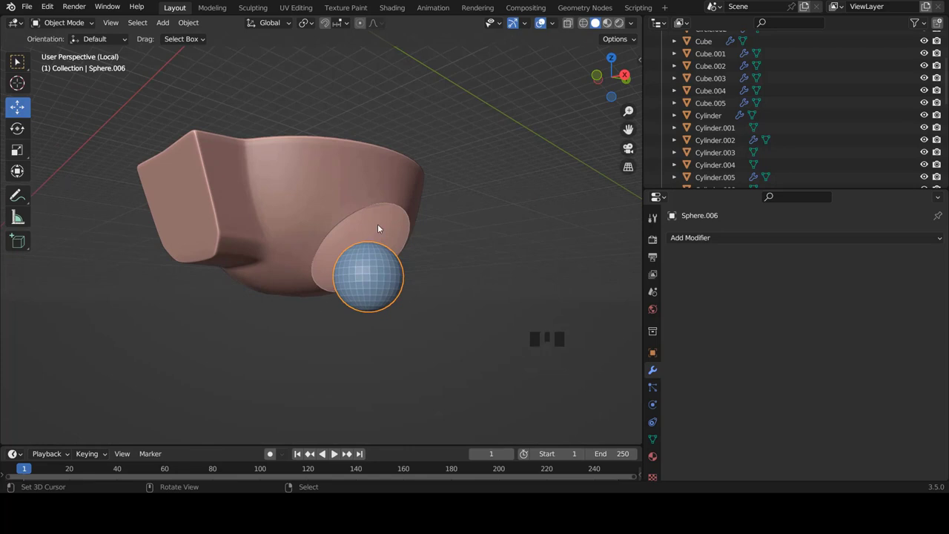
{"action": "key", "text": "KP_1"}
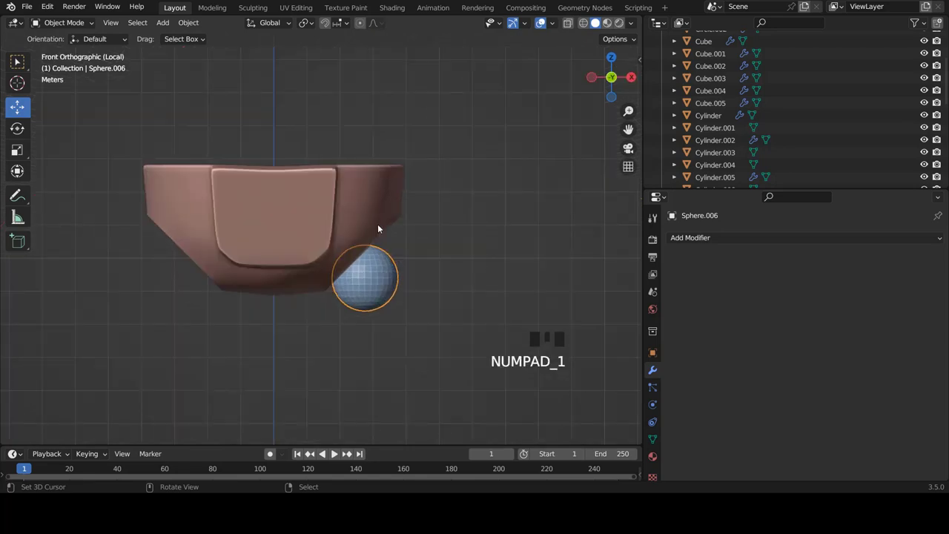
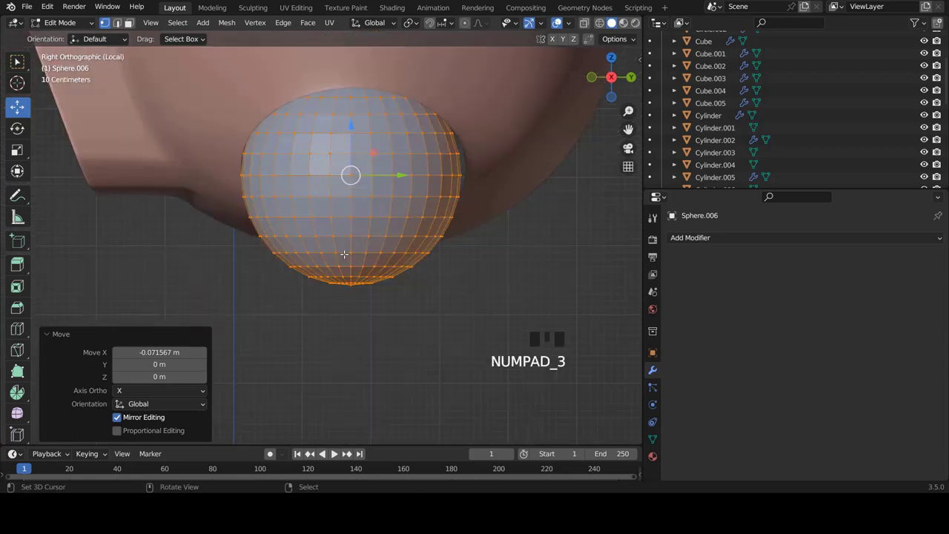
Step: From front view, move the sphere's vertices up into the shell's lower corner
{"action": "key", "text": "KP_1"}
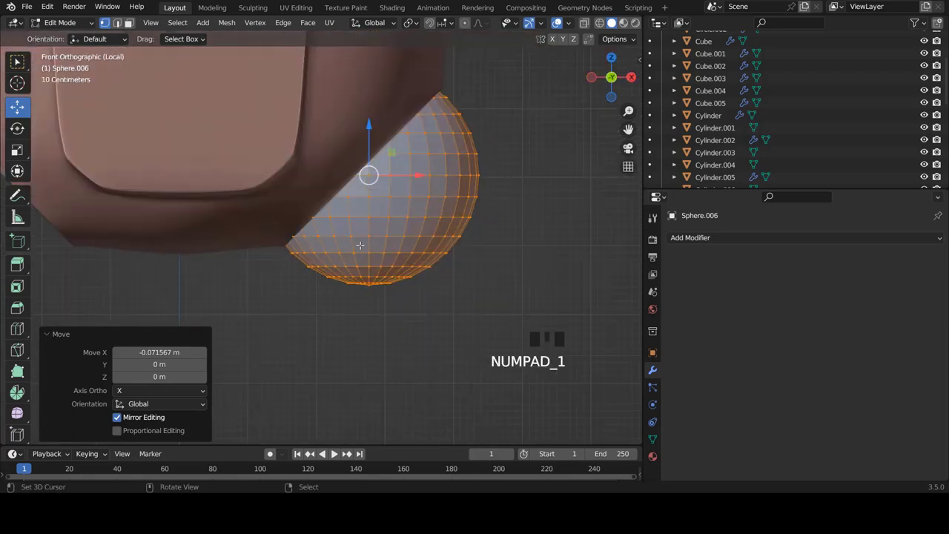
{"action": "key", "text": "g"}
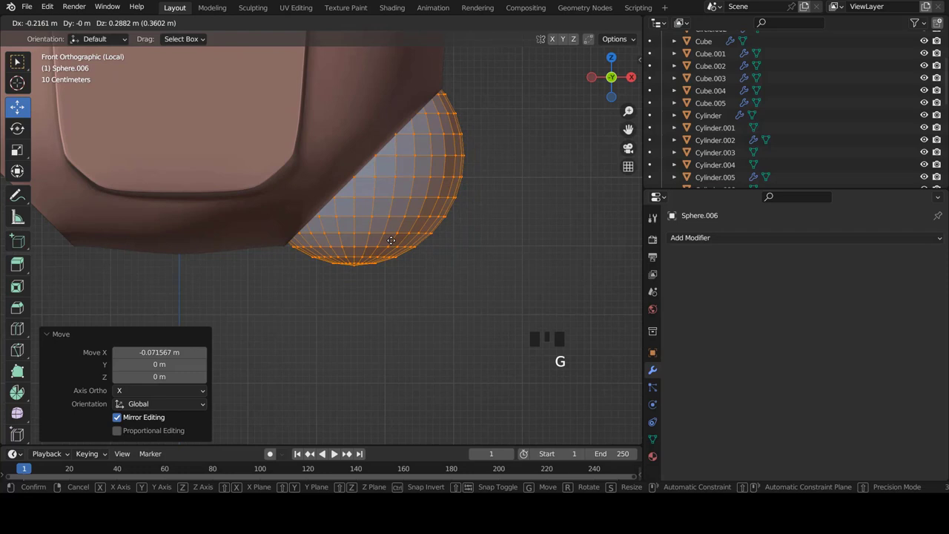
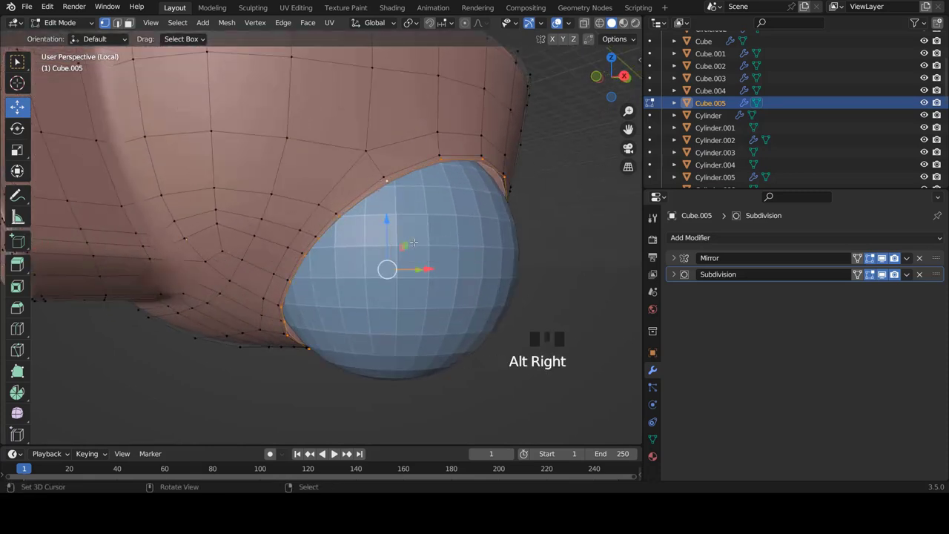
Step: Extrude and shrink the opening's edge loop twice, pushing the inner loop inward into a socket lip
{"action": "key", "text": "e"}
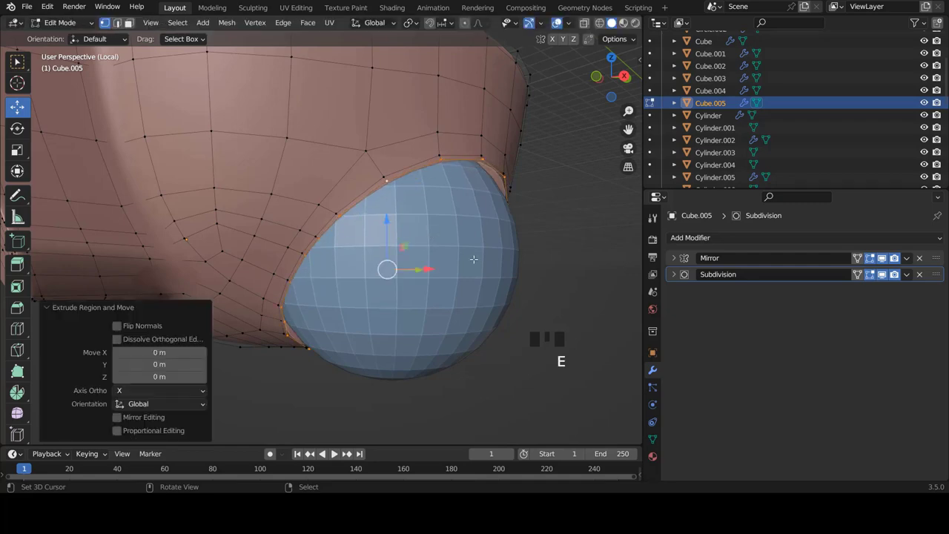
{"action": "key", "text": "s"}
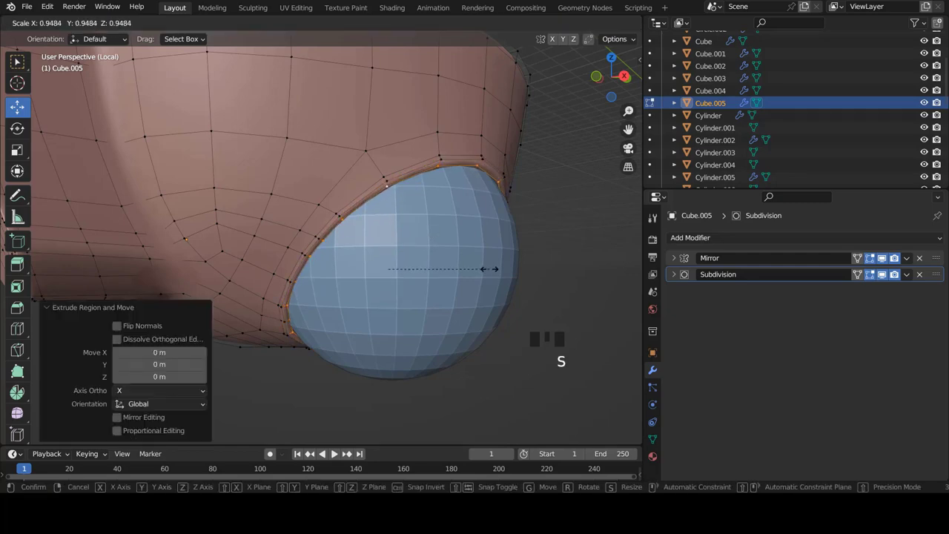
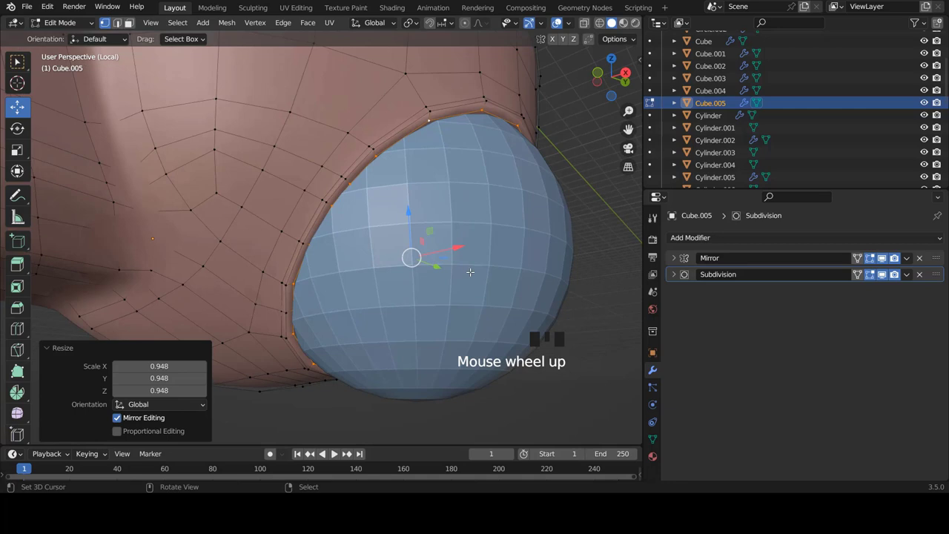
{"action": "key", "text": "e"}
{"action": "key", "text": "s"}
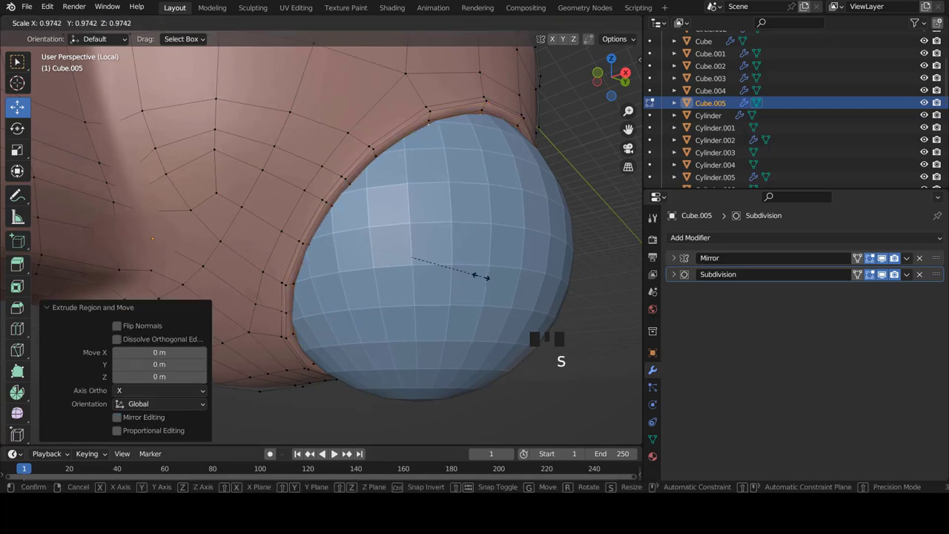
{"action": "key", "text": "g"}
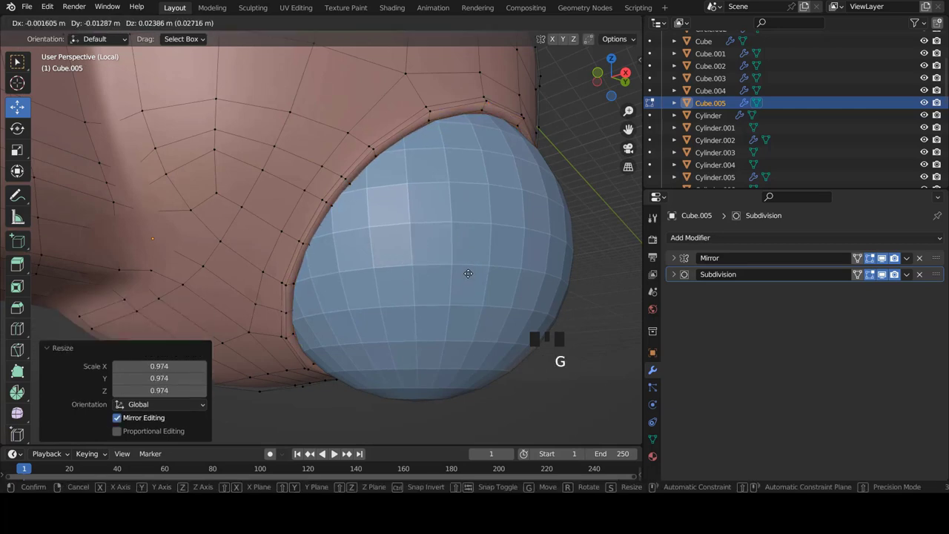
Step: Leave Edit Mode on the shell and orbit to check the new rim
{"action": "key", "text": "Tab"}
{"action": "scroll", "scroll_direction": "down", "scroll_amount": 3}
{"action": "key", "text": "a"}
{"action": "left_click_drag", "start_coordinate": [365, 223], "coordinate": [383, 252]}
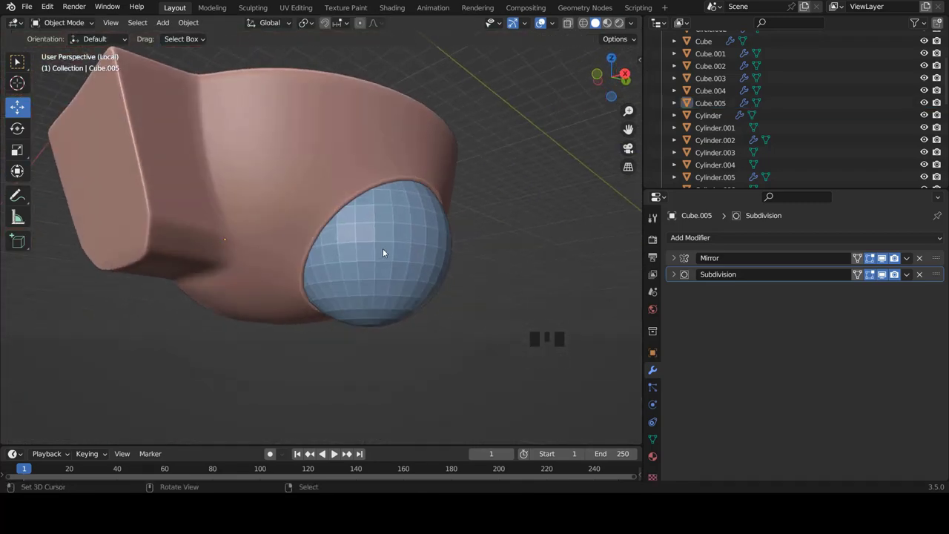
Step: Shade the sphere smooth and inspect it around the hip shell
{"action": "right_click", "coordinate": [411, 236]}
{"action": "key", "text": "w"}
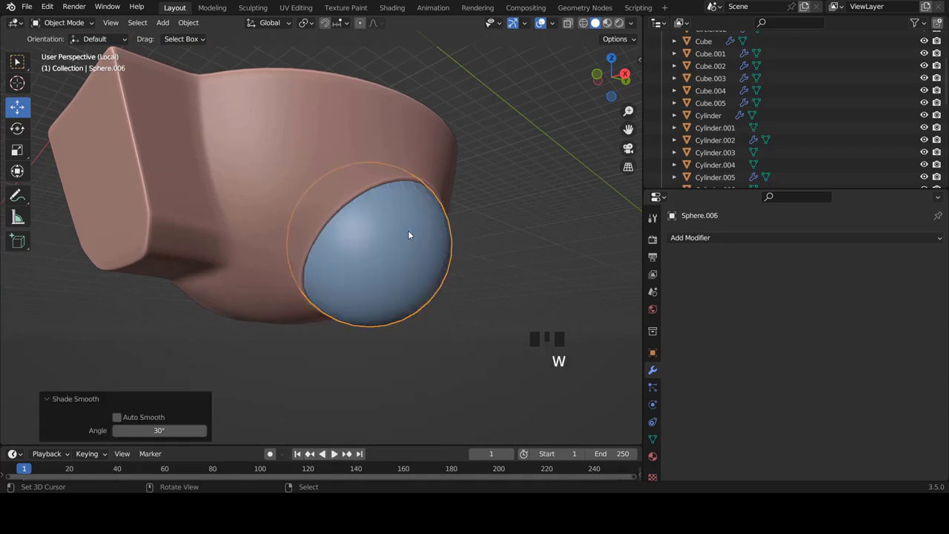
{"action": "key", "text": "a"}
{"action": "scroll", "scroll_direction": "down", "scroll_amount": 3}
{"action": "left_click_drag", "start_coordinate": [356, 258], "coordinate": [355, 244]}
{"action": "scroll", "scroll_direction": "down", "scroll_amount": 3}
{"action": "left_click_drag", "start_coordinate": [419, 242], "coordinate": [442, 267]}
{"action": "scroll", "scroll_direction": "up", "scroll_amount": 3}
Step: Mirror the sphere across X and exit Local View to see both sockets on the full robot
{"action": "right_click", "coordinate": [444, 269]}
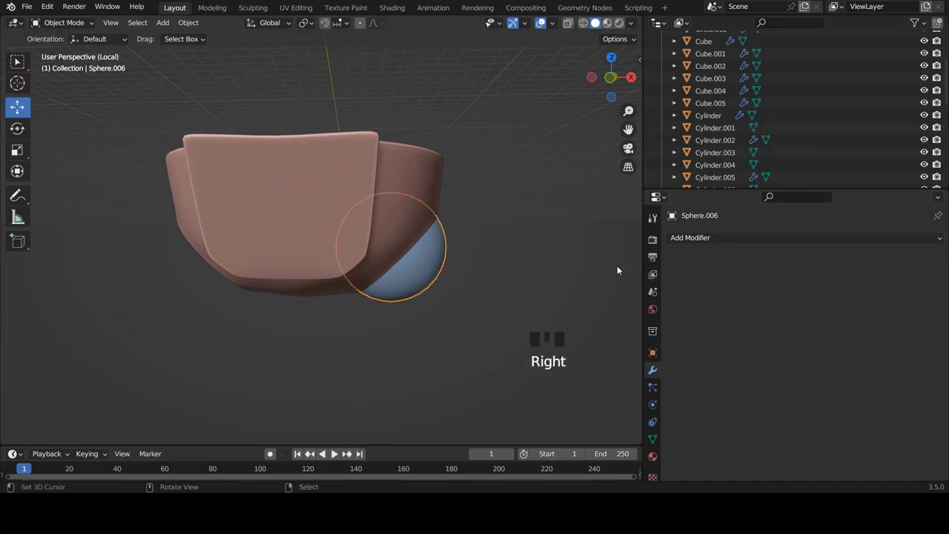
{"action": "left_click_drag", "start_coordinate": [711, 241], "coordinate": [370, 317]}
{"action": "key", "text": "a"}
{"action": "scroll", "scroll_direction": "down", "scroll_amount": 3}
{"action": "left_click_drag", "start_coordinate": [393, 303], "coordinate": [446, 314]}
{"action": "key", "text": "KP_Divide"}
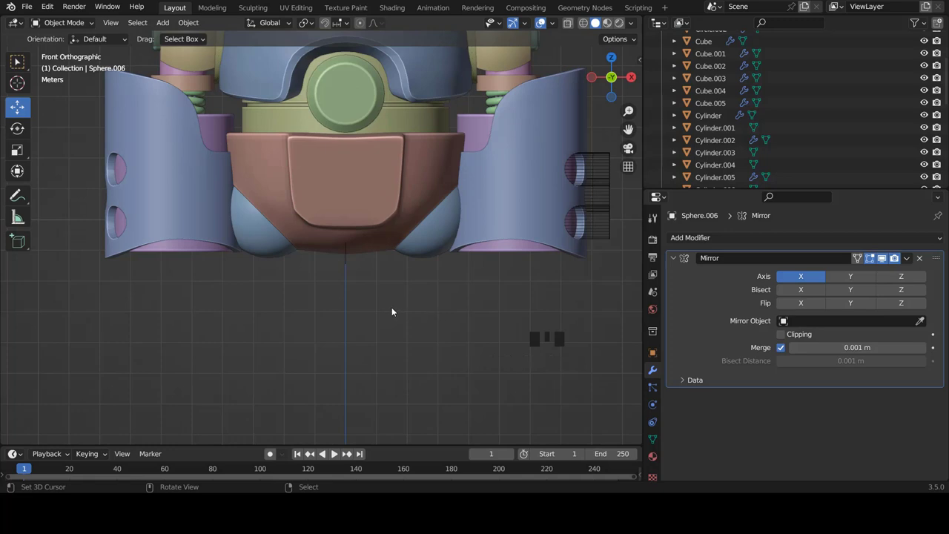
{"action": "scroll", "scroll_direction": "down", "scroll_amount": 3}
{"action": "scroll", "scroll_direction": "up", "scroll_amount": 3}
{"action": "scroll", "scroll_direction": "up", "scroll_amount": 3}
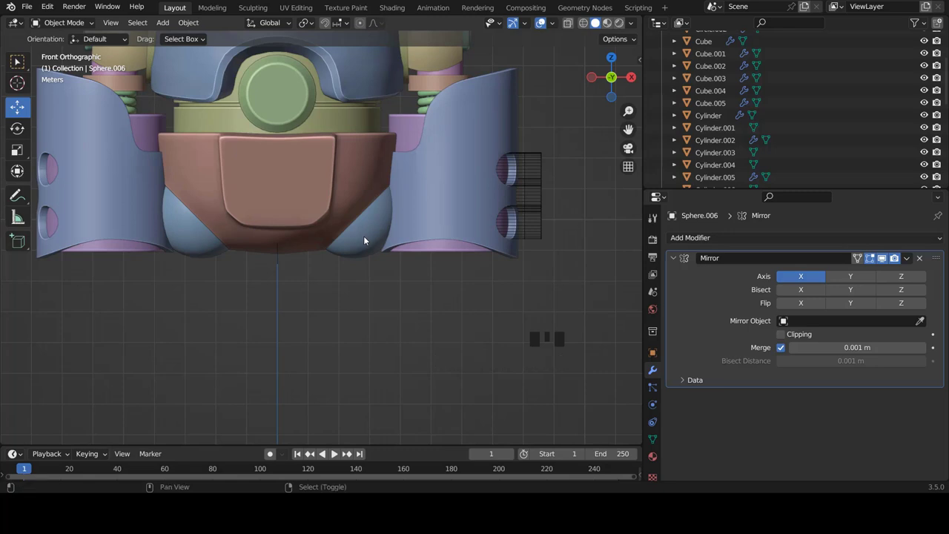
Step: Add a new cylinder and move it below the hip shell, sliding it under the leg in side view
{"action": "key", "text": "shift+a"}
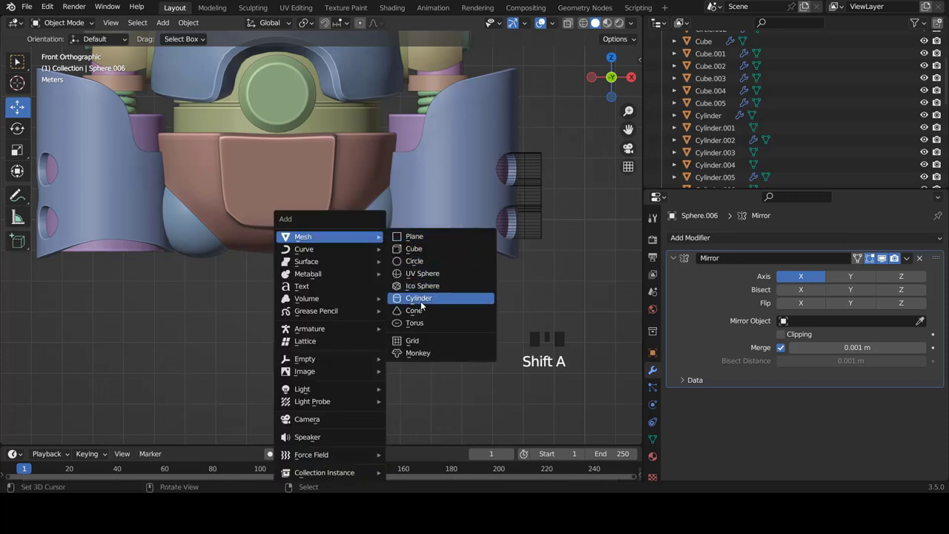
{"action": "key", "text": "Tab"}
{"action": "scroll", "scroll_direction": "down", "scroll_amount": 3}
{"action": "key", "text": "g"}
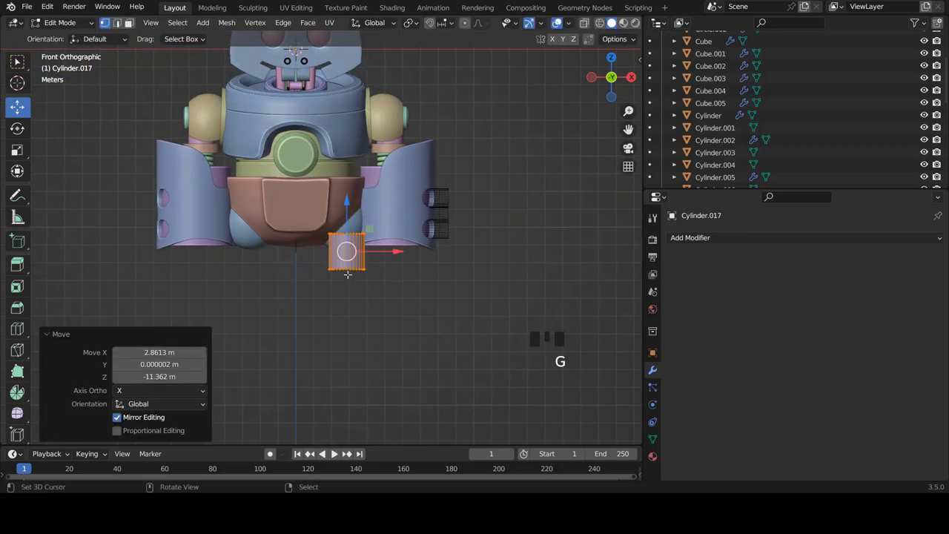
{"action": "scroll", "scroll_direction": "up", "scroll_amount": 3}
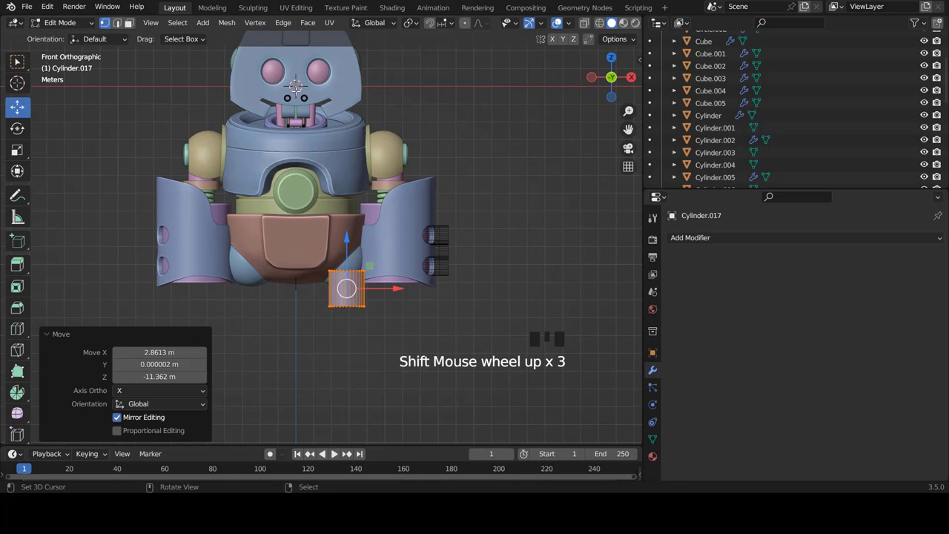
{"action": "key", "text": "KP_3"}
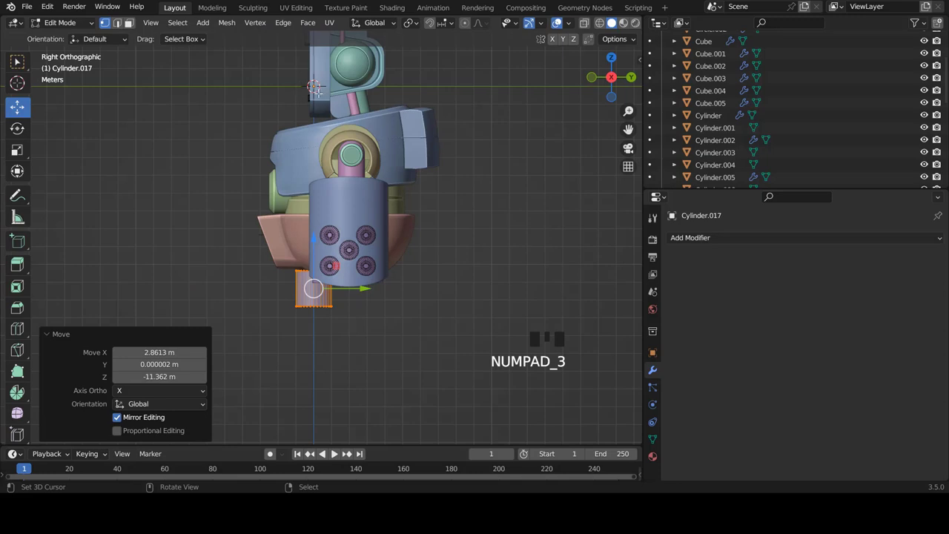
{"action": "scroll", "scroll_direction": "down", "scroll_amount": 3}
{"action": "scroll", "scroll_direction": "up", "scroll_amount": 3}
{"action": "key", "text": "g"}
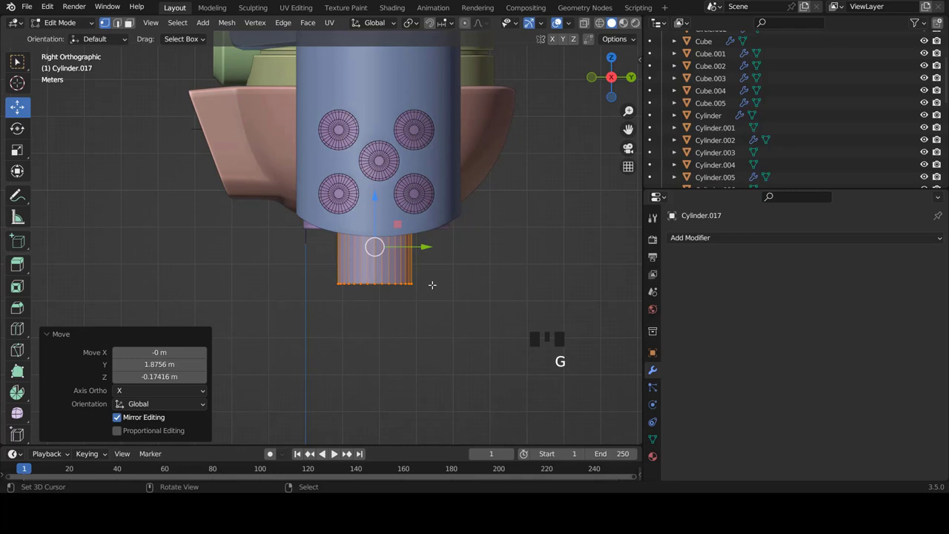
Step: From front view, resize and reposition the cylinder into a small axle under the socket
{"action": "key", "text": "KP_1"}
{"action": "scroll", "scroll_direction": "up", "scroll_amount": 3}
{"action": "scroll", "scroll_direction": "up", "scroll_amount": 3}
{"action": "key", "text": "s"}
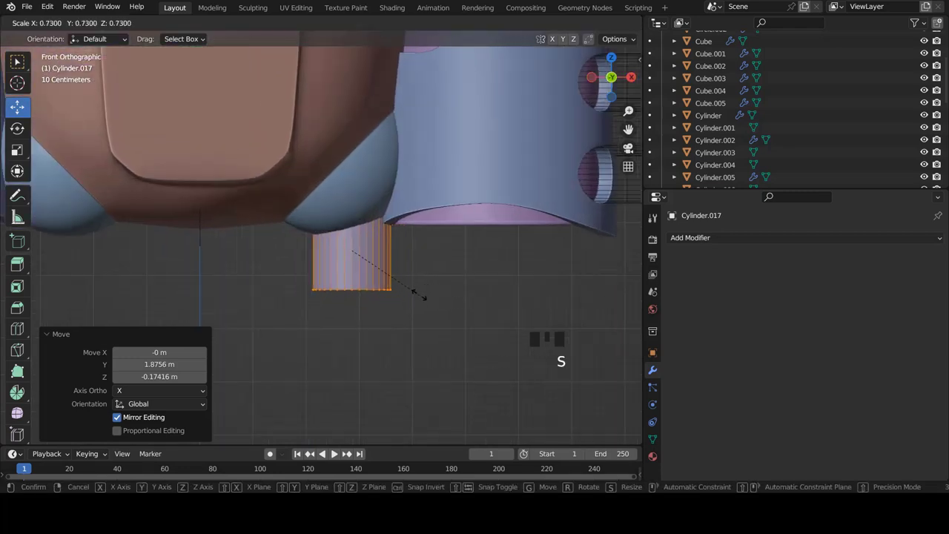
{"action": "scroll", "scroll_direction": "up", "scroll_amount": 3}
{"action": "key", "text": "s"}
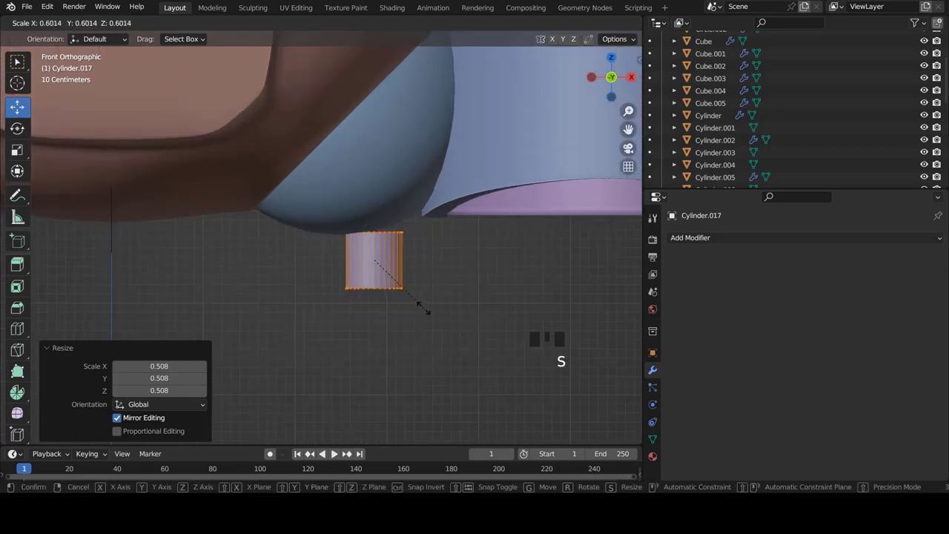
{"action": "left_click", "coordinate": [336, 454]}
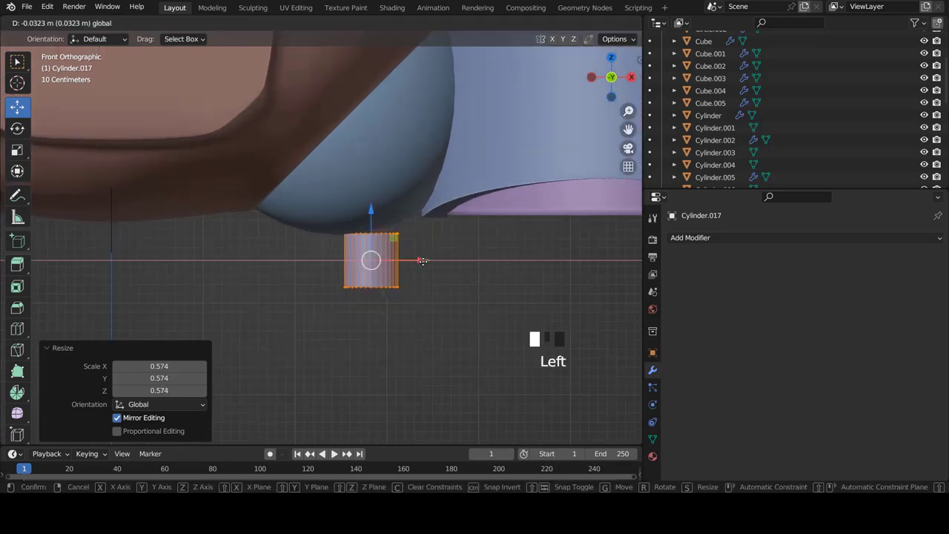
{"action": "key", "text": "ctrl+z"}
{"action": "left_click", "coordinate": [337, 453]}
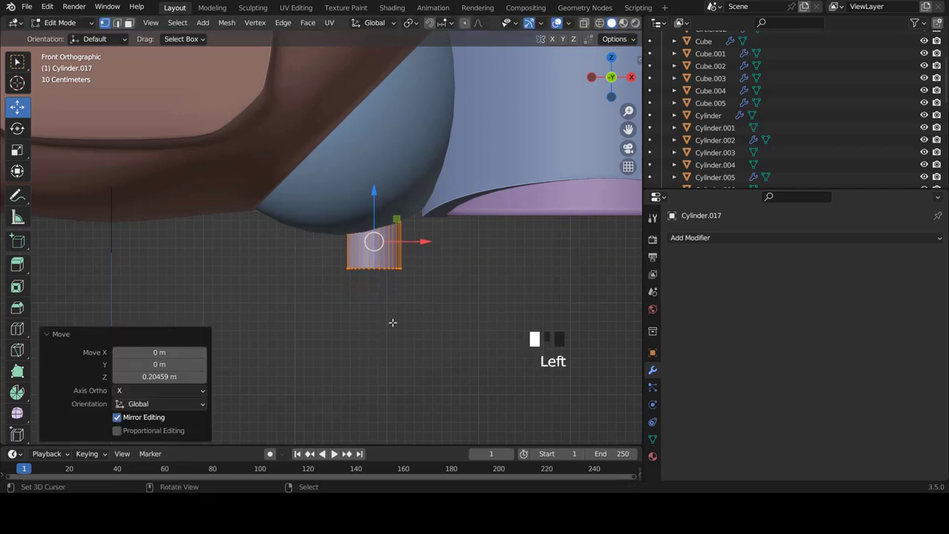
{"action": "key", "text": "s"}
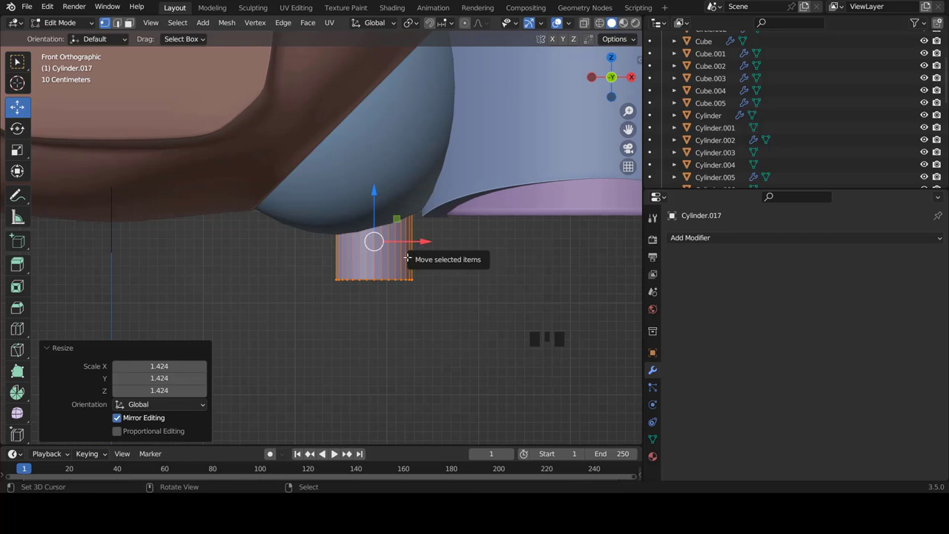
Step: Enter Edit Mode on the axle cylinder and isolate it in Local View
{"action": "key", "text": "Tab"}
{"action": "key", "text": "Tab"}
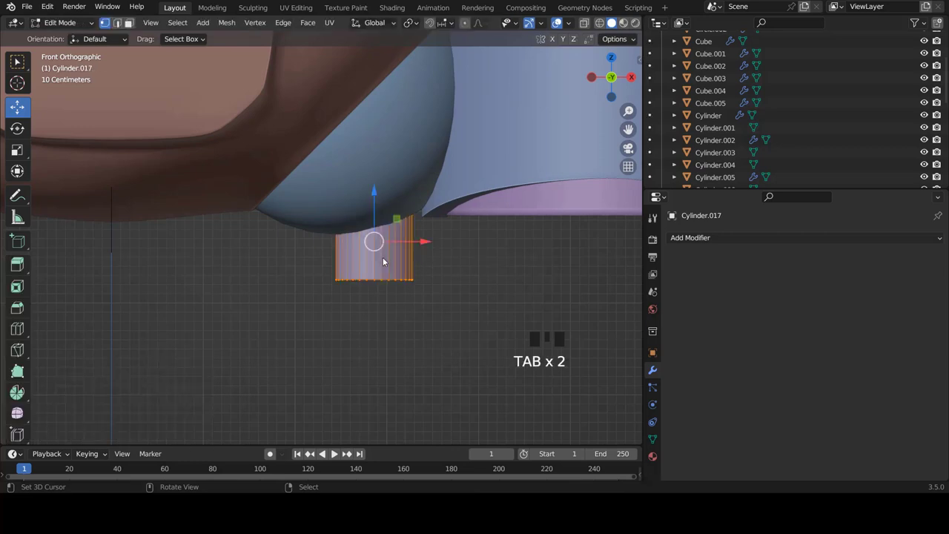
{"action": "key", "text": "KP_Divide"}
{"action": "scroll", "scroll_direction": "down", "scroll_amount": 3}
{"action": "scroll", "scroll_direction": "down", "scroll_amount": 3}
Step: Add holding edge loops near the top and bottom ends of the axle cylinder
{"action": "key", "text": "ctrl+r"}
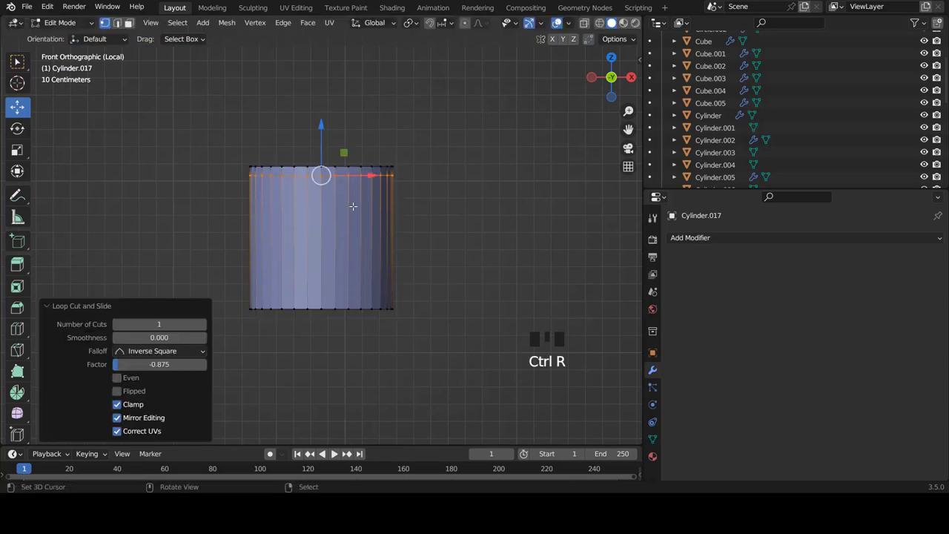
{"action": "key", "text": "ctrl+r"}
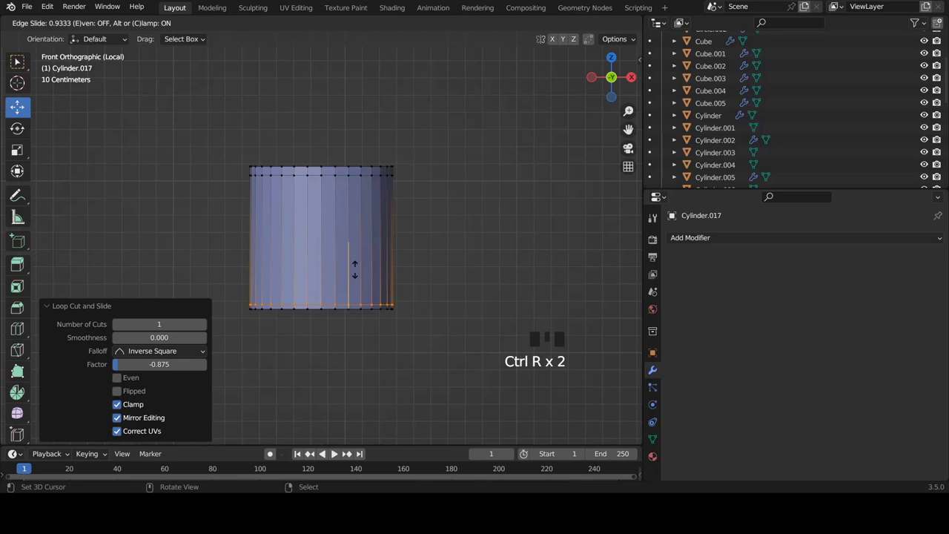
{"action": "key", "text": "ctrl+r"}
{"action": "left_click_drag", "start_coordinate": [336, 454], "coordinate": [337, 453]}
Step: Inset rings into both end cap faces of the cylinder
{"action": "key", "text": "ctrl+Tab"}
{"action": "right_click", "coordinate": [336, 454]}
{"action": "key", "text": "i"}
{"action": "key", "text": "i"}
{"action": "left_click_drag", "start_coordinate": [336, 454], "coordinate": [336, 454]}
{"action": "right_click", "coordinate": [337, 454]}
{"action": "key", "text": "i"}
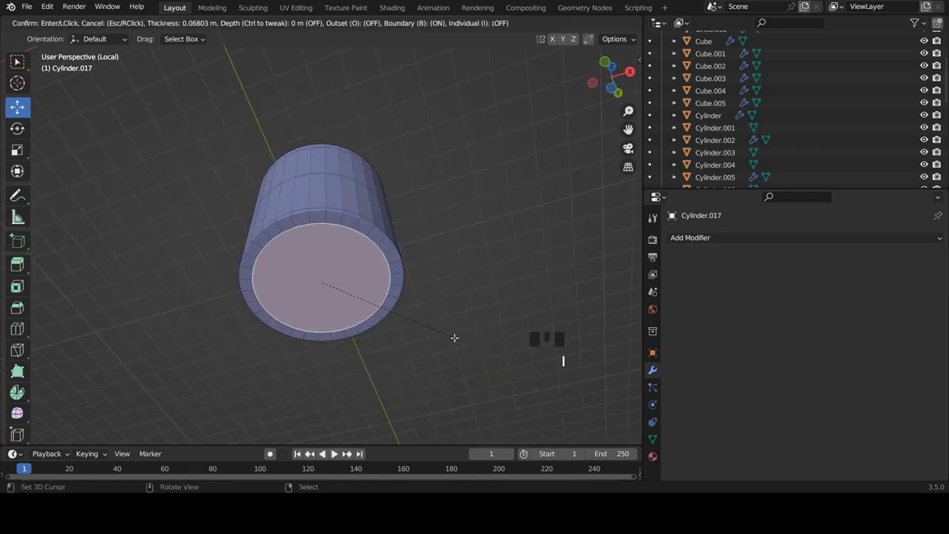
{"action": "key", "text": "i"}
{"action": "key", "text": "i"}
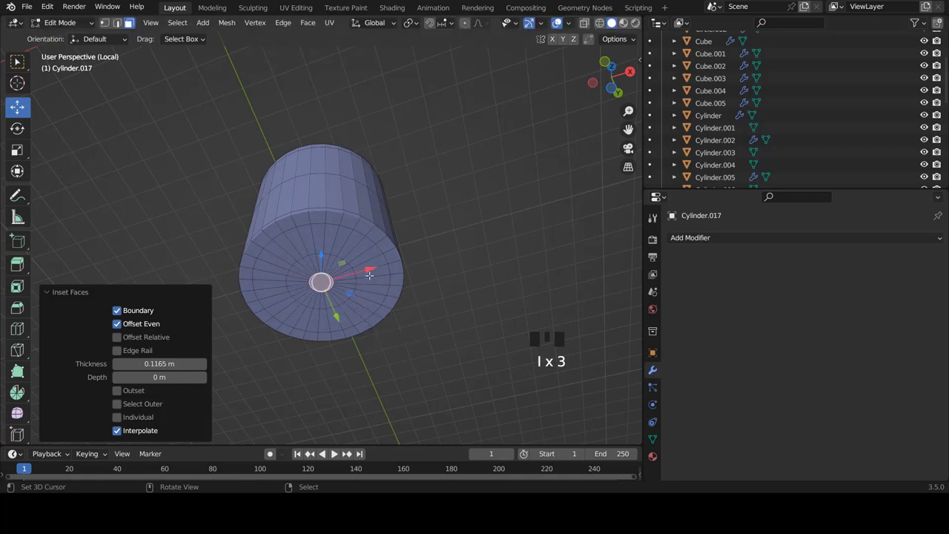
Step: Shade the cylinder smooth, add edge loops near both rims, and return to the full scene
{"action": "key", "text": "Tab"}
{"action": "left_click_drag", "start_coordinate": [355, 242], "coordinate": [356, 276]}
{"action": "key", "text": "w"}
{"action": "left_click_drag", "start_coordinate": [330, 211], "coordinate": [336, 257]}
{"action": "scroll", "scroll_direction": "up", "scroll_amount": 3}
{"action": "key", "text": "Tab"}
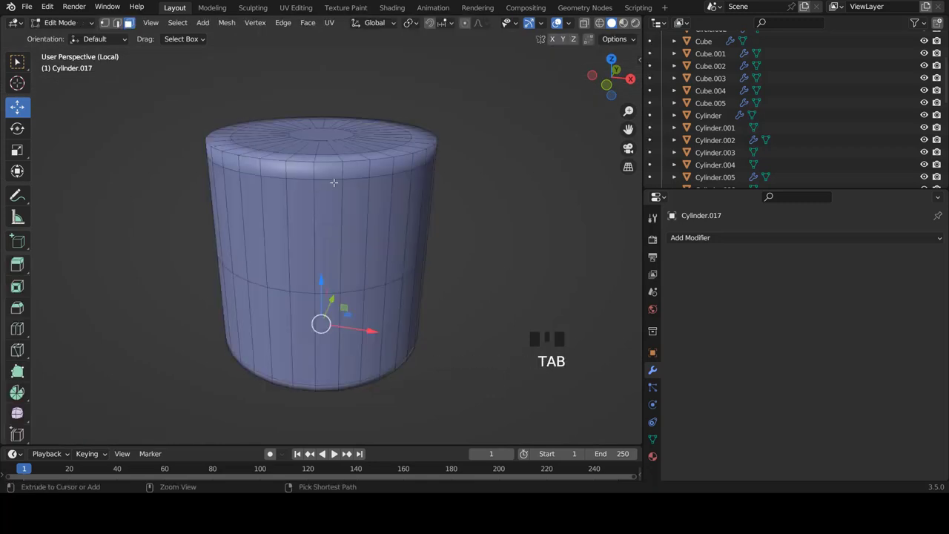
{"action": "key", "text": "ctrl+r"}
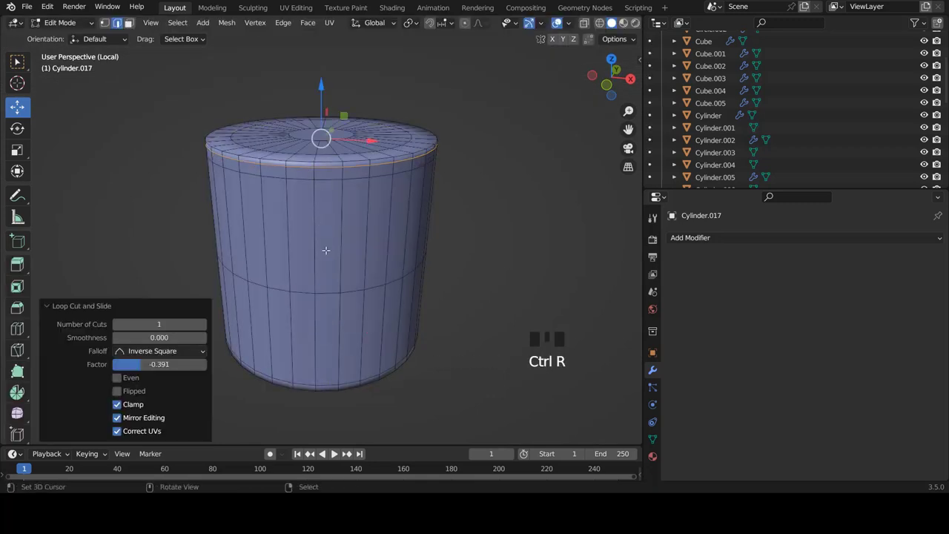
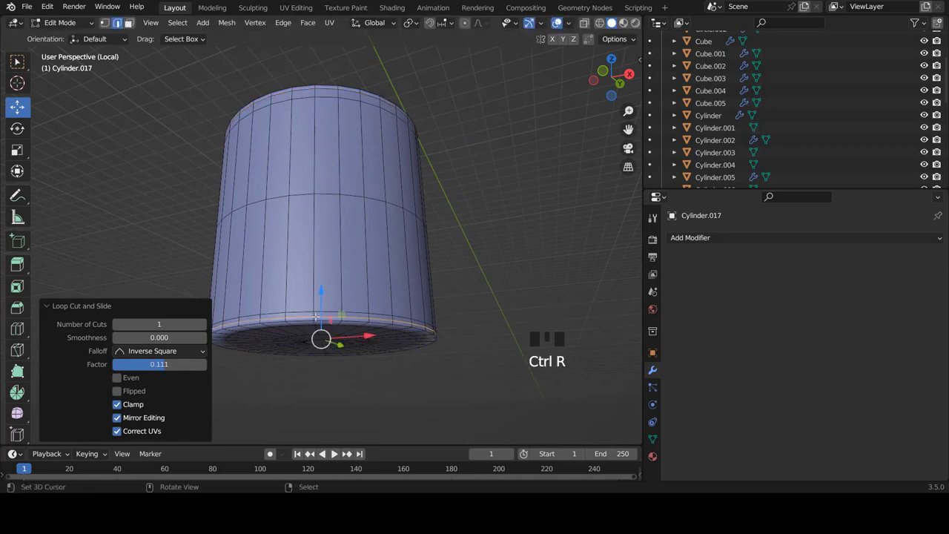
{"action": "key", "text": "Tab"}
{"action": "left_click_drag", "start_coordinate": [331, 246], "coordinate": [336, 259]}
{"action": "key", "text": "KP_Divide"}
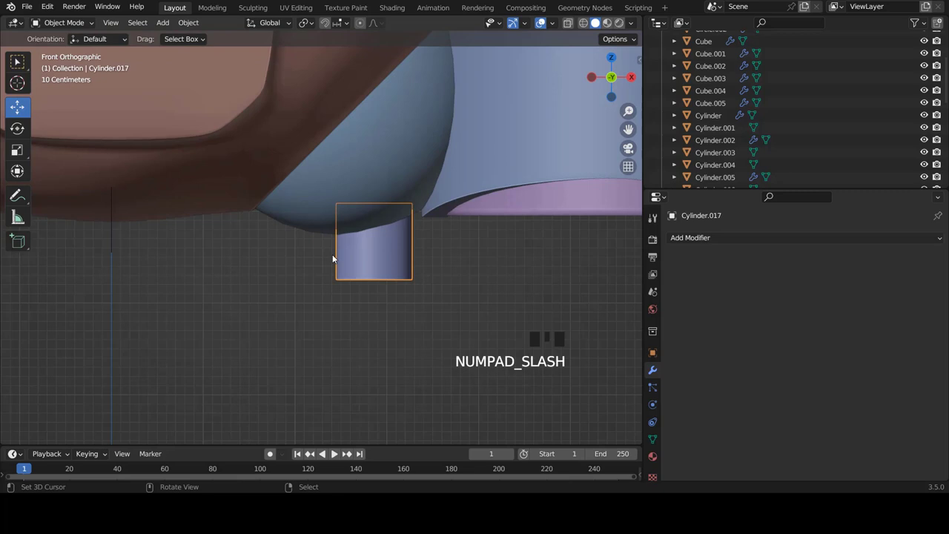
Step: Edit the axle cylinder in X-ray wireframe and select its bottom rim edge loop
{"action": "key", "text": "a"}
{"action": "scroll", "scroll_direction": "down", "scroll_amount": 3}
{"action": "right_click", "coordinate": [364, 232]}
{"action": "key", "text": "Tab"}
{"action": "key", "text": "z"}
{"action": "key", "text": "z"}
{"action": "key", "text": "ctrl+Tab"}
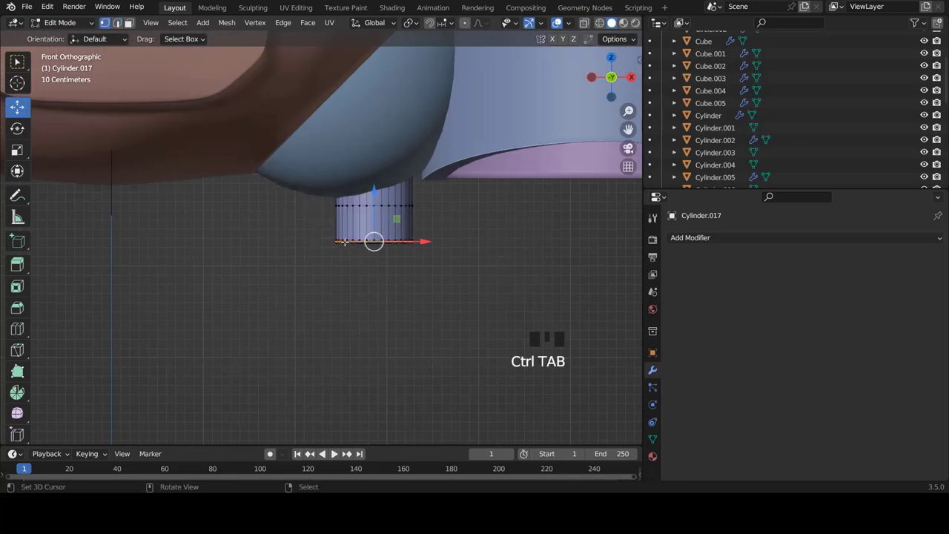
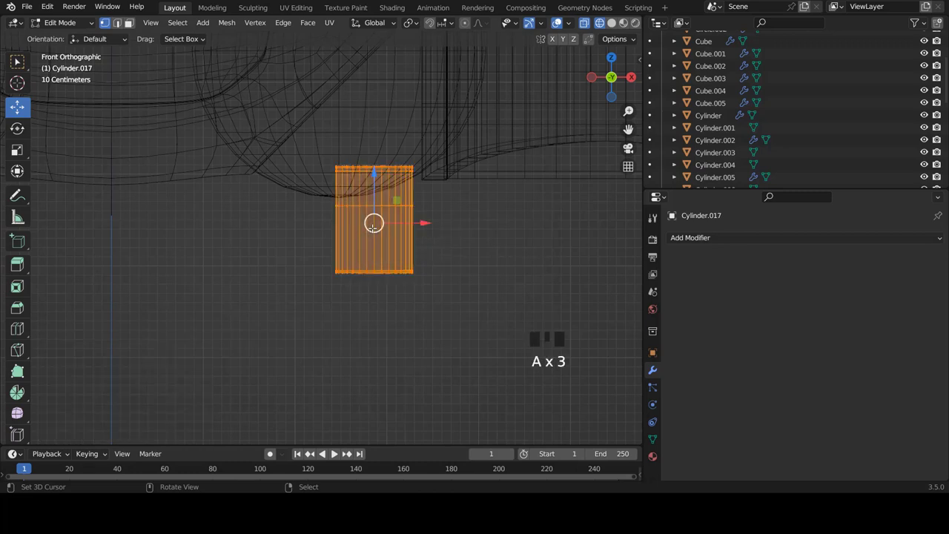
Step: Duplicate the axle section twice side by side from front view and select the whole axle
{"action": "key", "text": "shift+d"}
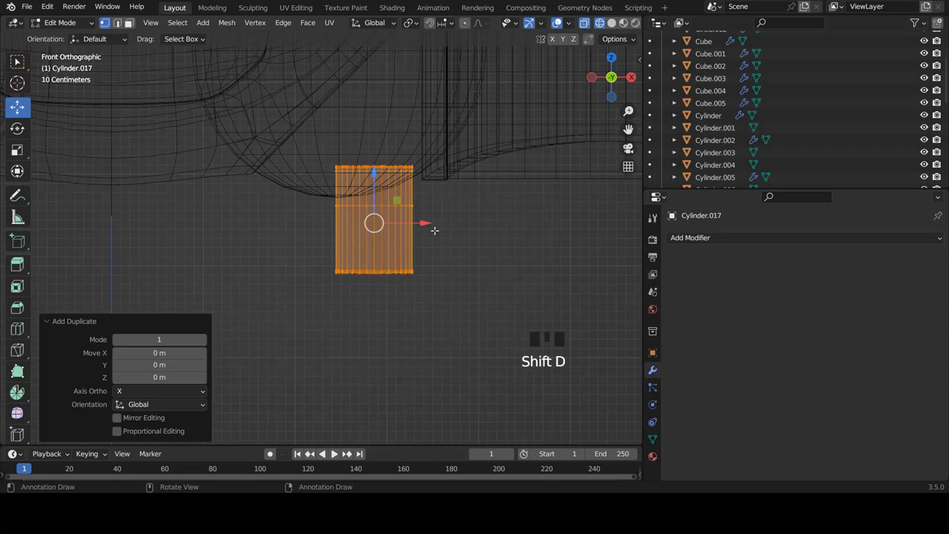
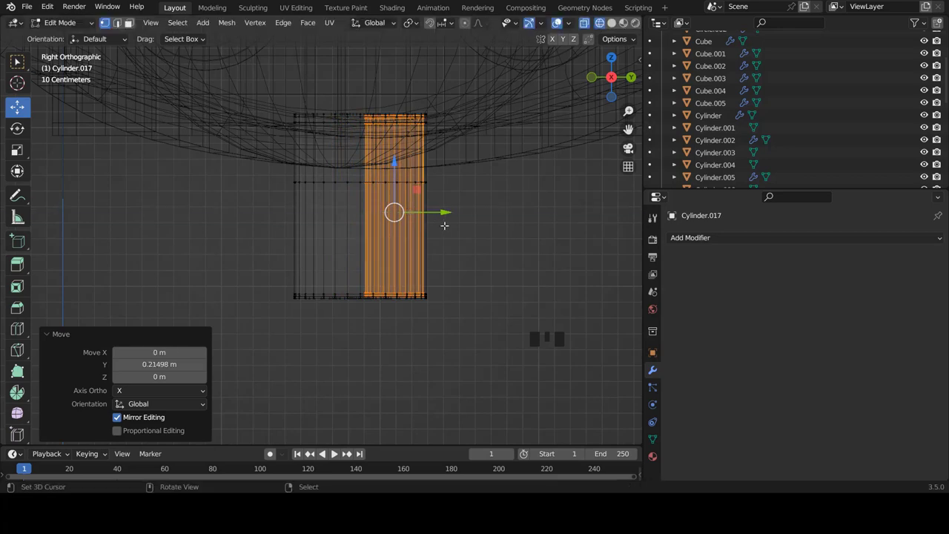
{"action": "key", "text": "KP_1"}
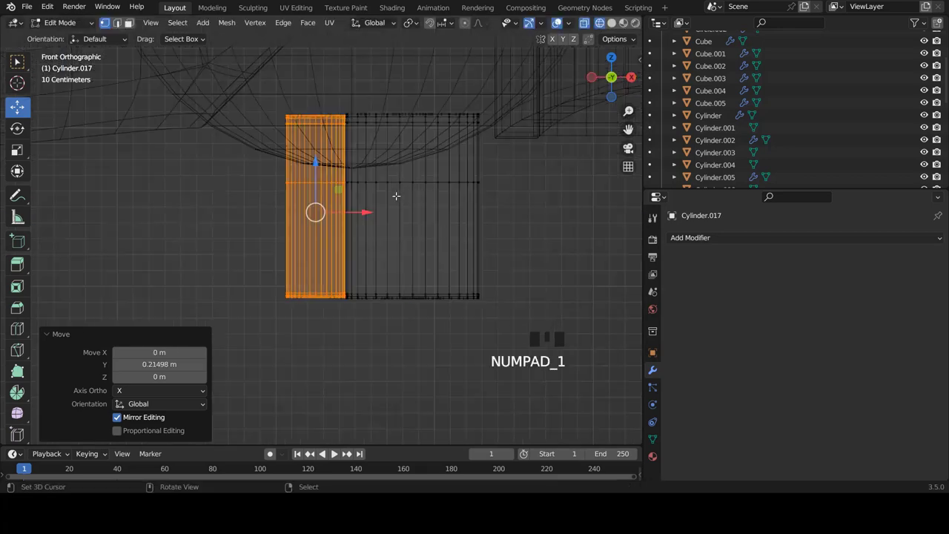
{"action": "key", "text": "shift+d"}
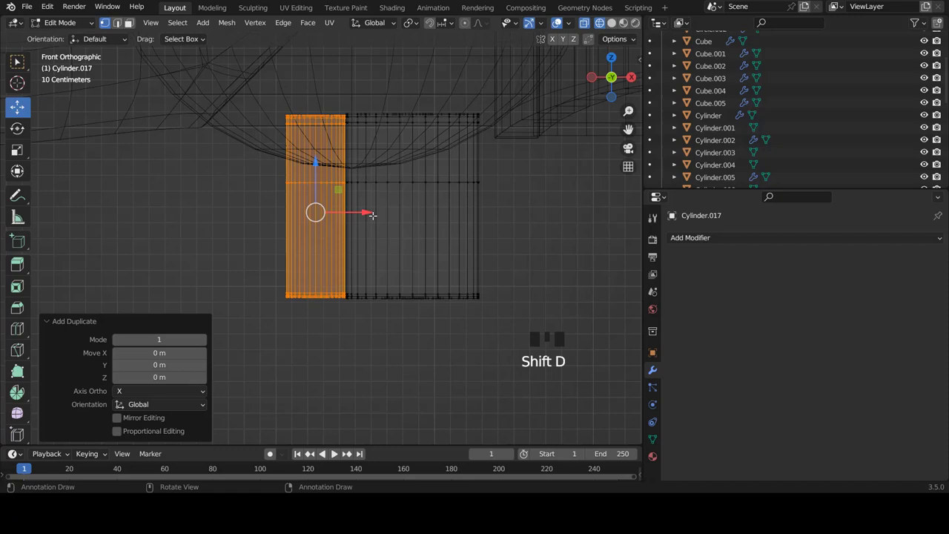
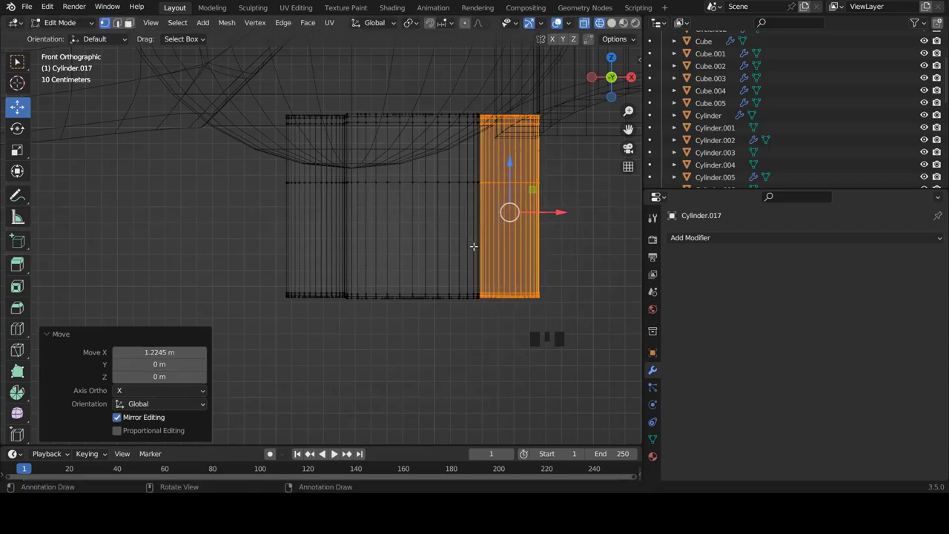
{"action": "key", "text": "a"}
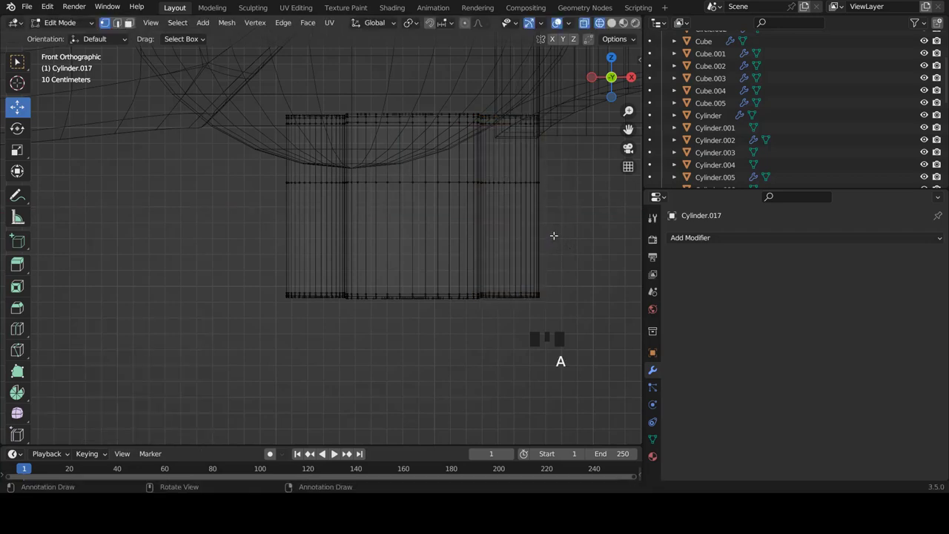
{"action": "key", "text": "a"}
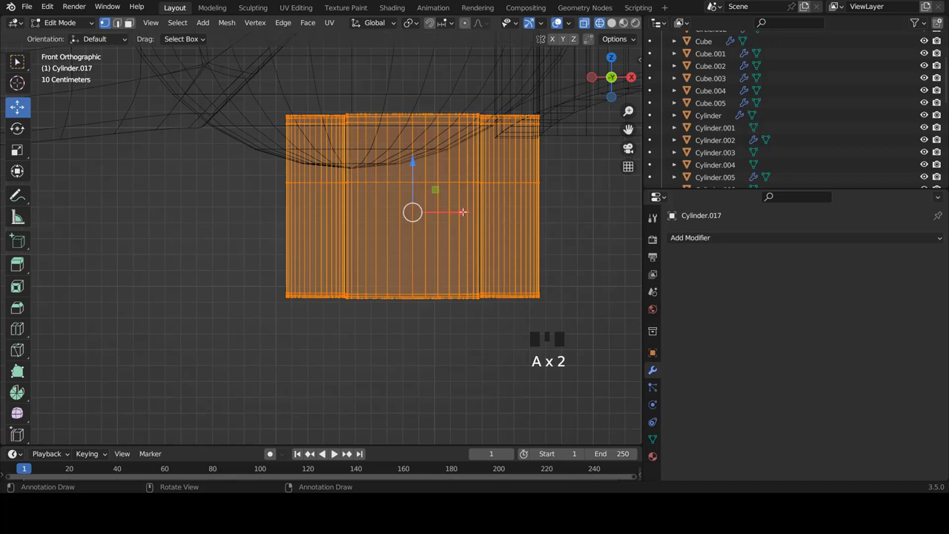
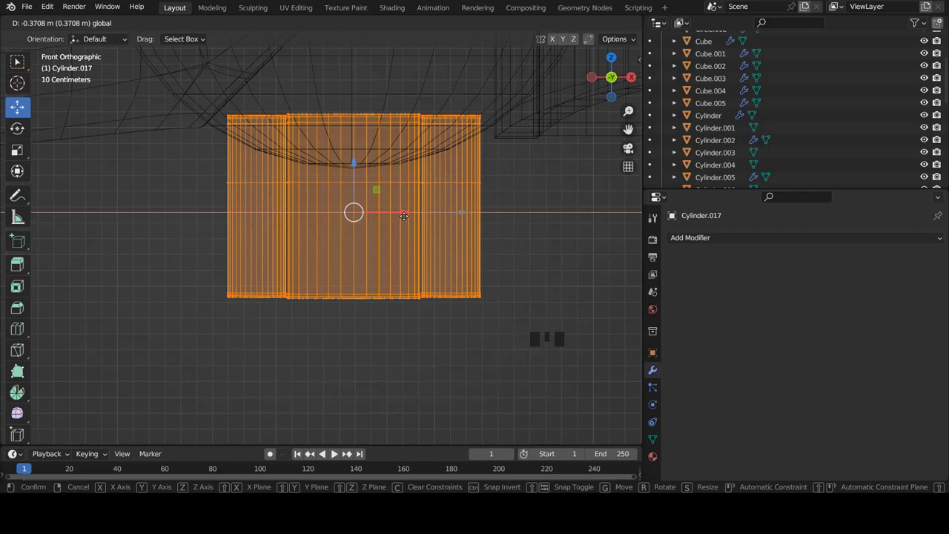
Step: Shift the assembled axle into place and return to Object Mode with the robot visible
{"action": "key", "text": "a"}
{"action": "key", "text": "z"}
{"action": "scroll", "scroll_direction": "down", "scroll_amount": 3}
{"action": "key", "text": "Tab"}
{"action": "key", "text": "a"}
{"action": "scroll", "scroll_direction": "down", "scroll_amount": 3}
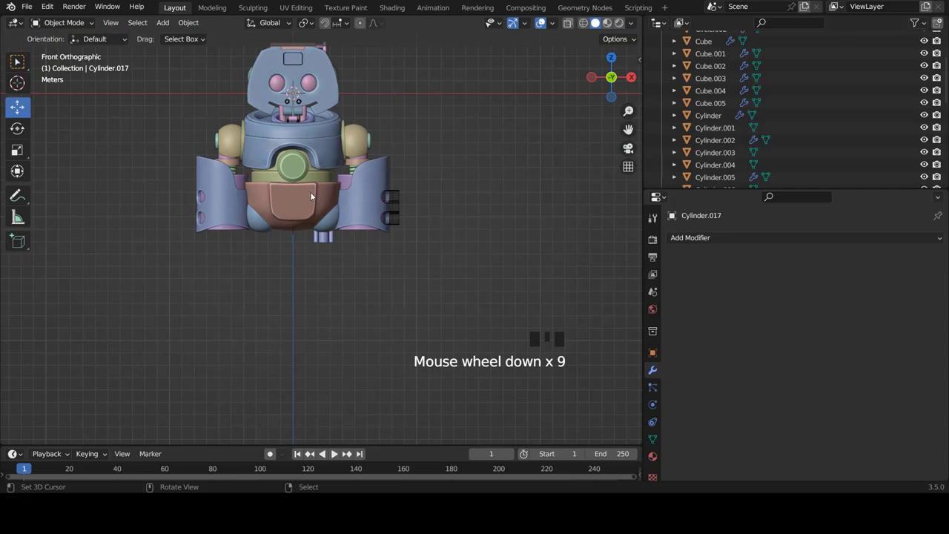
Step: Add a new cube below the axle and scale it up into a large block
{"action": "scroll", "scroll_direction": "down", "scroll_amount": 3}
{"action": "key", "text": "shift+a"}
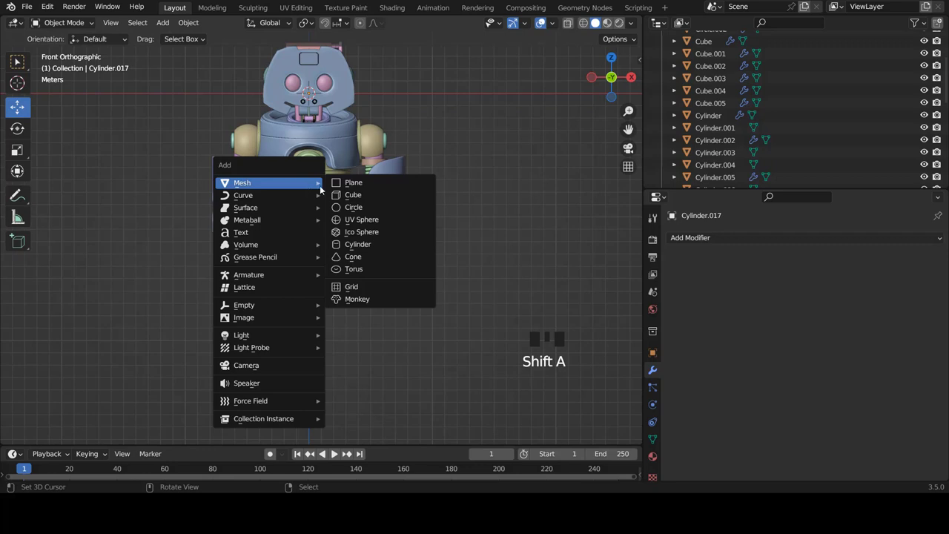
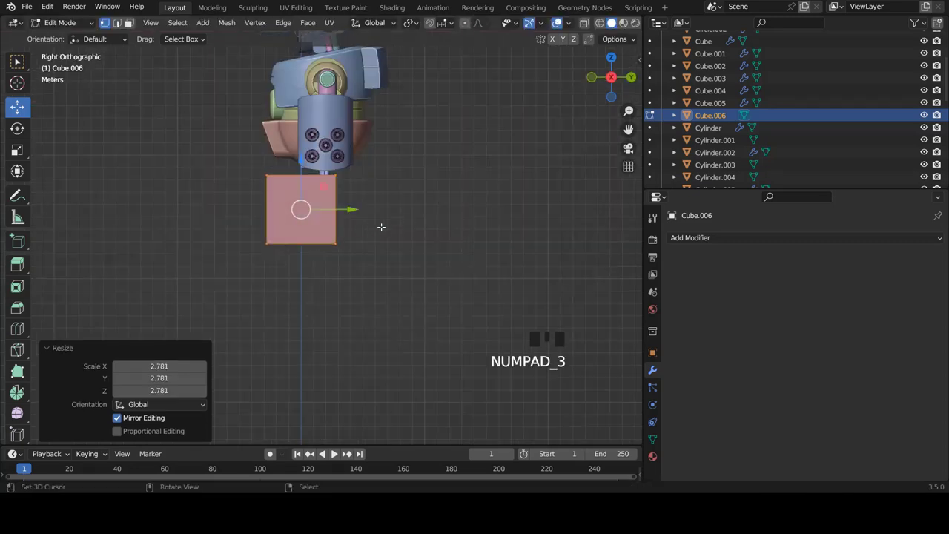
{"action": "scroll", "scroll_direction": "up", "scroll_amount": 3}
{"action": "key", "text": "s"}
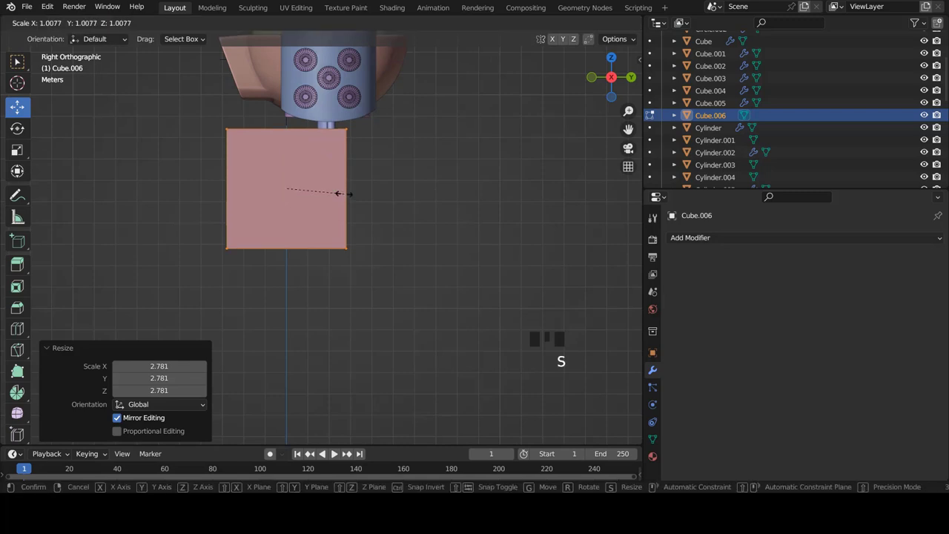
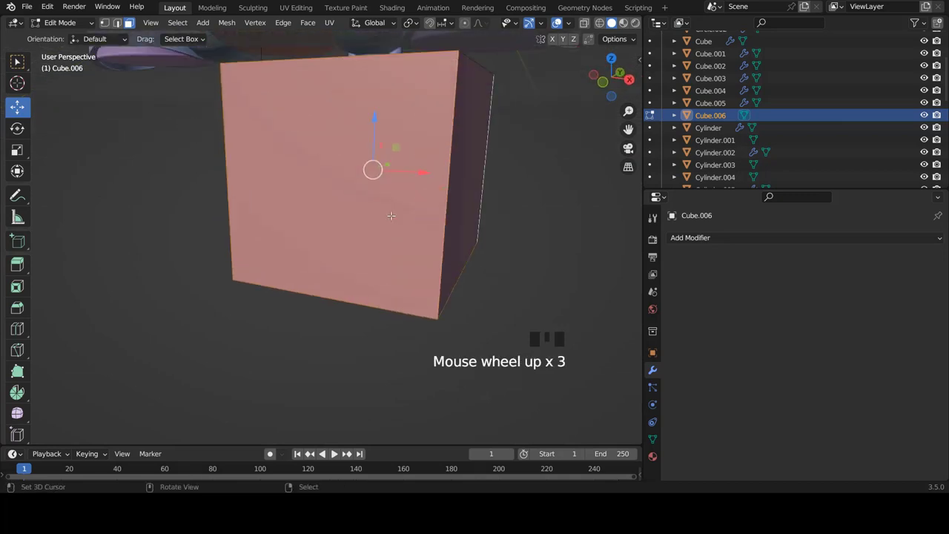
Step: Delete the cube's front and bottom faces, then switch to edge selection
{"action": "key", "text": "x"}
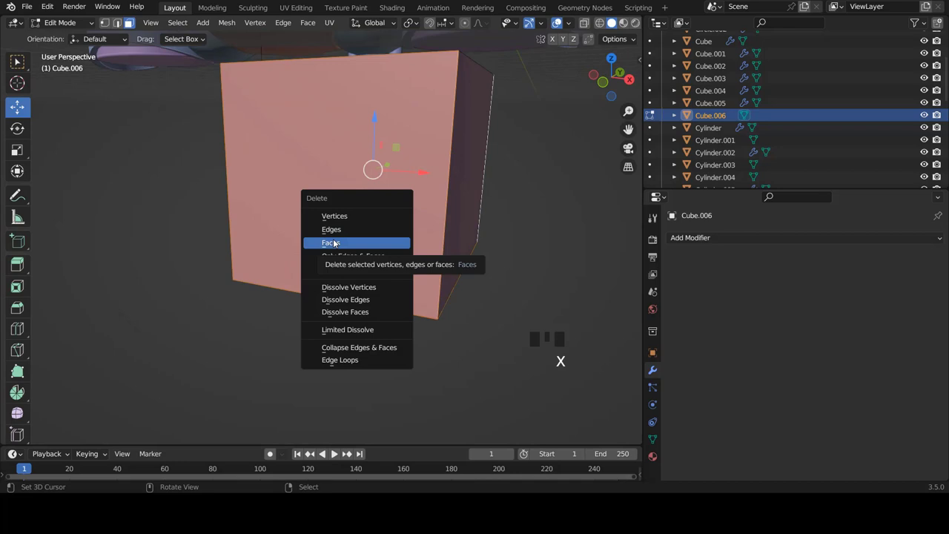
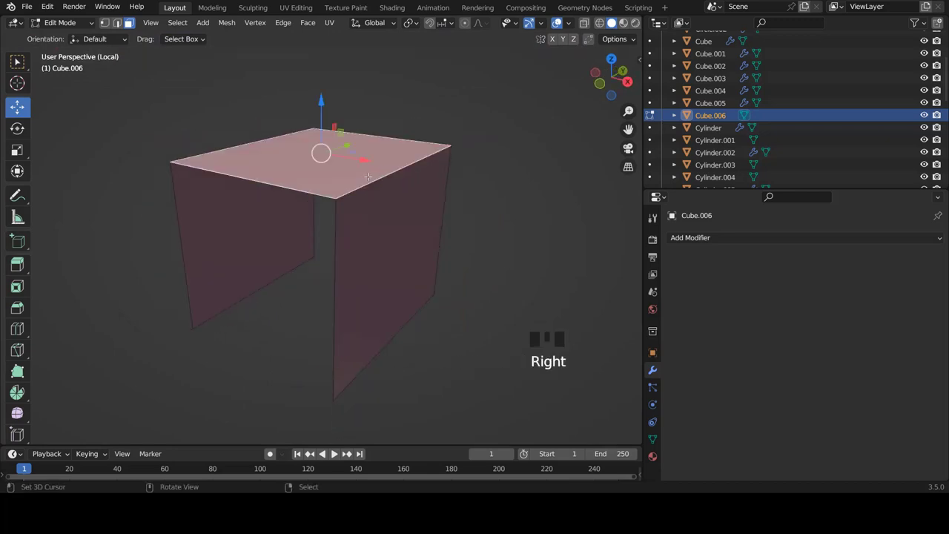
{"action": "key", "text": "ctrl+Tab"}
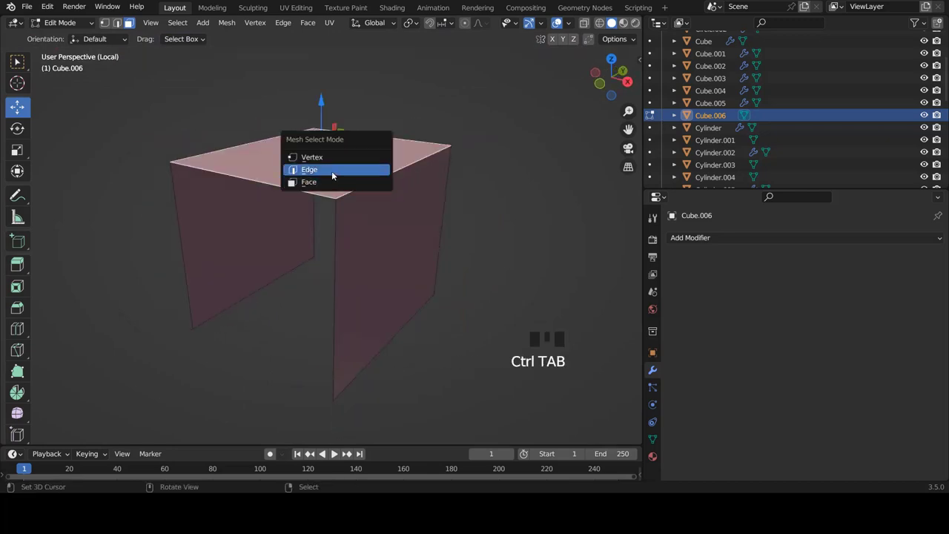
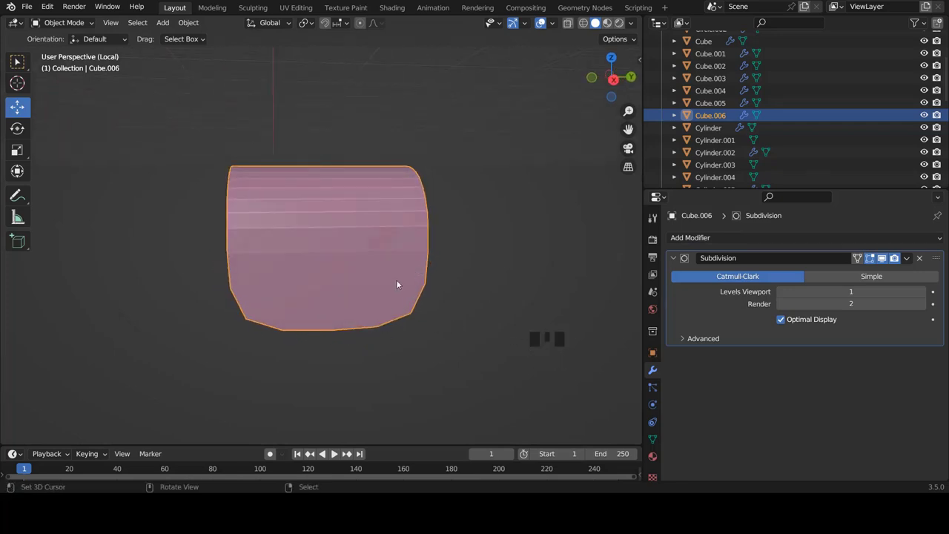
Step: Zoom out and back in to check the thickened, bevelled leg piece
{"action": "scroll", "scroll_direction": "down", "scroll_amount": 3}
{"action": "scroll", "scroll_direction": "up", "scroll_amount": 3}
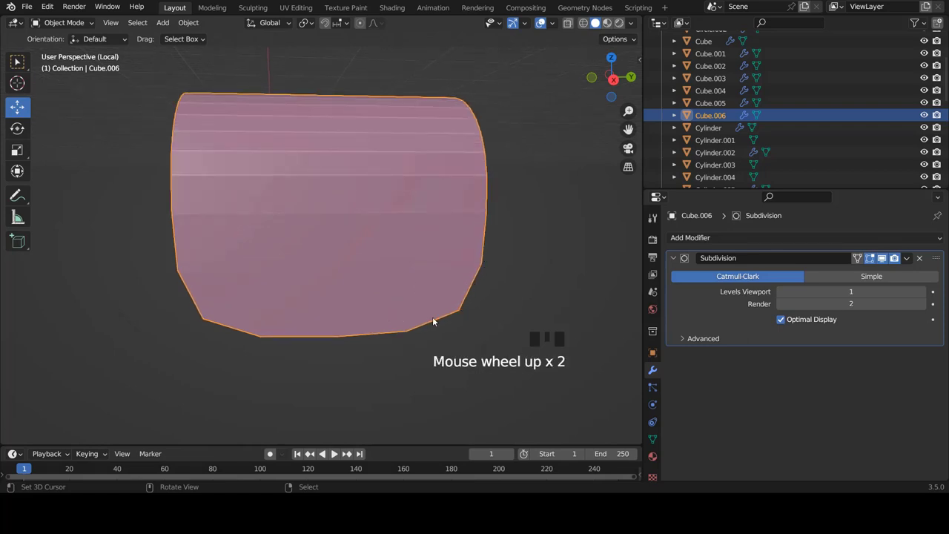
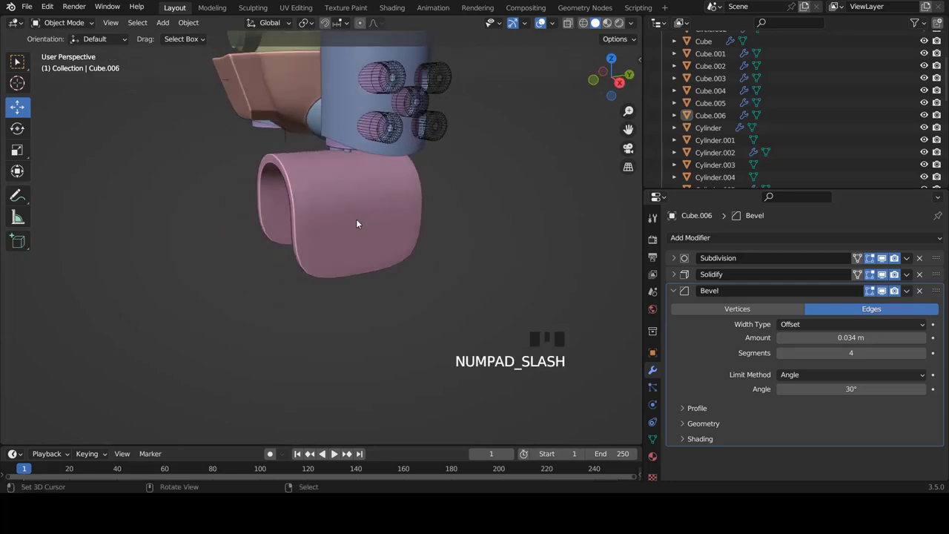
Step: From the side view, select all of the shell's geometry and shrink it to fit the leg
{"action": "right_click", "coordinate": [363, 233]}
{"action": "key", "text": "KP_3"}
{"action": "scroll", "scroll_direction": "up", "scroll_amount": 3}
{"action": "key", "text": "Tab"}
{"action": "key", "text": "a"}
{"action": "key", "text": "a"}
{"action": "key", "text": "s"}
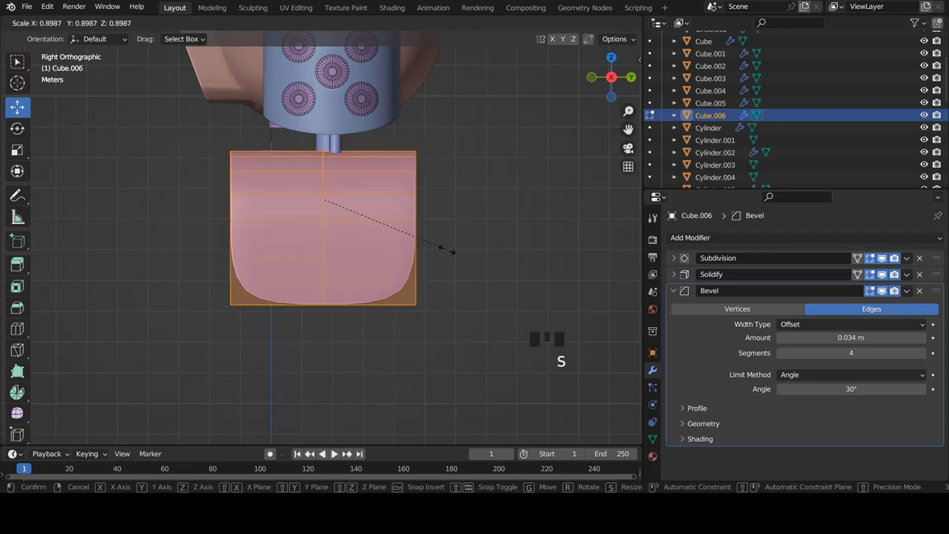
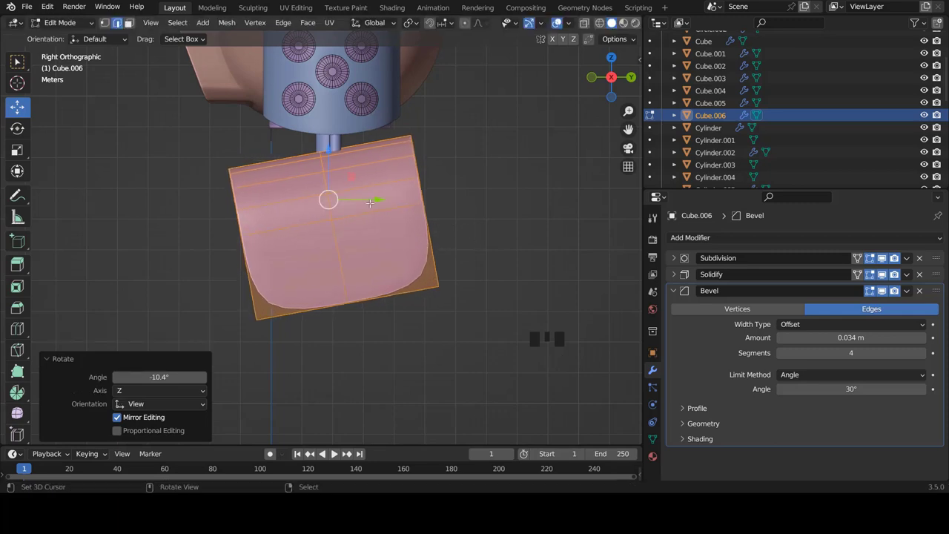
Step: From the front view, narrow the shell beneath the hip joint and leave Edit Mode
{"action": "key", "text": "KP_1"}
{"action": "key", "text": "Tab"}
{"action": "key", "text": "a"}
{"action": "scroll", "scroll_direction": "down", "scroll_amount": 3}
{"action": "scroll", "scroll_direction": "up", "scroll_amount": 3}
{"action": "key", "text": "Tab"}
{"action": "key", "text": "s"}
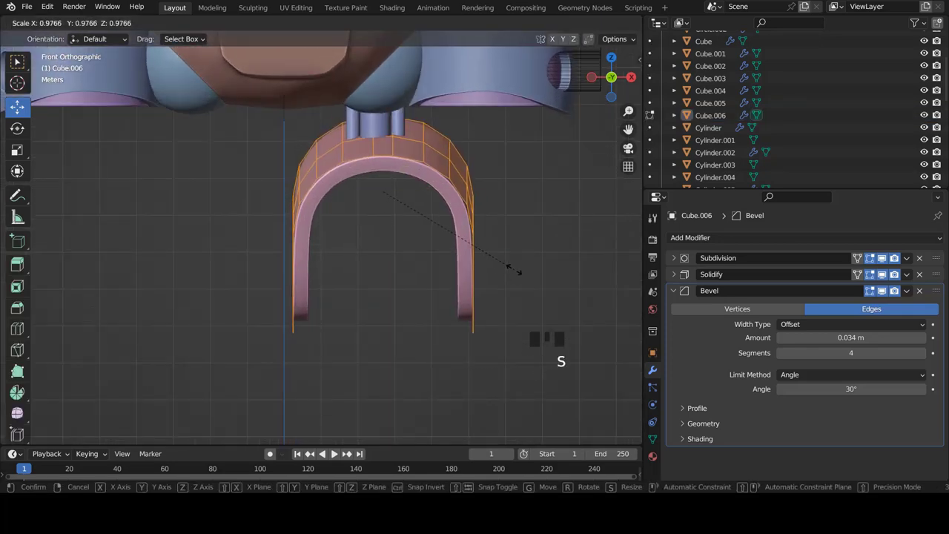
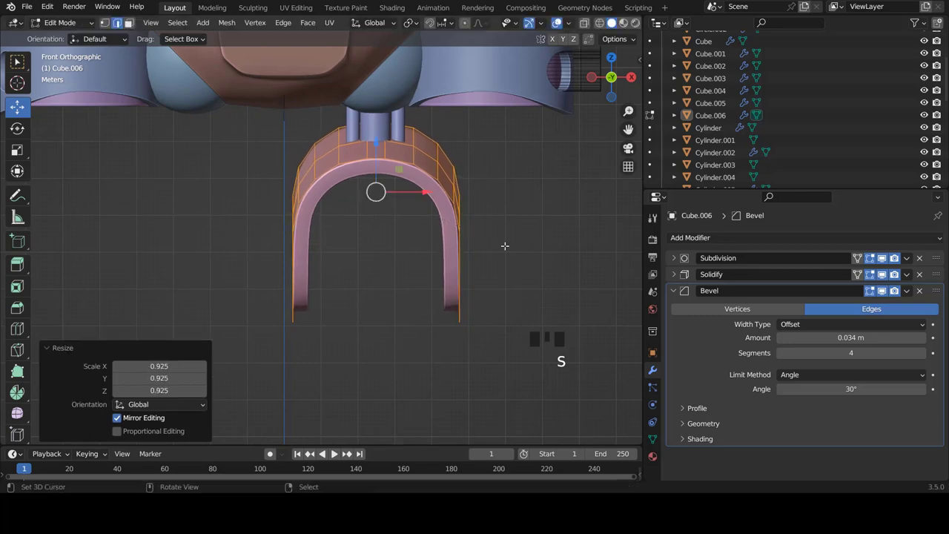
{"action": "key", "text": "Tab"}
{"action": "scroll", "scroll_direction": "down", "scroll_amount": 3}
{"action": "scroll", "scroll_direction": "up", "scroll_amount": 3}
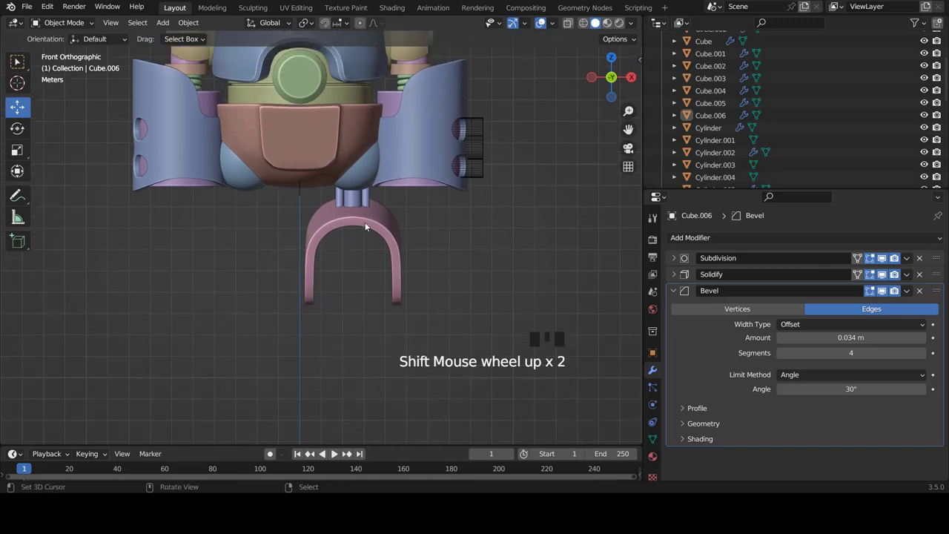
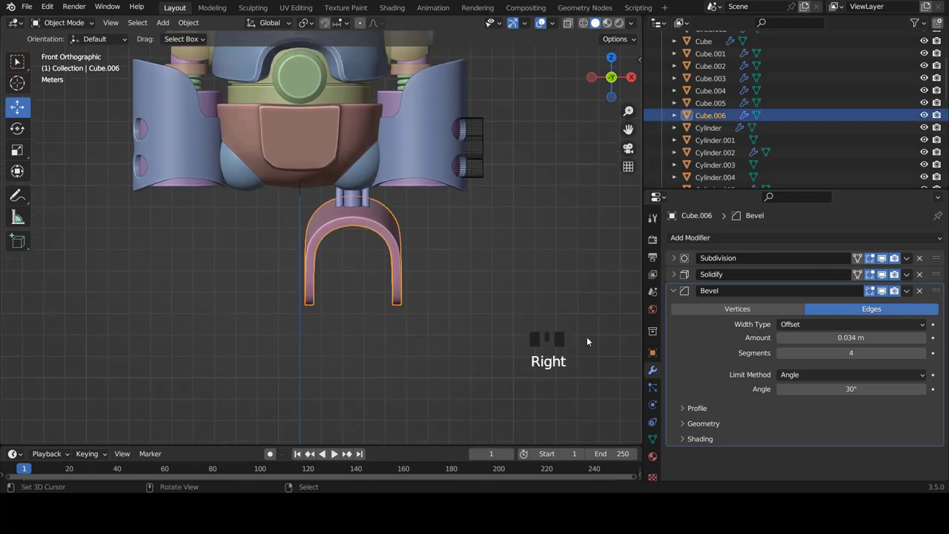
Step: Give Cube.006 a Mirror modifier on X so the other leg gets a matching shell
{"action": "left_click_drag", "start_coordinate": [676, 290], "coordinate": [322, 287]}
{"action": "key", "text": "a"}
{"action": "scroll", "scroll_direction": "down", "scroll_amount": 3}
{"action": "scroll", "scroll_direction": "up", "scroll_amount": 3}
{"action": "right_click", "coordinate": [361, 194]}
{"action": "left_click_drag", "start_coordinate": [696, 239], "coordinate": [378, 282]}
{"action": "key", "text": "a"}
{"action": "scroll", "scroll_direction": "down", "scroll_amount": 3}
{"action": "scroll", "scroll_direction": "down", "scroll_amount": 3}
{"action": "scroll", "scroll_direction": "up", "scroll_amount": 3}
{"action": "right_click", "coordinate": [417, 245]}
Step: Rescale the mirrored shell geometry slightly larger in Edit Mode
{"action": "key", "text": "Tab"}
{"action": "key", "text": "s"}
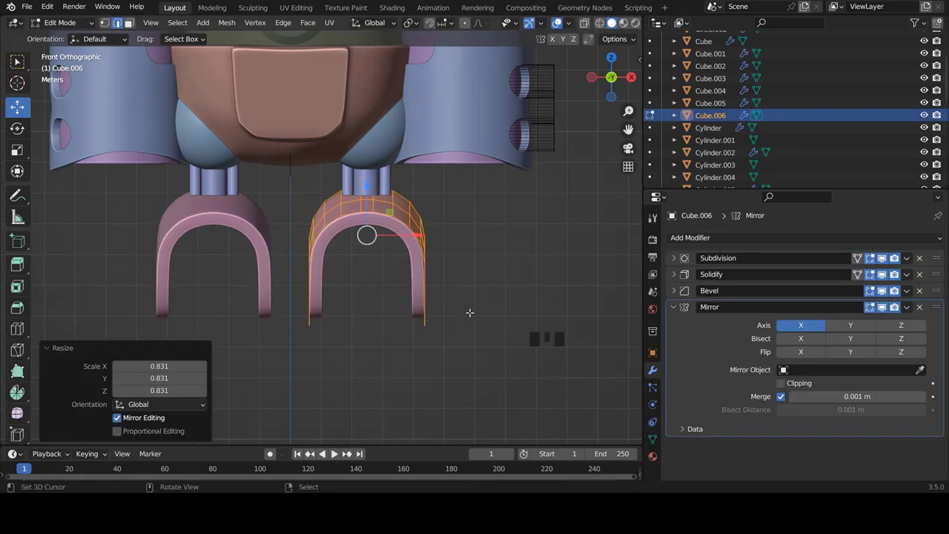
{"action": "key", "text": "s"}
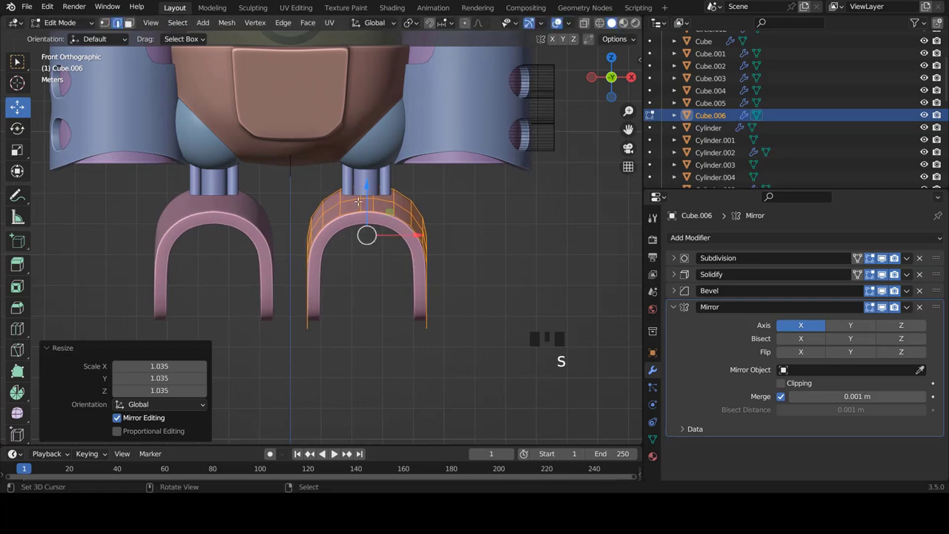
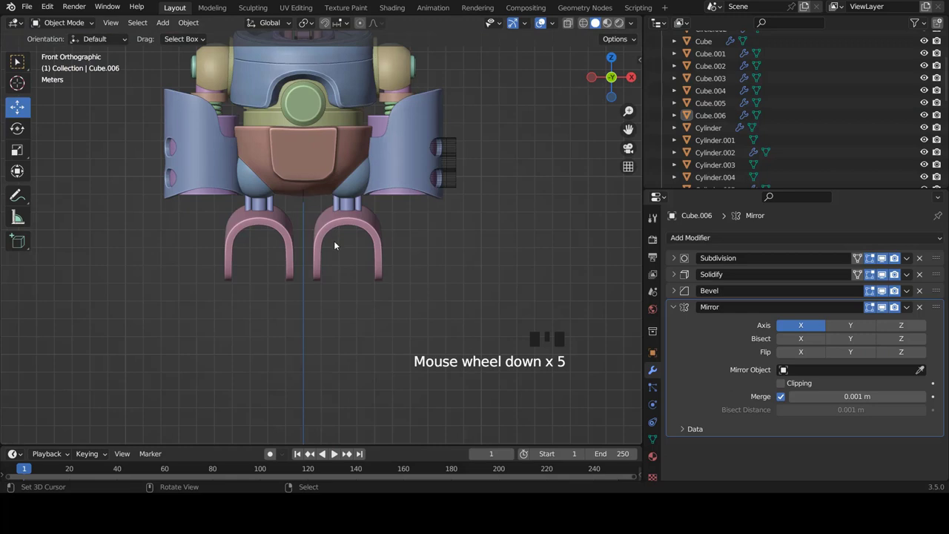
{"action": "scroll", "scroll_direction": "down", "scroll_amount": 3}
{"action": "scroll", "scroll_direction": "up", "scroll_amount": 3}
{"action": "scroll", "scroll_direction": "down", "scroll_amount": 3}
Step: Add a torus and move it down into the right leg shell
{"action": "key", "text": "shift+a"}
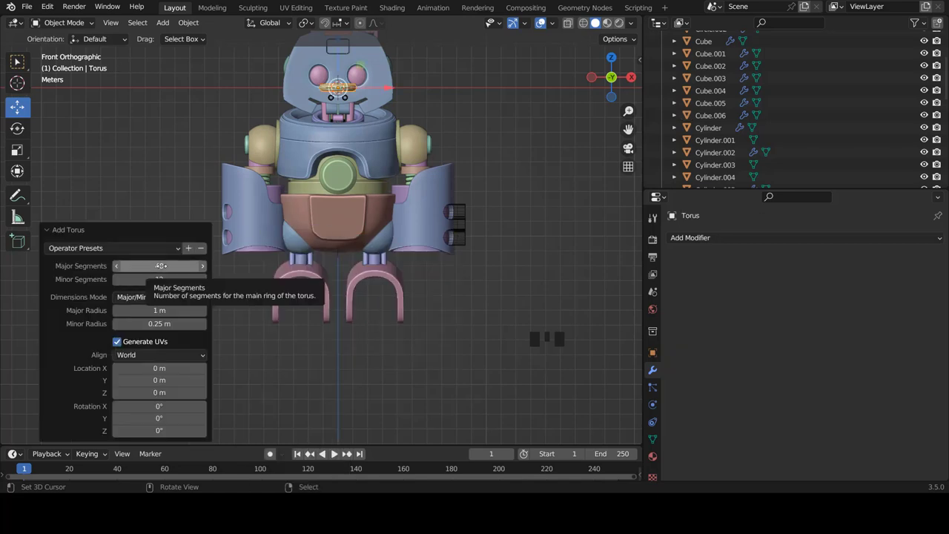
{"action": "key", "text": "Tab"}
{"action": "scroll", "scroll_direction": "up", "scroll_amount": 3}
{"action": "key", "text": "g"}
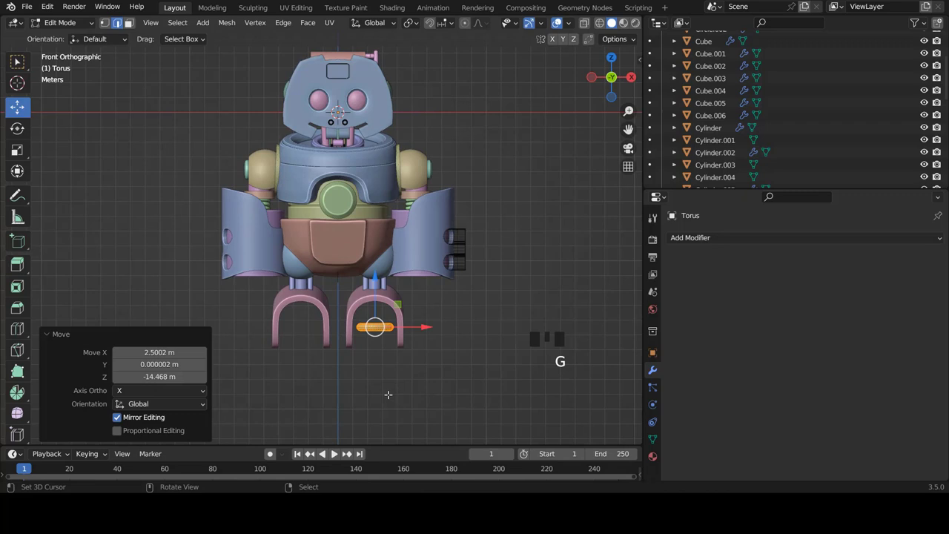
{"action": "scroll", "scroll_direction": "down", "scroll_amount": 3}
{"action": "scroll", "scroll_direction": "up", "scroll_amount": 3}
{"action": "scroll", "scroll_direction": "up", "scroll_amount": 3}
{"action": "left_click", "coordinate": [343, 137]}
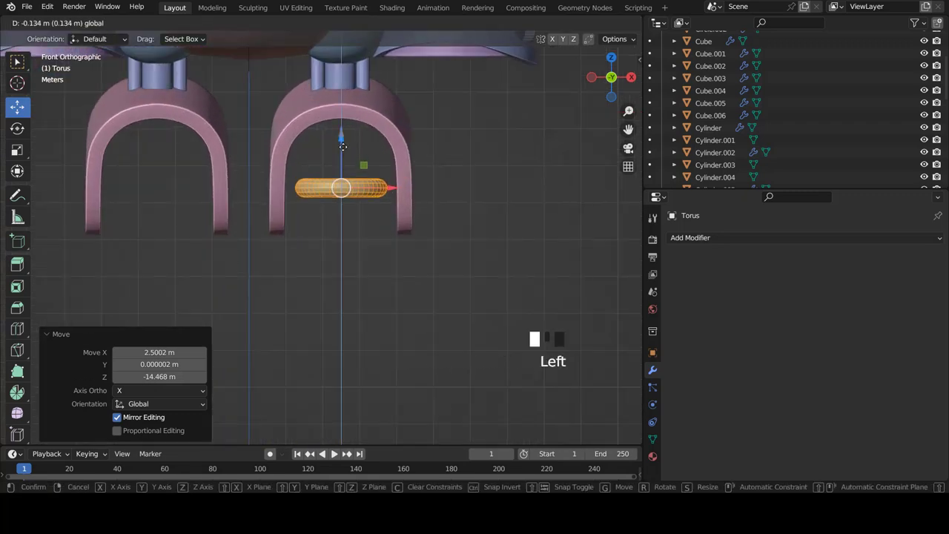
Step: Enlarge the torus and rotate it 90° on Z so it stands upright as a wheel, seen from the front
{"action": "key", "text": "s"}
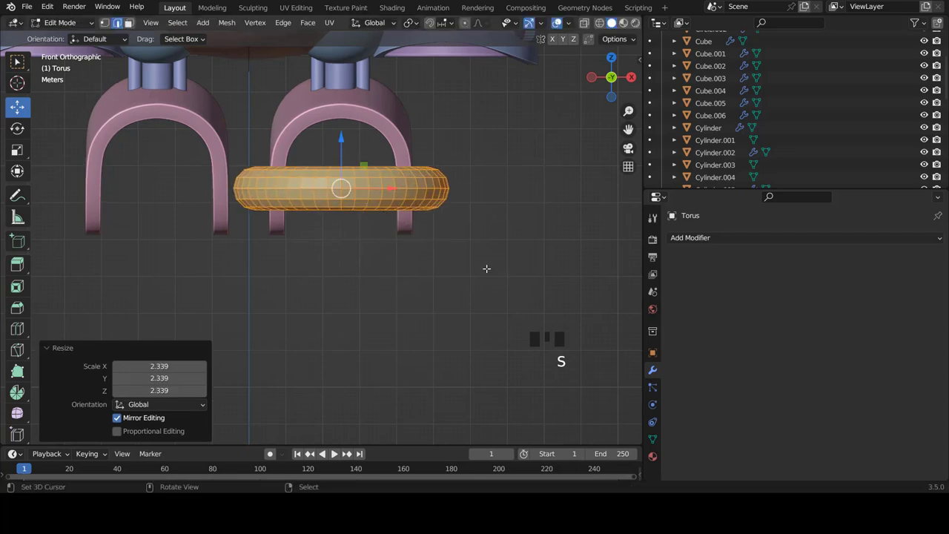
{"action": "key", "text": "r"}
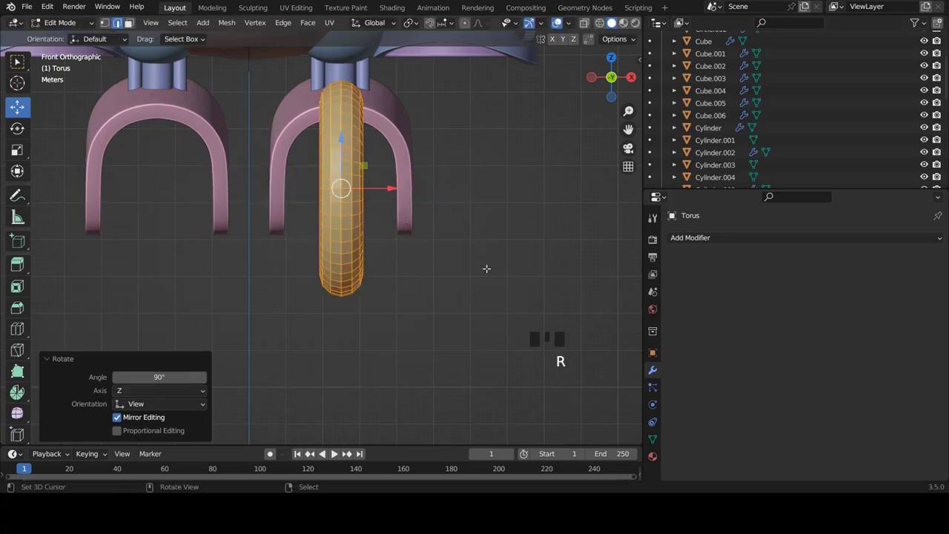
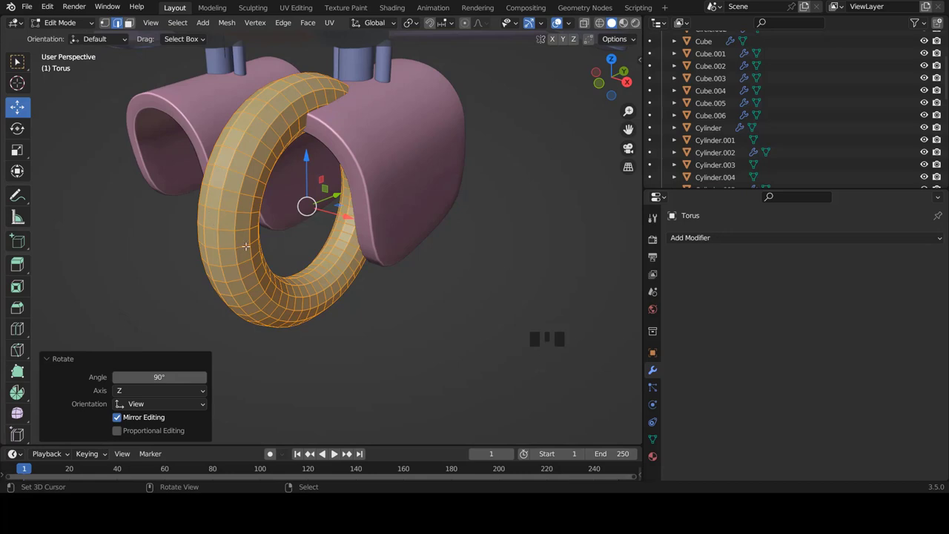
{"action": "key", "text": "KP_1"}
{"action": "scroll", "scroll_direction": "down", "scroll_amount": 3}
{"action": "scroll", "scroll_direction": "up", "scroll_amount": 3}
{"action": "key", "text": "shift+a"}
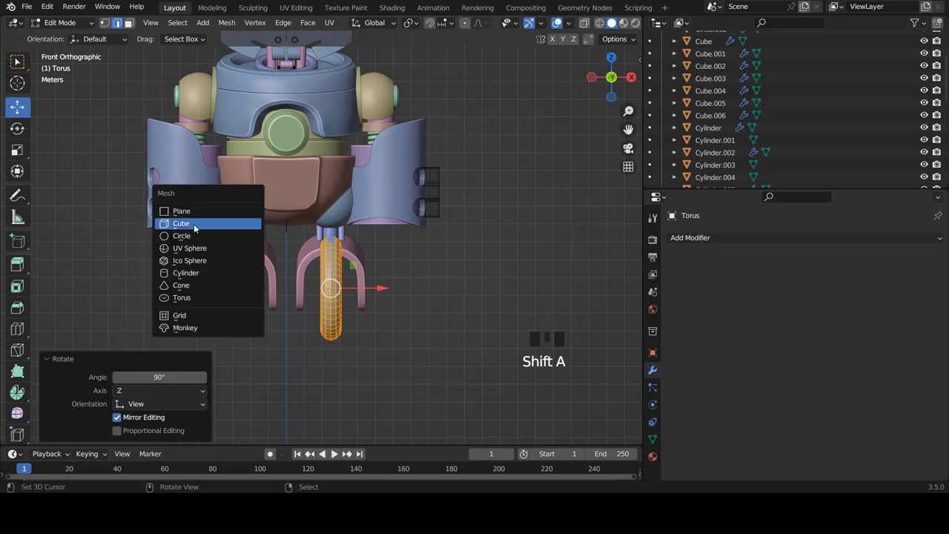
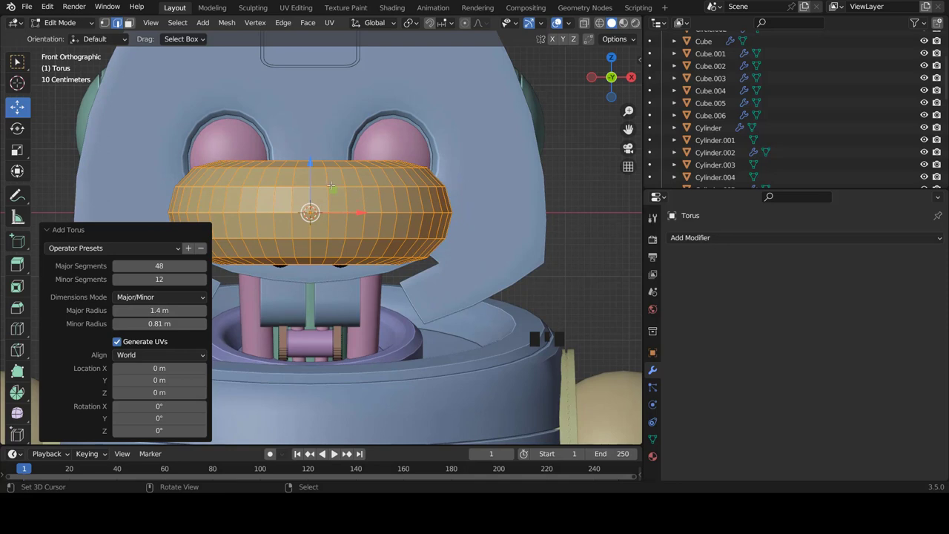
Step: Keep the new 1.4 m / 0.81 m torus, toggle Edit Mode and call up Delete for the extra ring
{"action": "scroll", "scroll_direction": "down", "scroll_amount": 3}
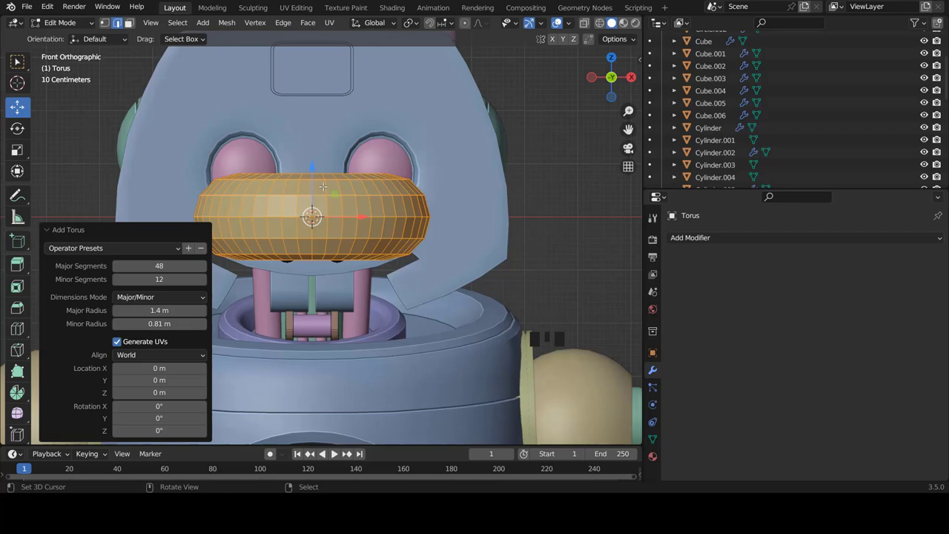
{"action": "key", "text": "Tab"}
{"action": "key", "text": "Tab"}
{"action": "scroll", "scroll_direction": "down", "scroll_amount": 3}
{"action": "scroll", "scroll_direction": "up", "scroll_amount": 3}
{"action": "key", "text": "Delete"}
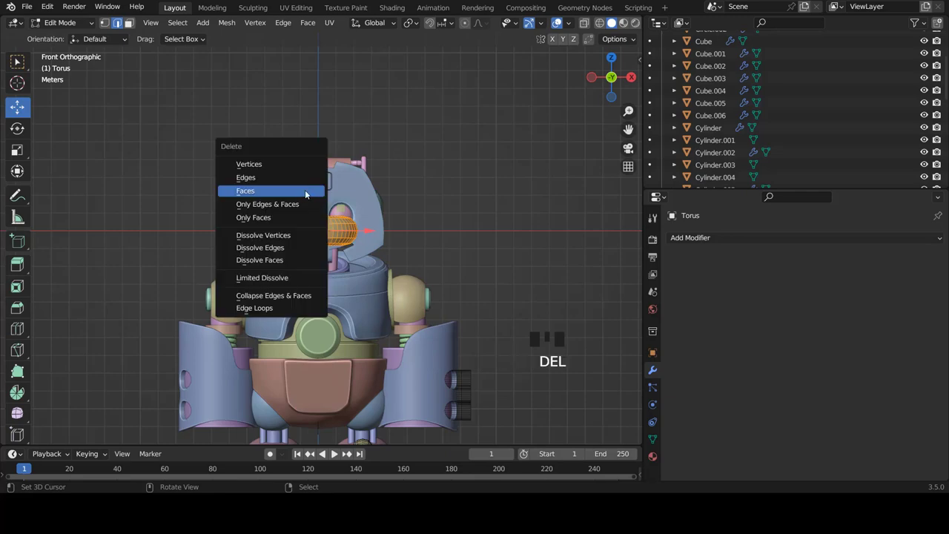
Step: Switch to vertex selection and look at the wheel from the side
{"action": "scroll", "scroll_direction": "down", "scroll_amount": 3}
{"action": "scroll", "scroll_direction": "up", "scroll_amount": 3}
{"action": "scroll", "scroll_direction": "up", "scroll_amount": 3}
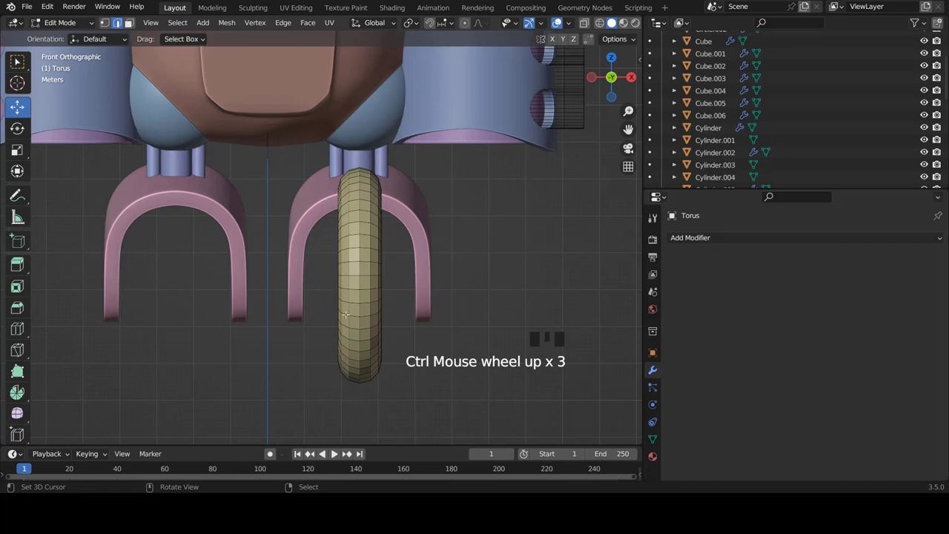
{"action": "key", "text": "ctrl+Tab"}
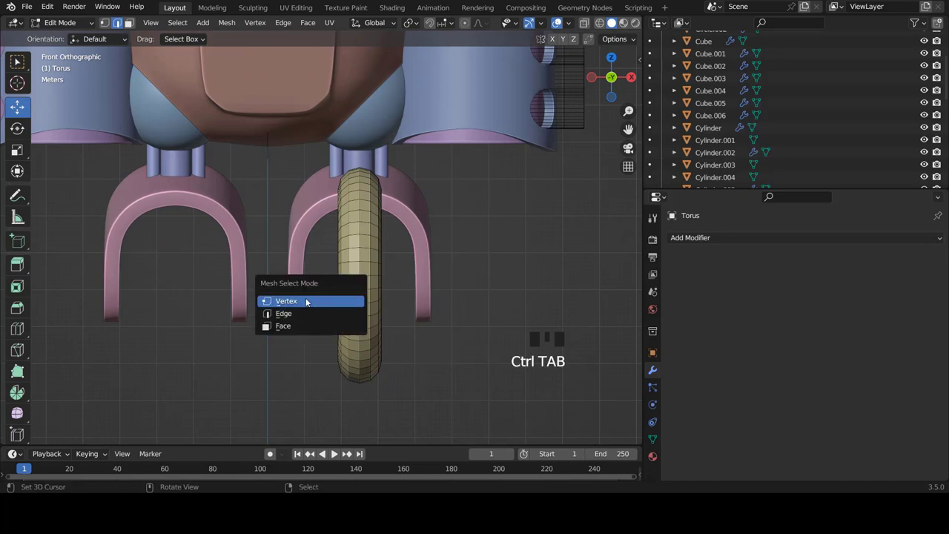
{"action": "key", "text": "a"}
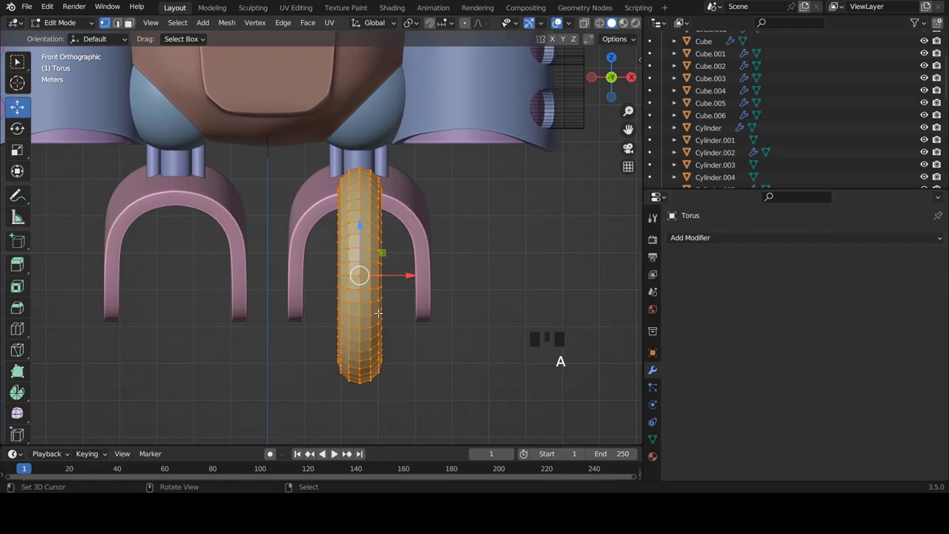
{"action": "key", "text": "KP_3"}
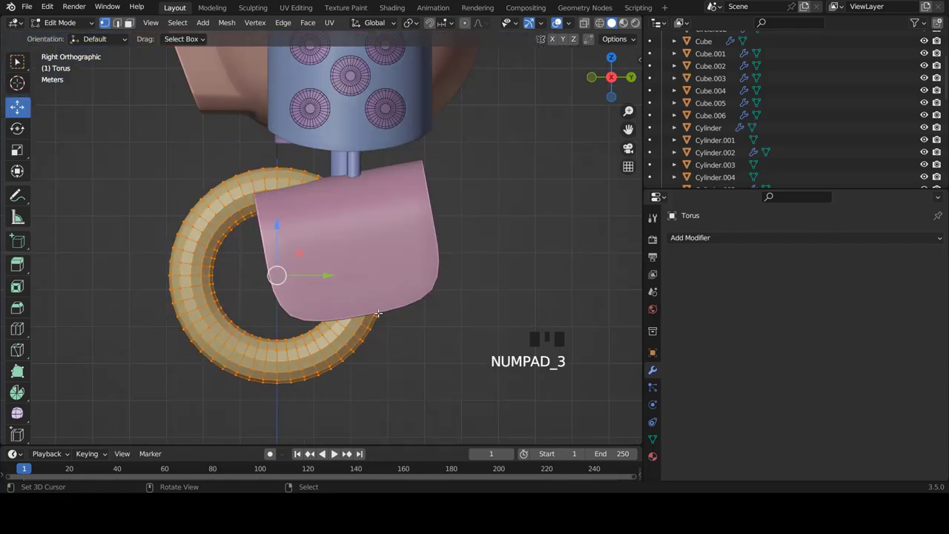
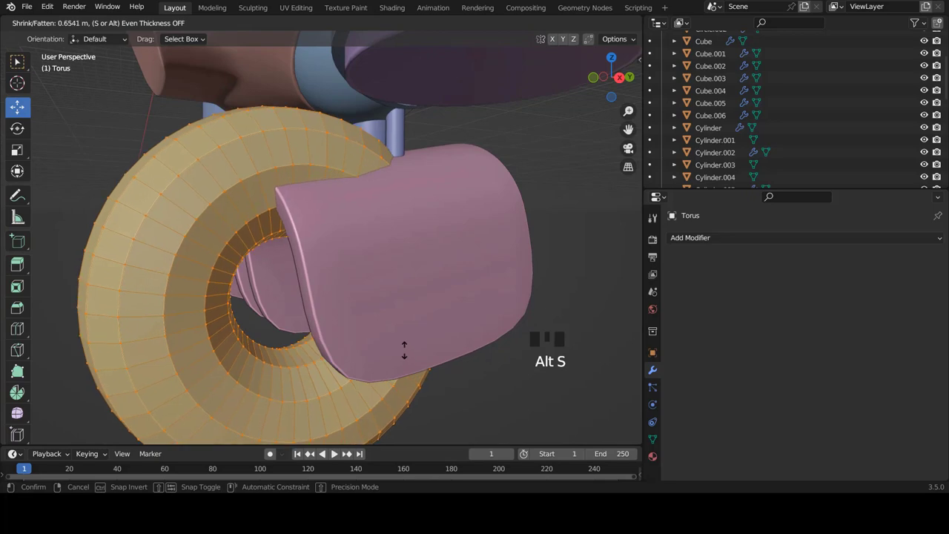
Step: Shrink the torus to fit inside the shell and fatten its tube into a chunky tyre
{"action": "key", "text": "KP_1"}
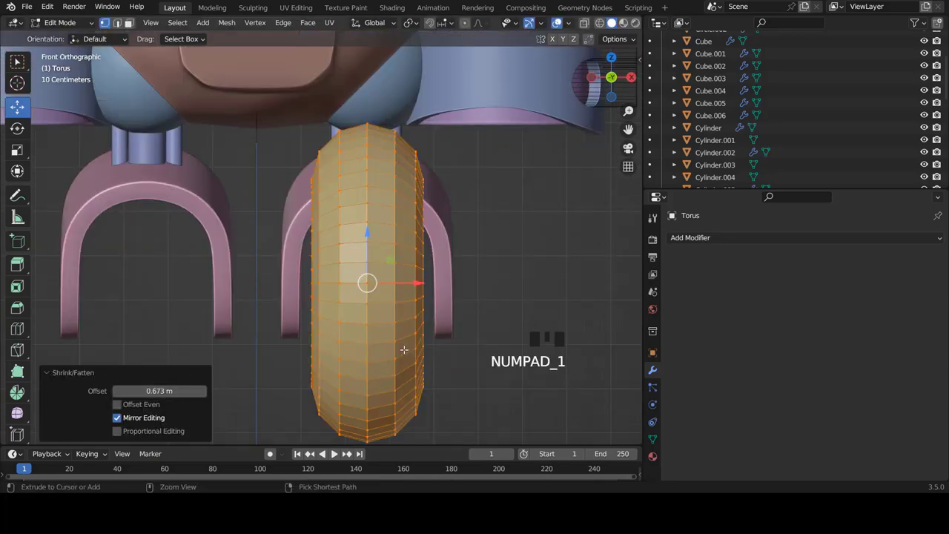
{"action": "scroll", "scroll_direction": "up", "scroll_amount": 3}
{"action": "key", "text": "s"}
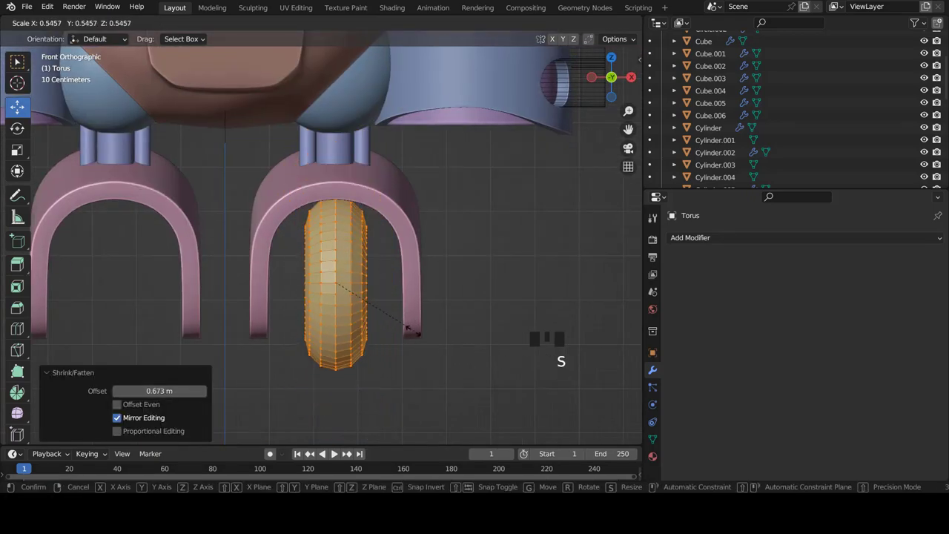
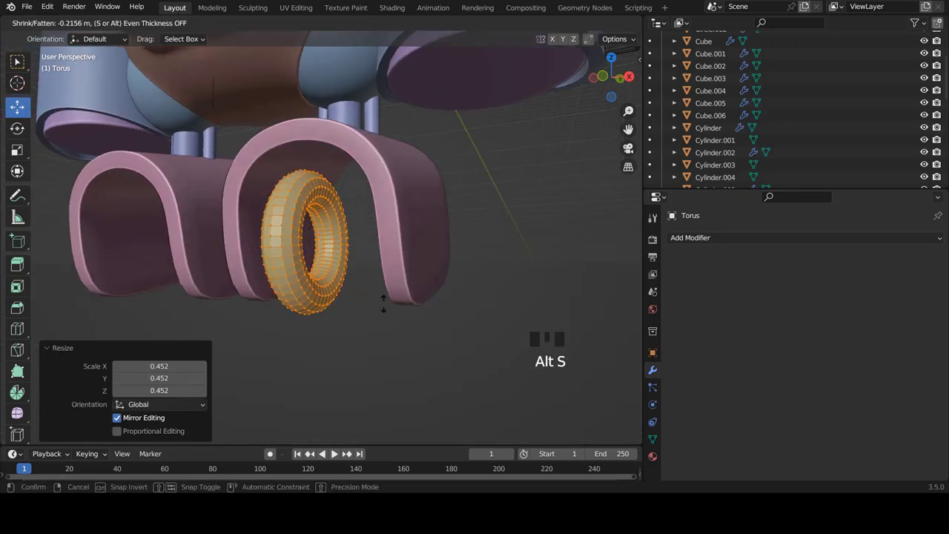
{"action": "key", "text": "s"}
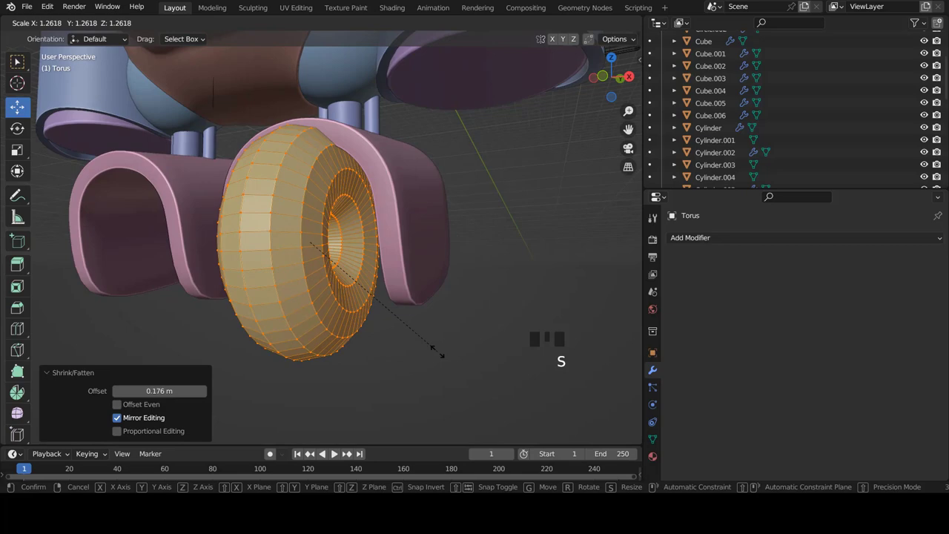
{"action": "key", "text": "KP_3"}
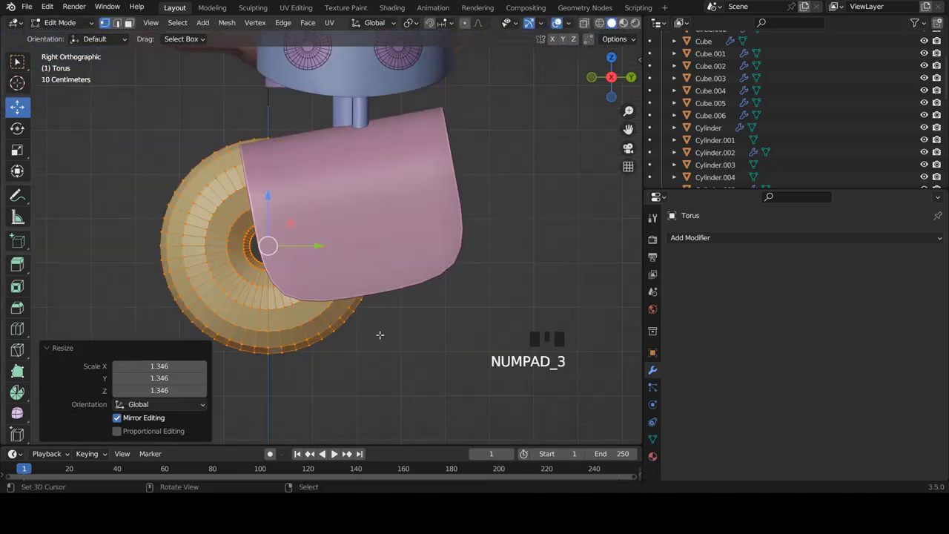
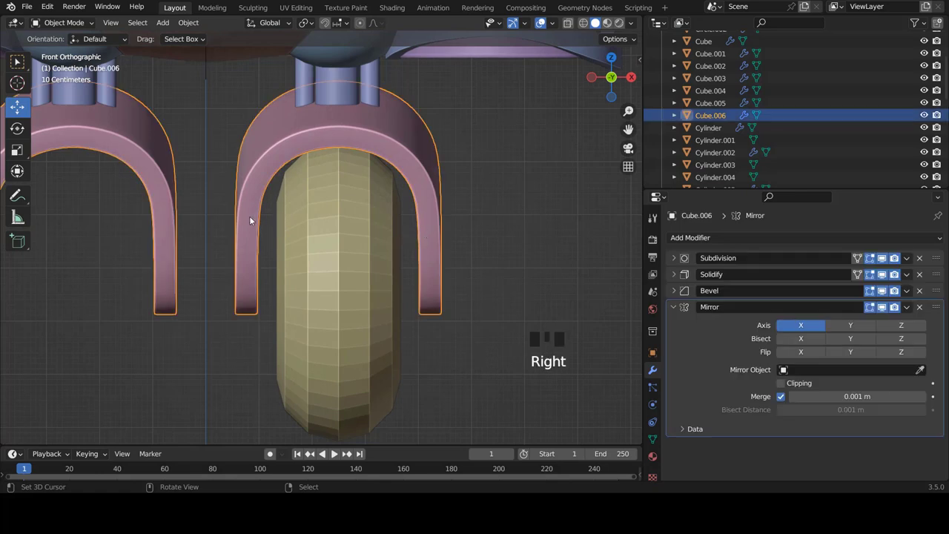
Step: Scale all of Cube.006 along X so the shell arms hug the wheel, then return to Object Mode
{"action": "key", "text": "Tab"}
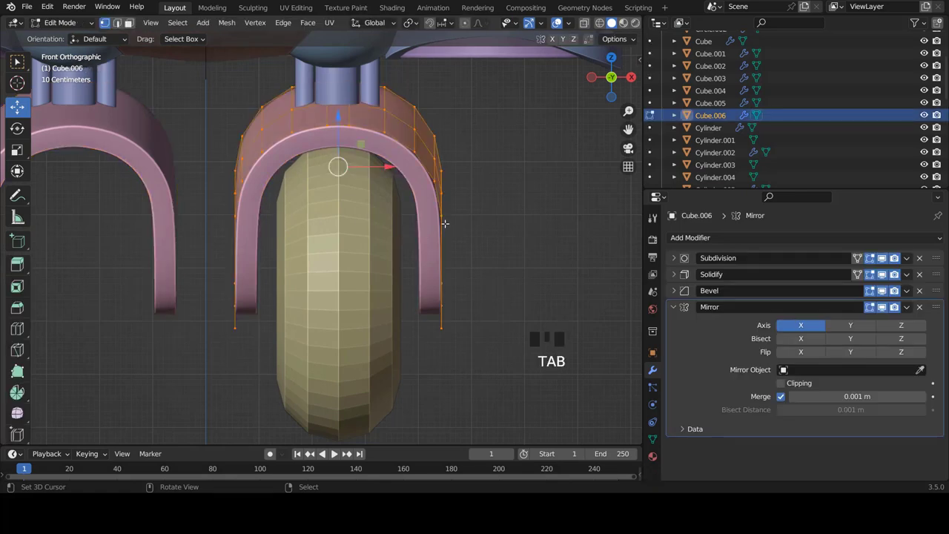
{"action": "key", "text": "s"}
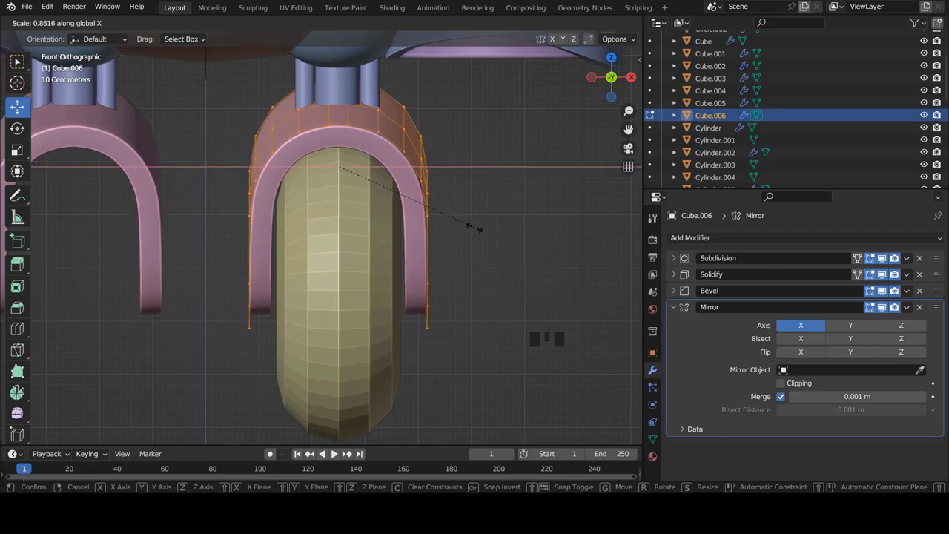
{"action": "key", "text": "Tab"}
{"action": "key", "text": "a"}
{"action": "scroll", "scroll_direction": "down", "scroll_amount": 3}
{"action": "scroll", "scroll_direction": "up", "scroll_amount": 3}
{"action": "right_click", "coordinate": [344, 234]}
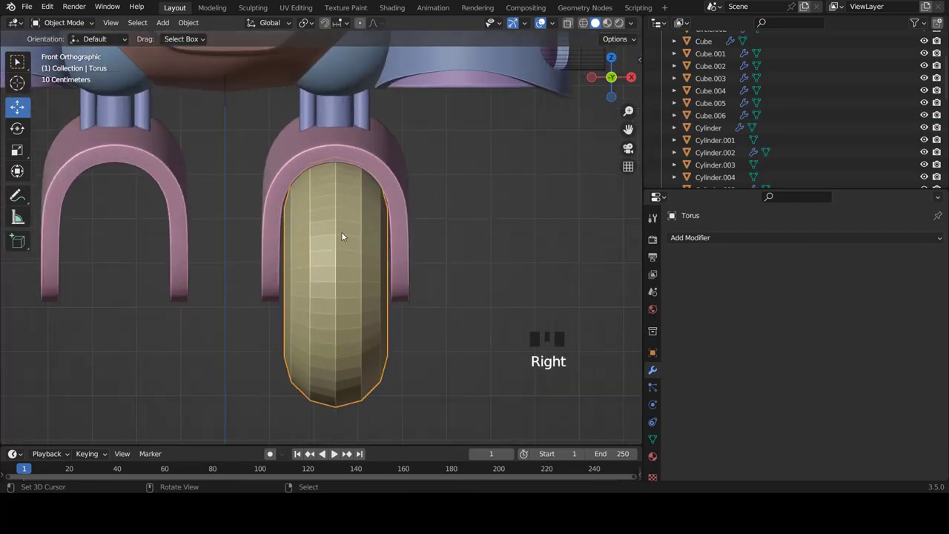
Step: Give the torus Subdivision Surface and Mirror (X) modifiers and check both wheels from front and side
{"action": "left_click_drag", "start_coordinate": [697, 243], "coordinate": [726, 463]}
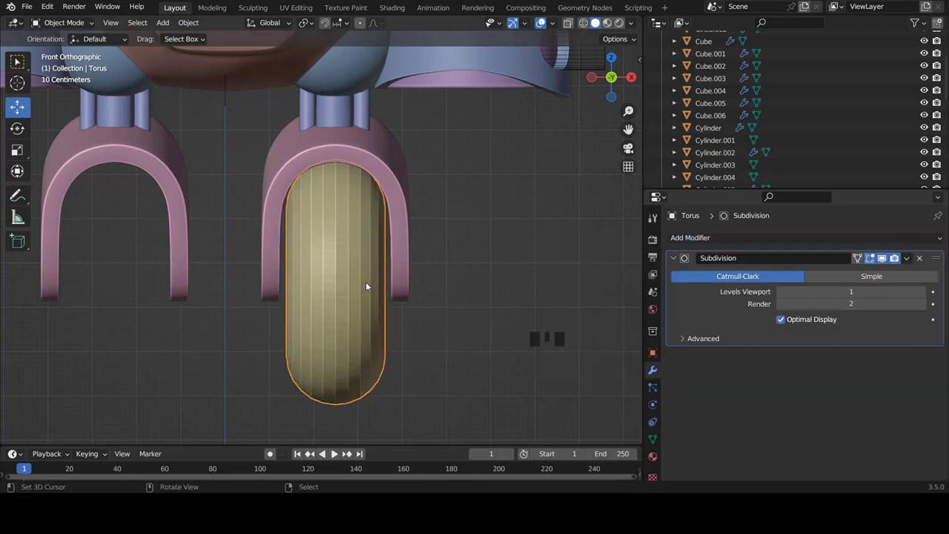
{"action": "scroll", "scroll_direction": "down", "scroll_amount": 3}
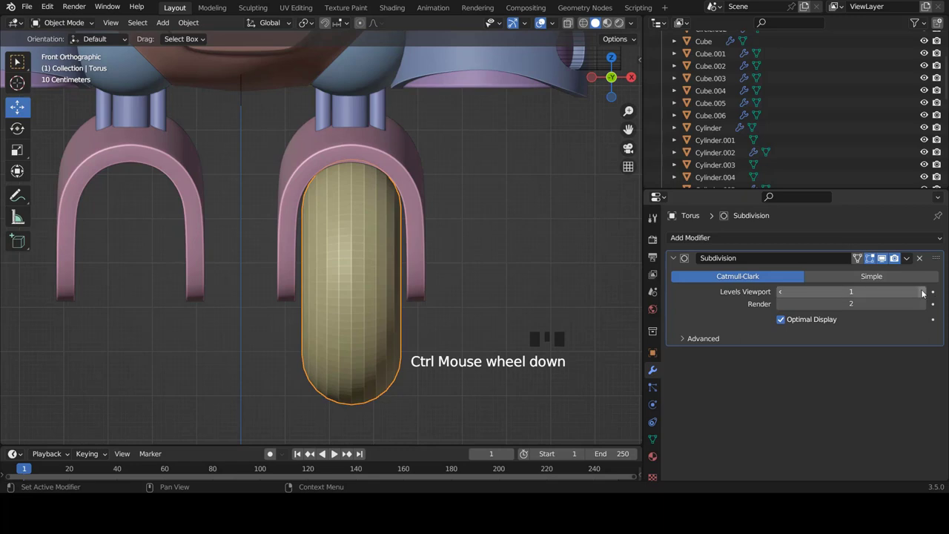
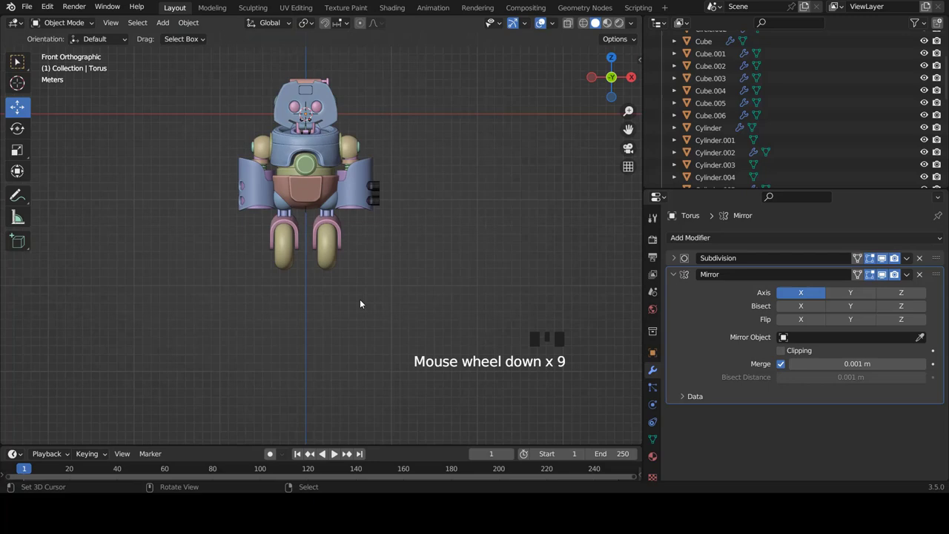
{"action": "scroll", "scroll_direction": "up", "scroll_amount": 3}
{"action": "key", "text": "KP_1"}
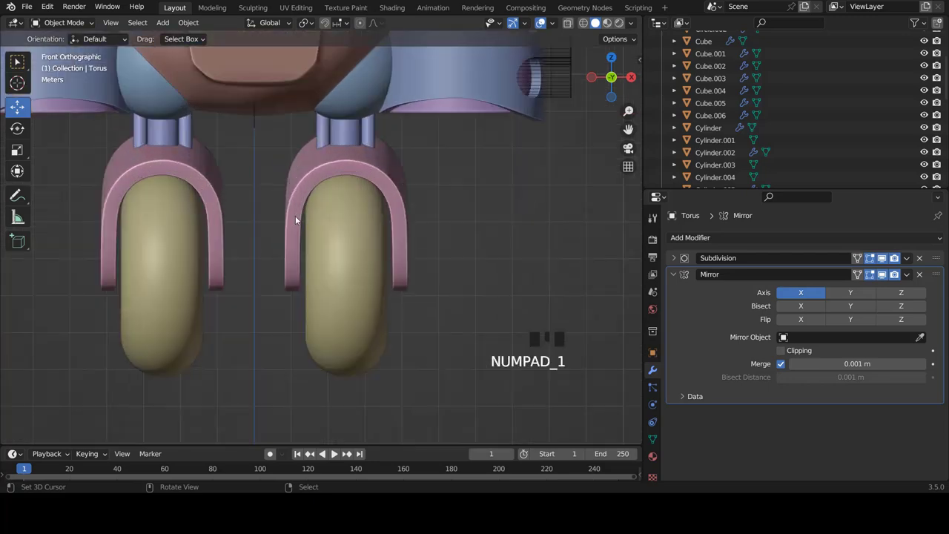
{"action": "left_click_drag", "start_coordinate": [399, 277], "coordinate": [409, 270]}
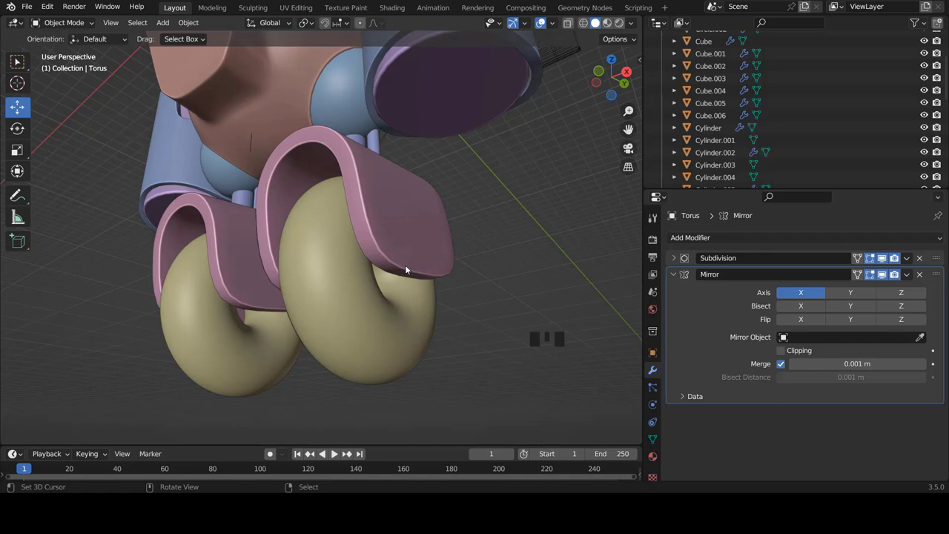
{"action": "key", "text": "KP_3"}
{"action": "right_click", "coordinate": [392, 250]}
{"action": "key", "text": "Tab"}
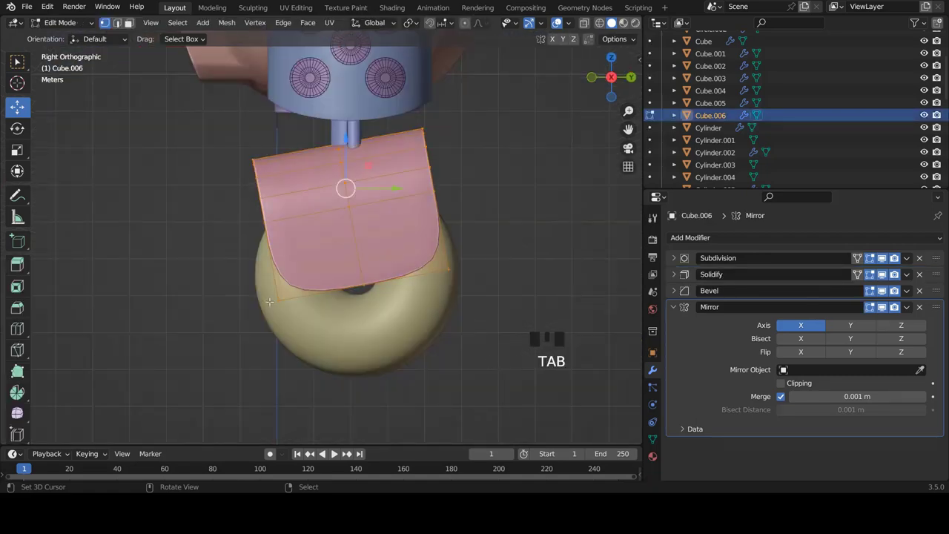
Step: With X-ray on, circle-select the shell's bottom vertices and move them down along Z
{"action": "scroll", "scroll_direction": "down", "scroll_amount": 3}
{"action": "scroll", "scroll_direction": "up", "scroll_amount": 3}
{"action": "scroll", "scroll_direction": "up", "scroll_amount": 3}
{"action": "key", "text": "z"}
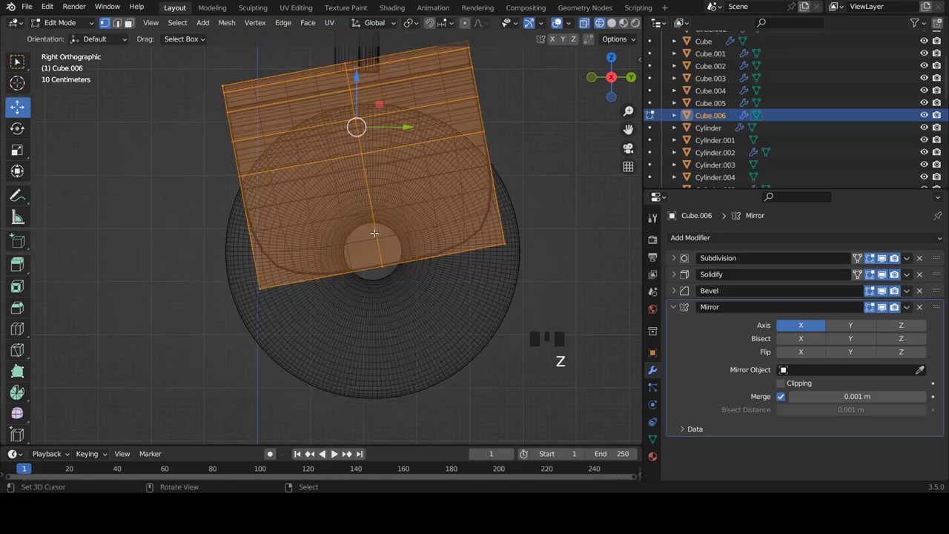
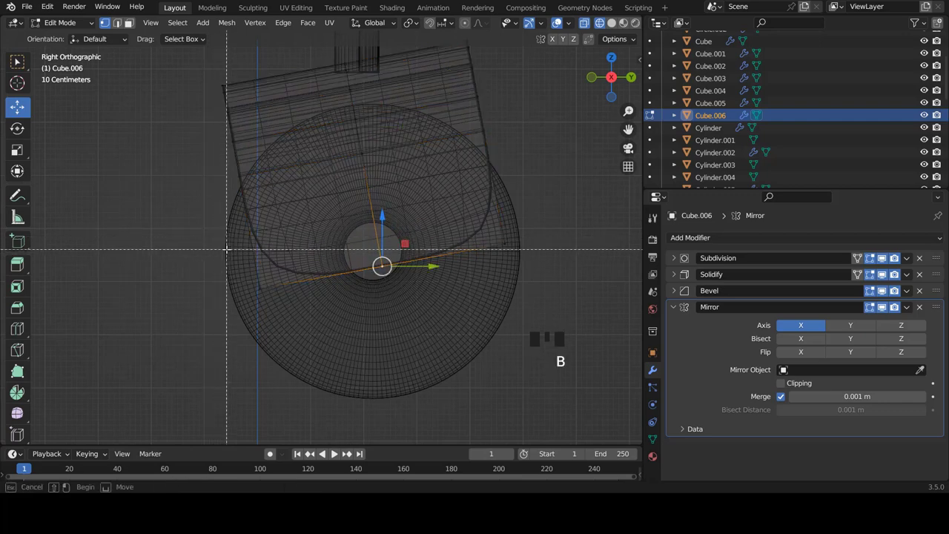
{"action": "key", "text": "c"}
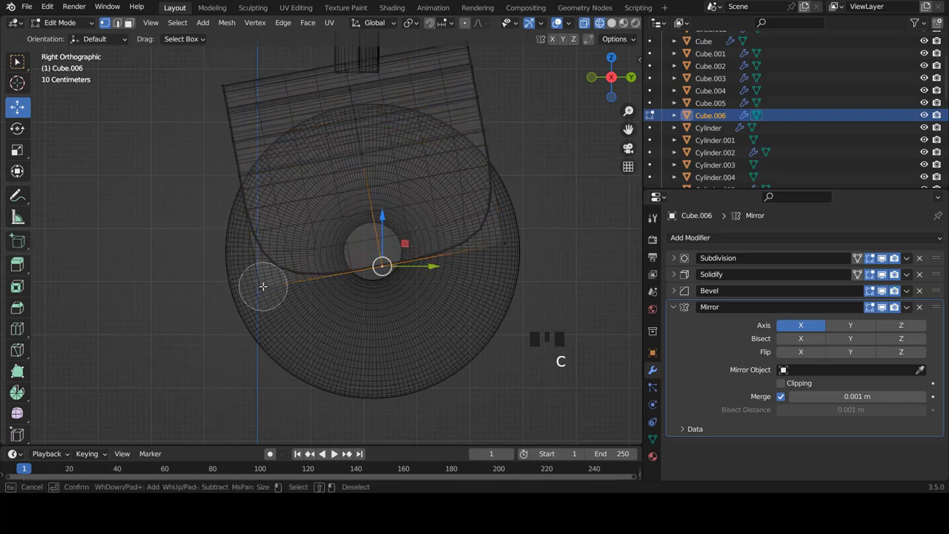
{"action": "key", "text": "g"}
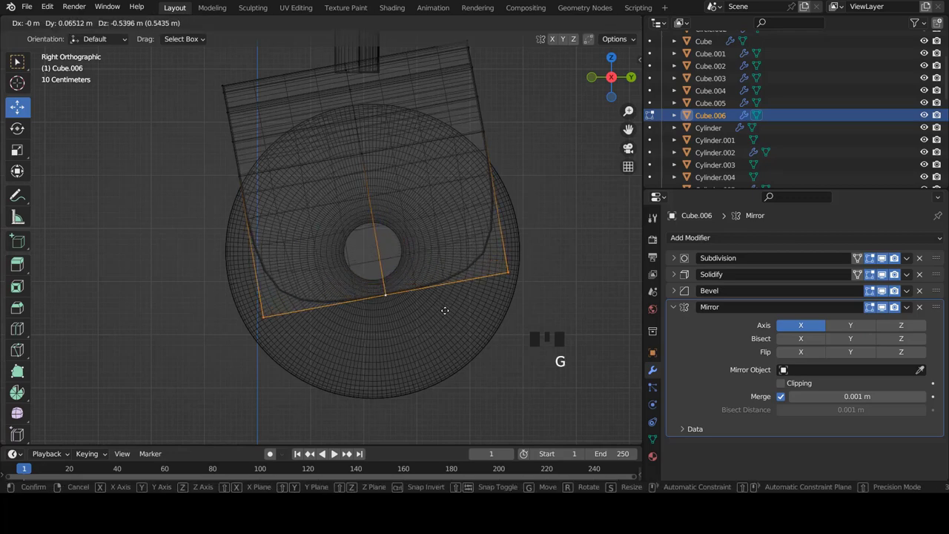
{"action": "key", "text": "z"}
Step: Confirm the lowered edge, turn X-ray off and return to Object Mode in front view
{"action": "key", "text": "Tab"}
{"action": "scroll", "scroll_direction": "down", "scroll_amount": 3}
{"action": "key", "text": "KP_1"}
{"action": "scroll", "scroll_direction": "down", "scroll_amount": 3}
{"action": "key", "text": "a"}
{"action": "scroll", "scroll_direction": "down", "scroll_amount": 3}
{"action": "key", "text": "shift+a"}
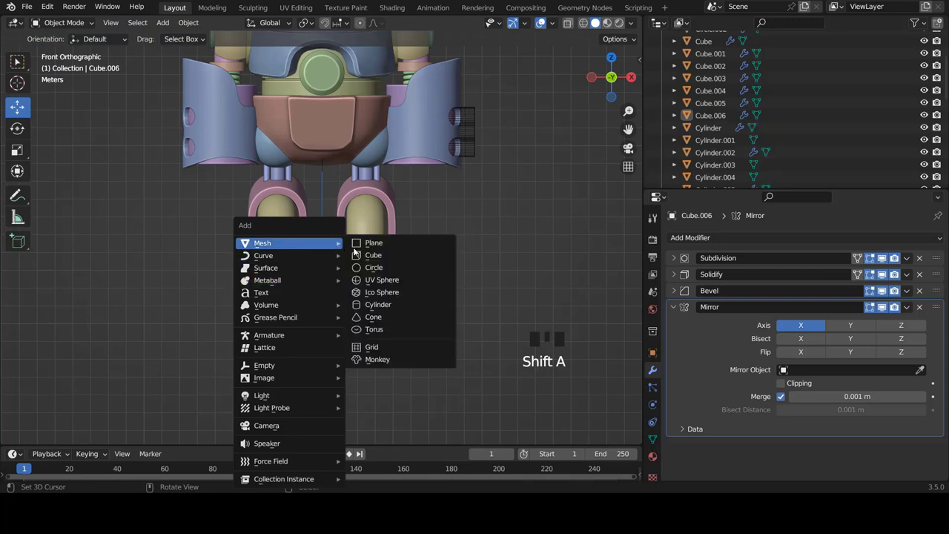
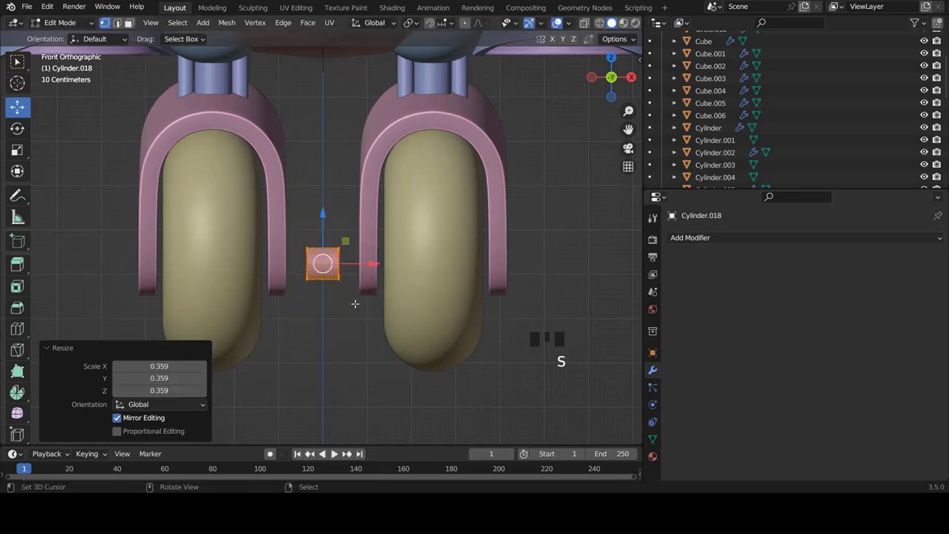
Step: In Right X-ray view, move the small cylinder to the wheel hub and scale it to axle size
{"action": "key", "text": "KP_3"}
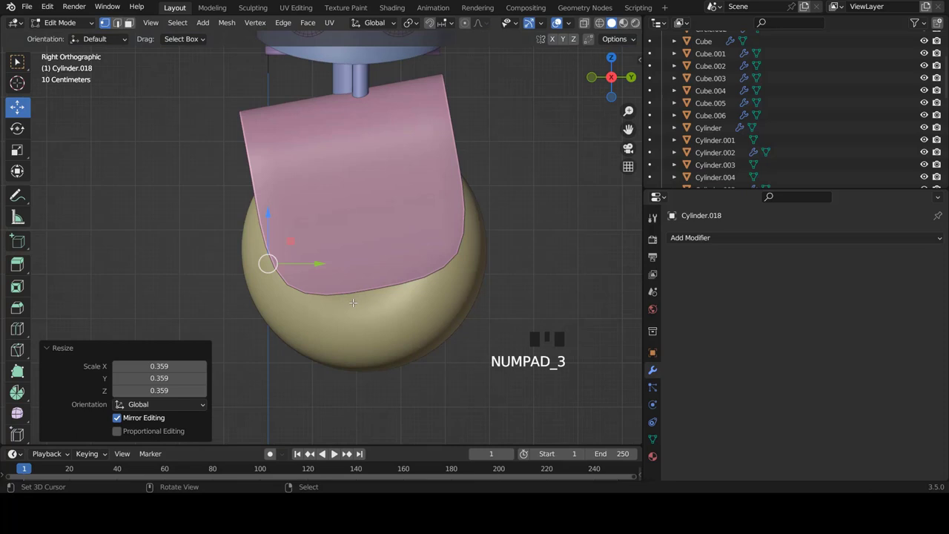
{"action": "key", "text": "z"}
{"action": "key", "text": "g"}
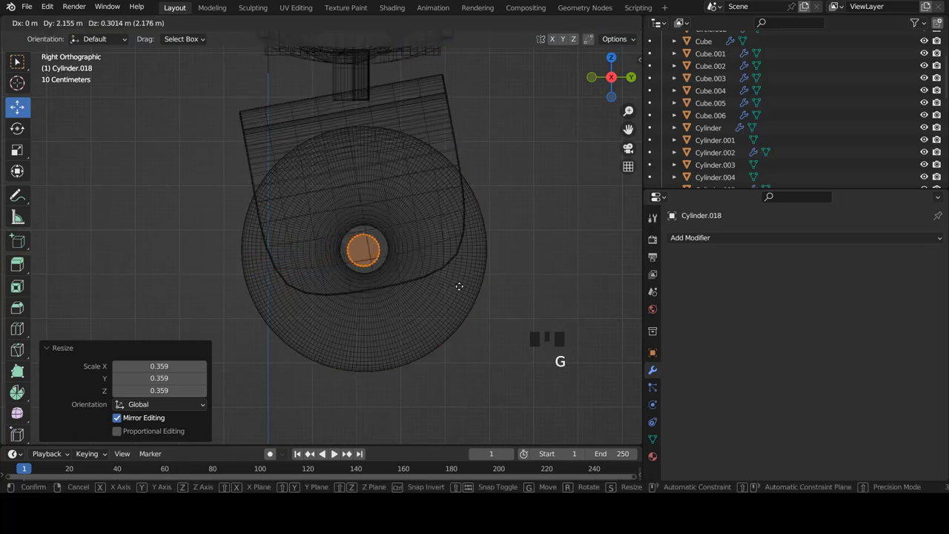
{"action": "key", "text": "s"}
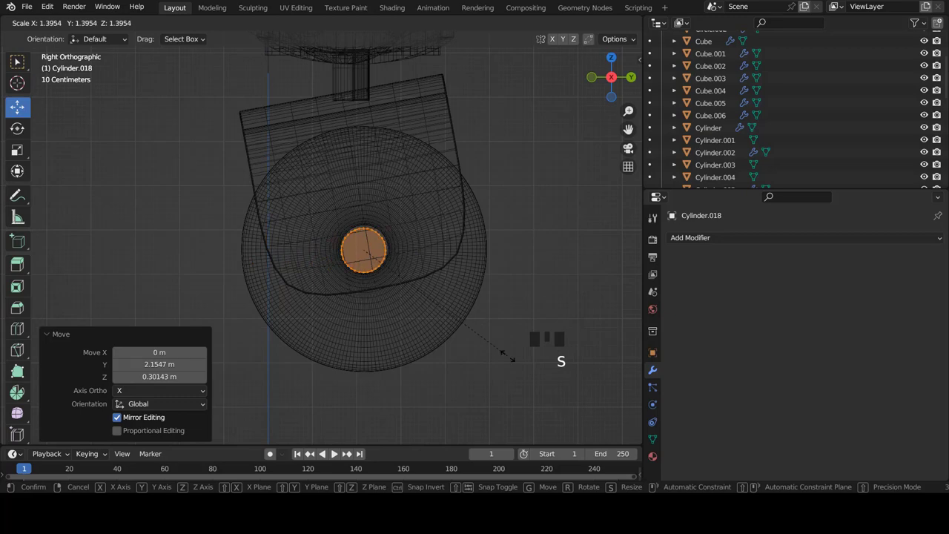
{"action": "scroll", "scroll_direction": "up", "scroll_amount": 3}
{"action": "key", "text": "g"}
{"action": "key", "text": "KP_1"}
{"action": "key", "text": "z"}
{"action": "scroll", "scroll_direction": "down", "scroll_amount": 3}
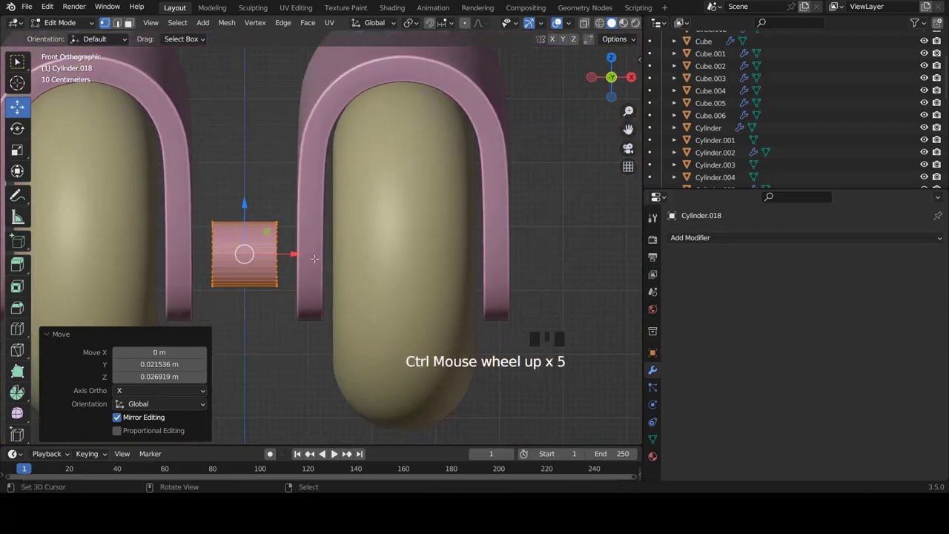
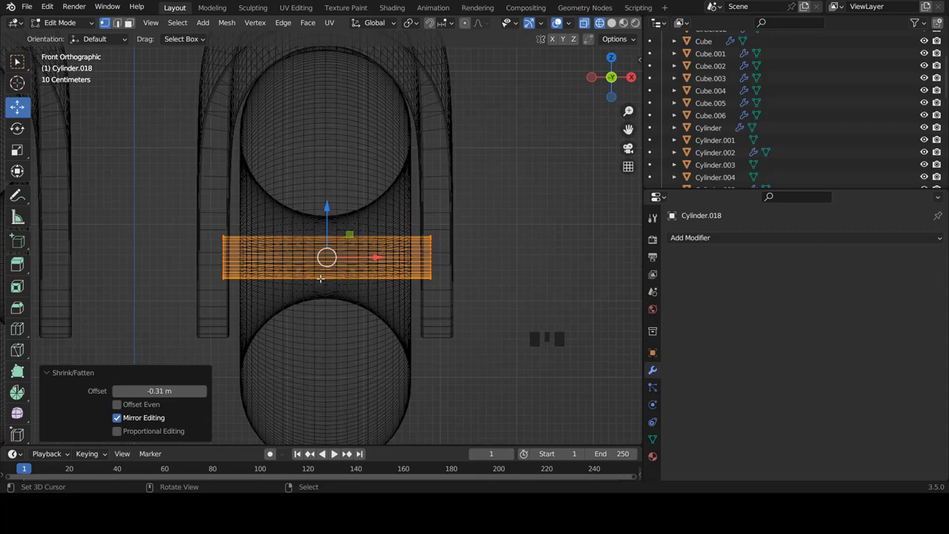
Step: Add an edge loop across the axle cylinder and slide it toward the axle end for the cap
{"action": "key", "text": "ctrl+r"}
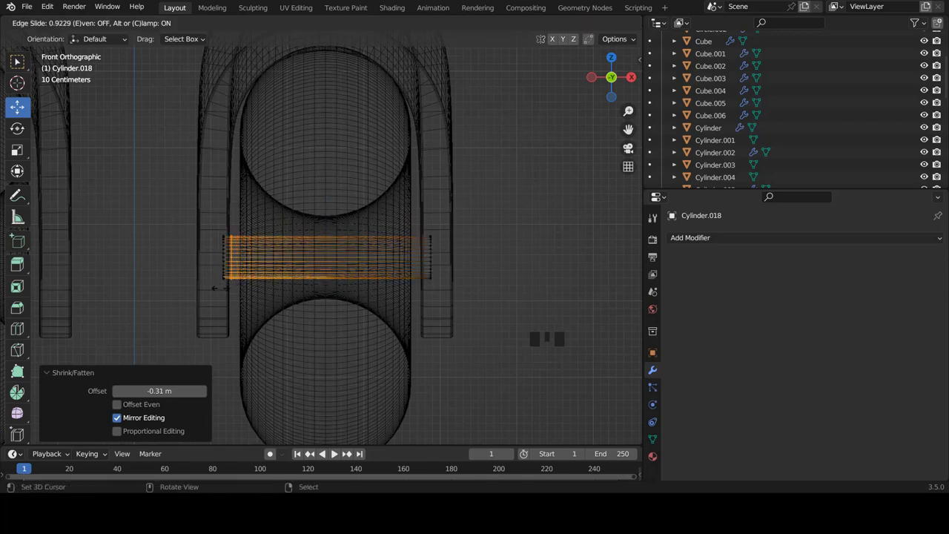
{"action": "key", "text": "ctrl+r"}
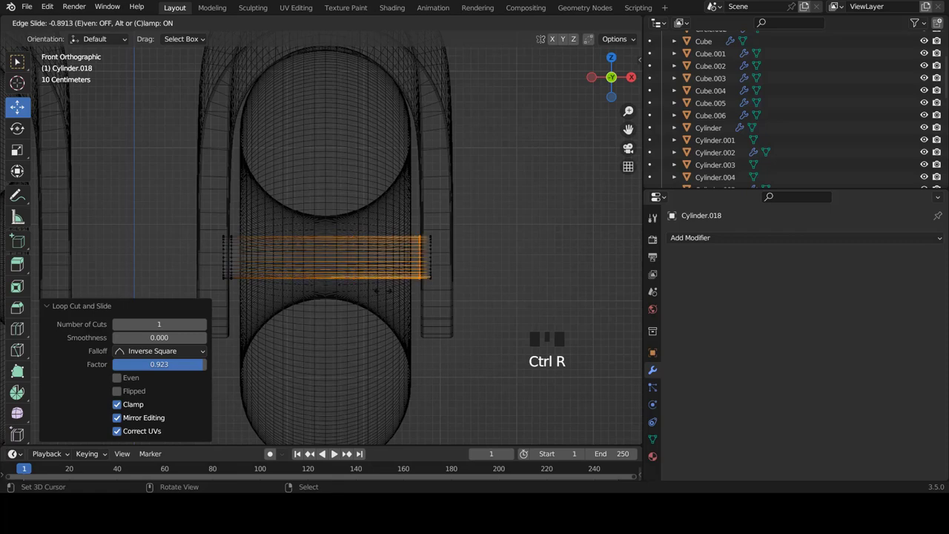
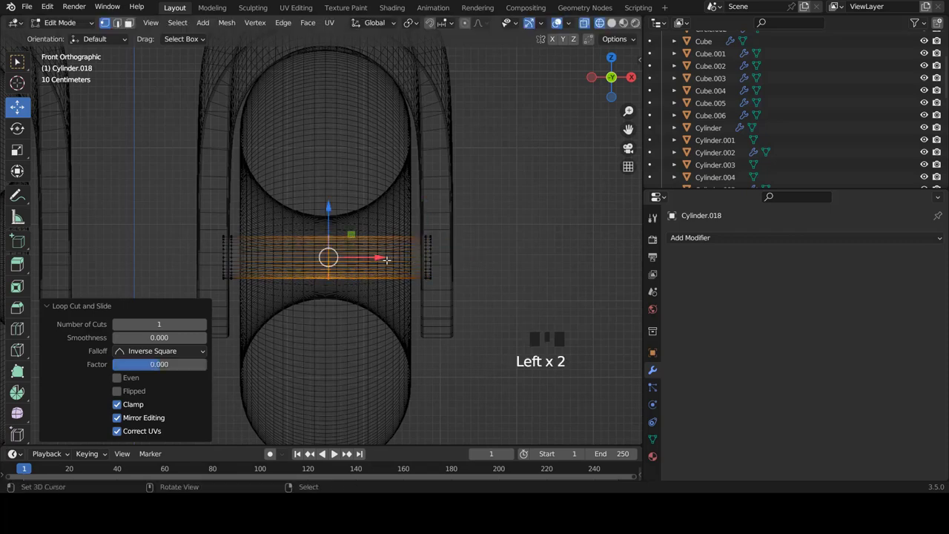
{"action": "key", "text": "z"}
{"action": "key", "text": "Tab"}
Step: Back in object mode, frame the whole robot from the front and select the leg shell
{"action": "scroll", "scroll_direction": "down", "scroll_amount": 3}
{"action": "scroll", "scroll_direction": "down", "scroll_amount": 3}
{"action": "left_click_drag", "start_coordinate": [718, 245], "coordinate": [405, 288]}
{"action": "scroll", "scroll_direction": "up", "scroll_amount": 3}
{"action": "key", "text": "w"}
{"action": "key", "text": "a"}
{"action": "scroll", "scroll_direction": "down", "scroll_amount": 3}
{"action": "scroll", "scroll_direction": "up", "scroll_amount": 3}
{"action": "left_click", "coordinate": [398, 257]}
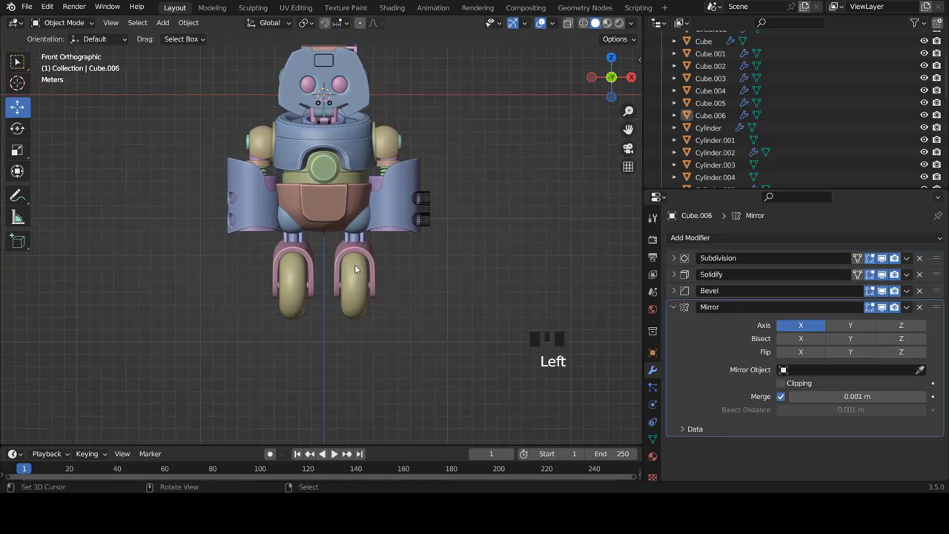
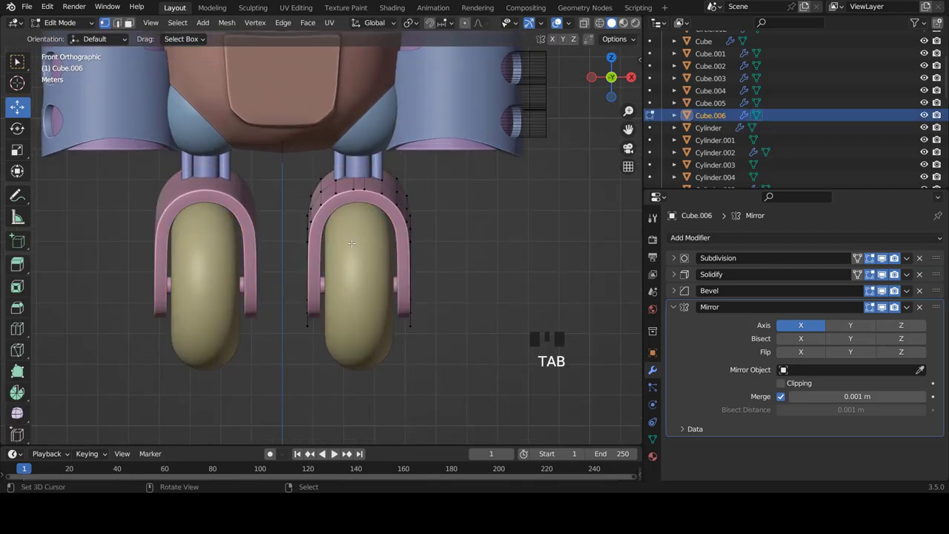
Step: Widen the upper part of the leg shell about 1.2 times along X
{"action": "key", "text": "a"}
{"action": "key", "text": "a"}
{"action": "key", "text": "a"}
{"action": "key", "text": "s"}
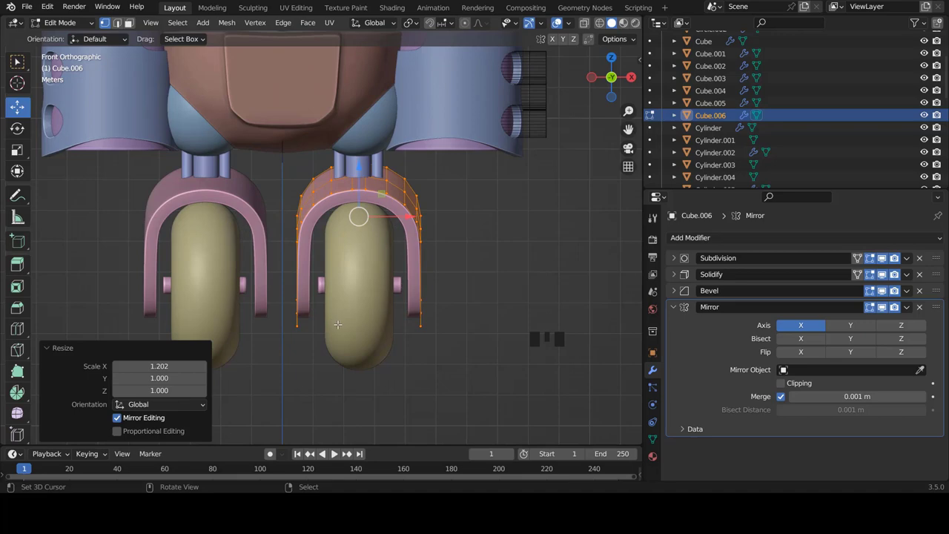
Step: From the side view, pull the shell's lower vertices further down
{"action": "key", "text": "KP_3"}
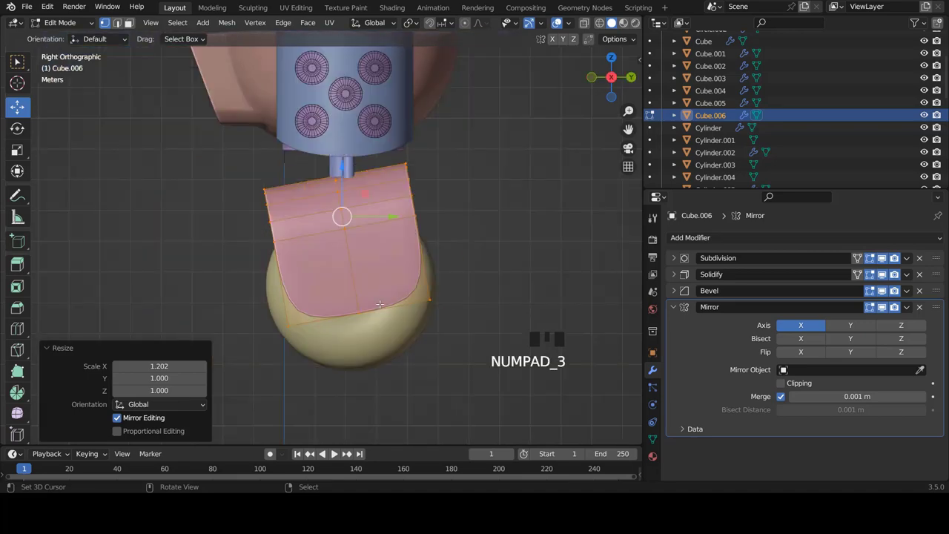
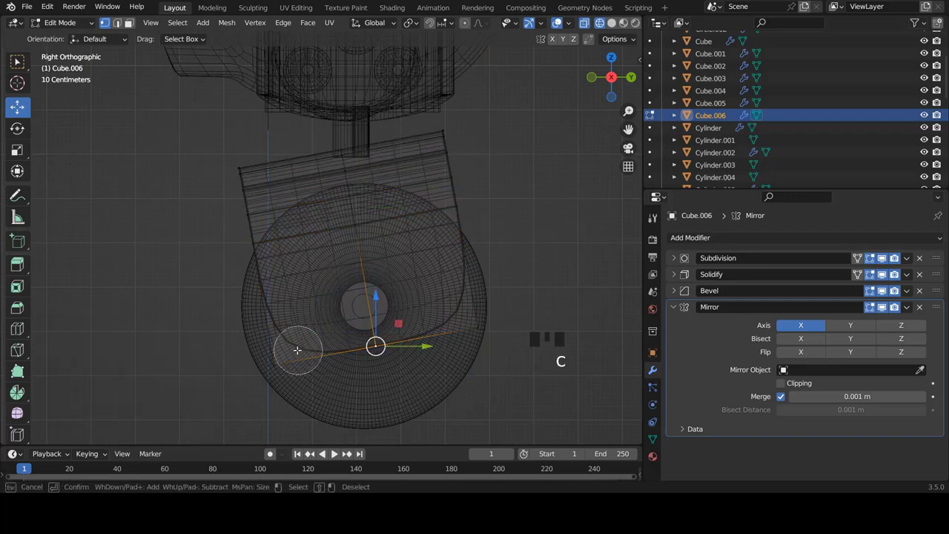
{"action": "key", "text": "g"}
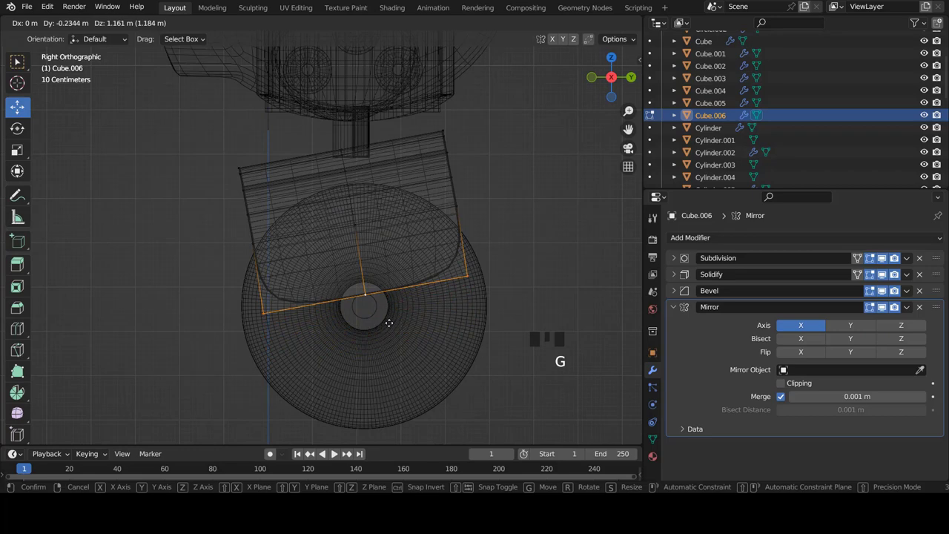
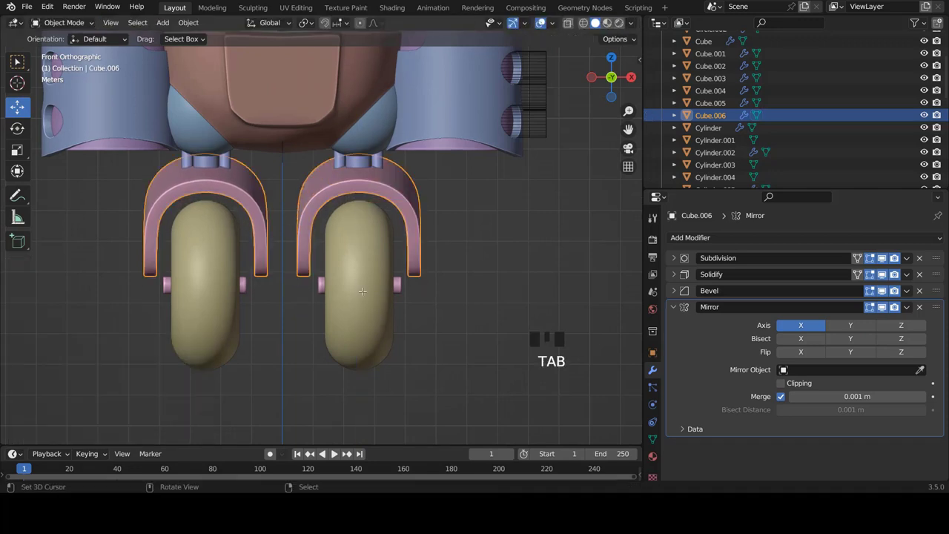
Step: Raise the wheel torus along Z in Edit Mode so it sits higher in the fork
{"action": "scroll", "scroll_direction": "down", "scroll_amount": 3}
{"action": "right_click", "coordinate": [380, 272]}
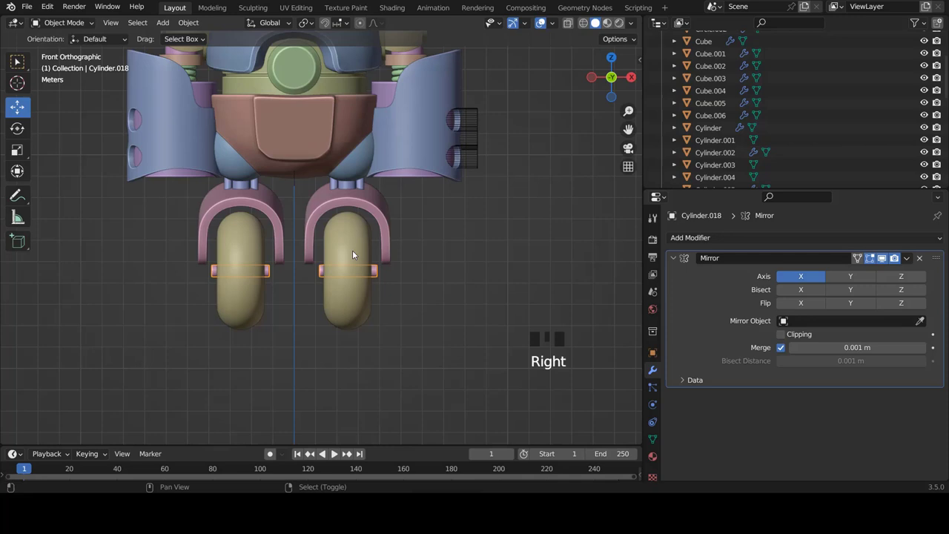
{"action": "right_click", "coordinate": [357, 252]}
{"action": "scroll", "scroll_direction": "up", "scroll_amount": 3}
{"action": "key", "text": "Tab"}
{"action": "key", "text": "a"}
{"action": "key", "text": "a"}
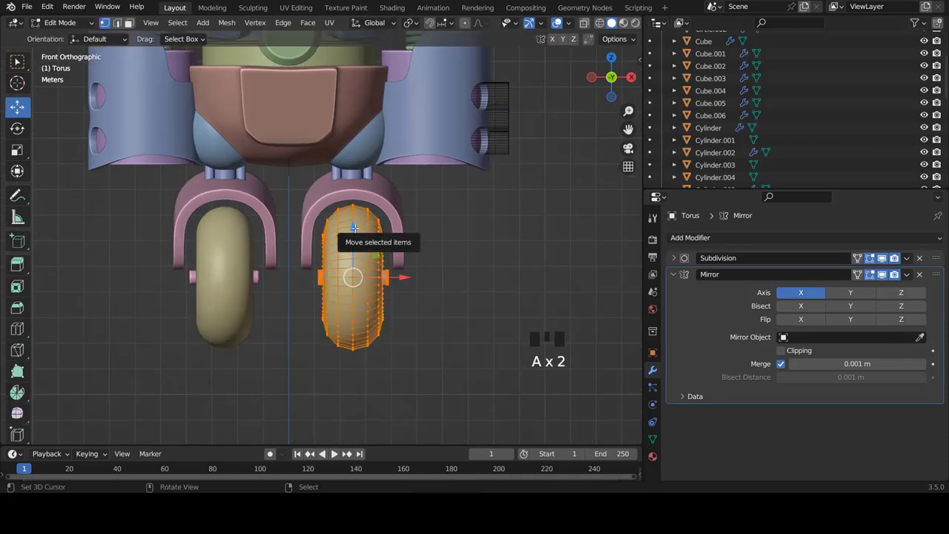
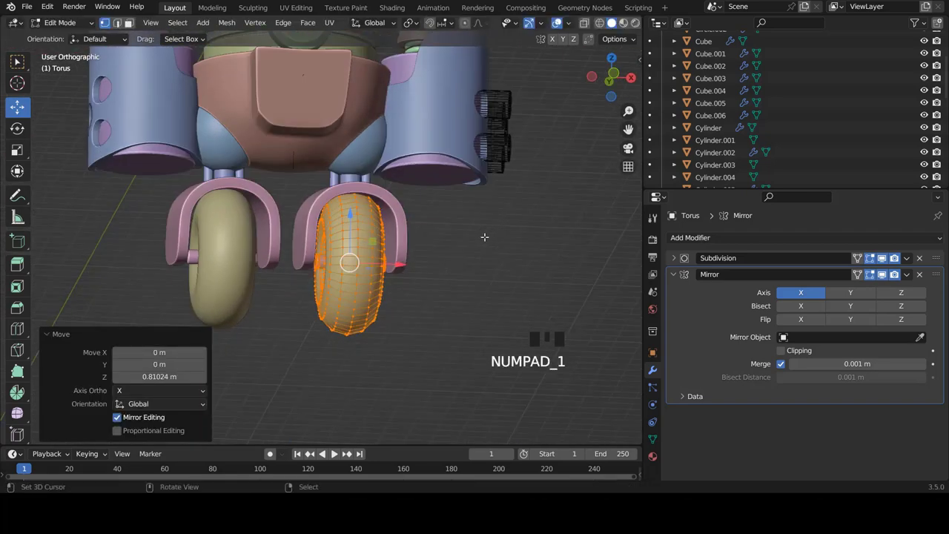
{"action": "scroll", "scroll_direction": "down", "scroll_amount": 3}
{"action": "scroll", "scroll_direction": "up", "scroll_amount": 3}
Step: Widen the wheel along X from the front view
{"action": "right_click", "coordinate": [382, 285]}
{"action": "key", "text": "Tab"}
{"action": "key", "text": "a"}
{"action": "key", "text": "a"}
{"action": "key", "text": "a"}
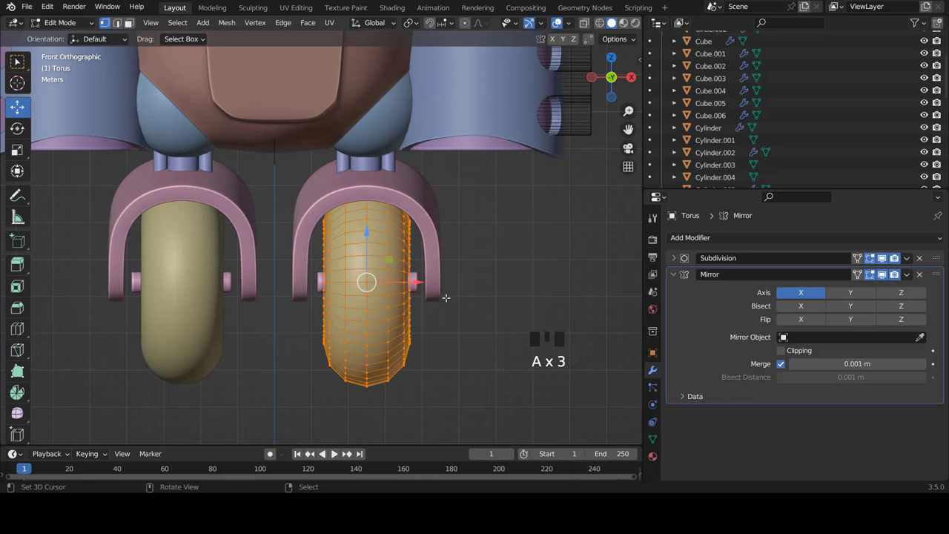
{"action": "key", "text": "s"}
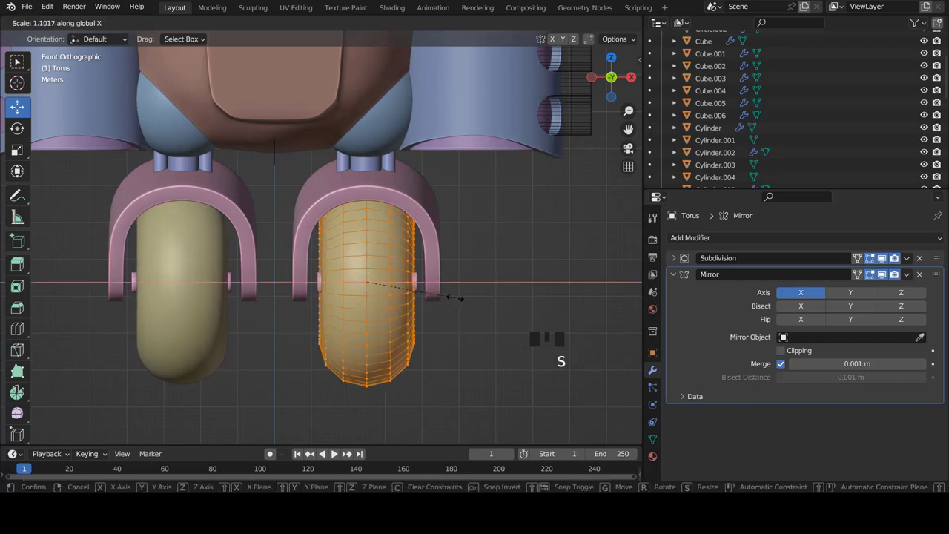
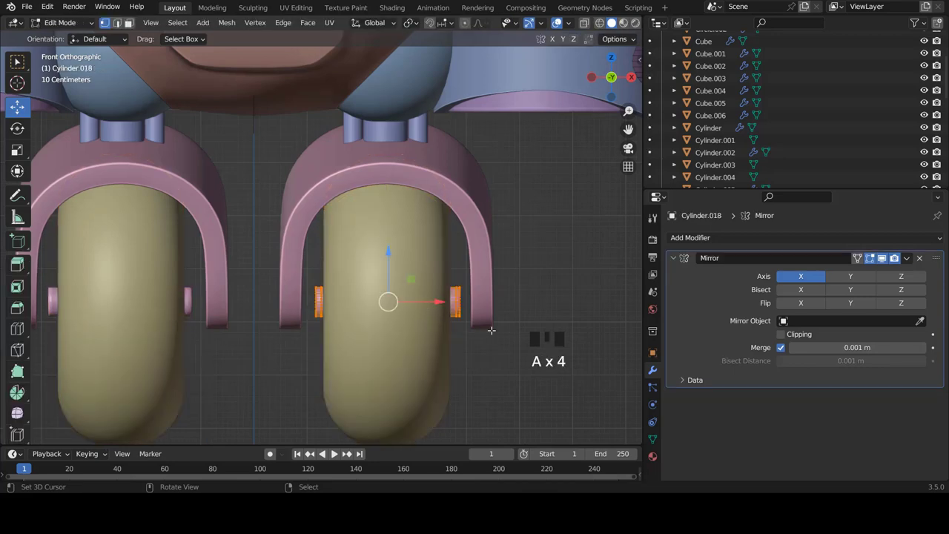
Step: Lengthen the axle cylinder about 1.25 times along X so it reaches through both shell sides
{"action": "key", "text": "s"}
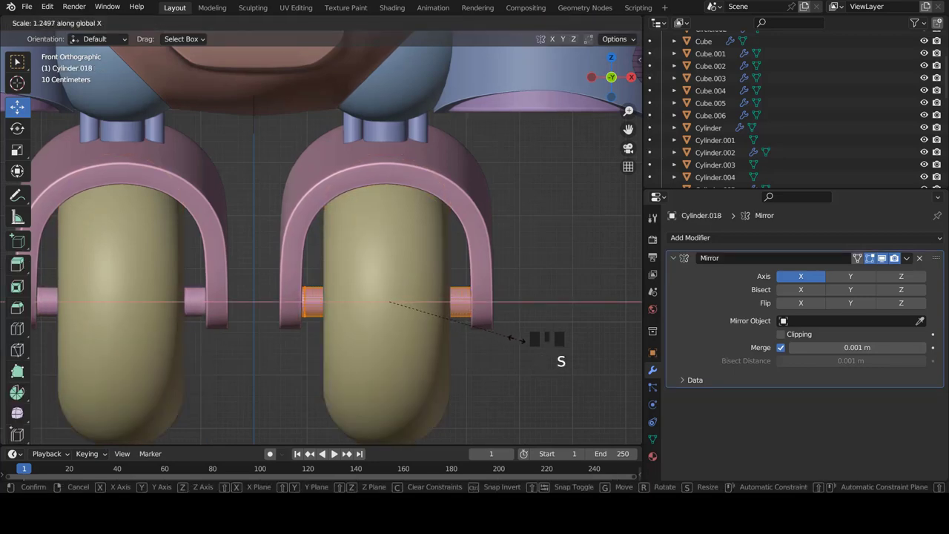
{"action": "key", "text": "Tab"}
{"action": "key", "text": "a"}
{"action": "scroll", "scroll_direction": "down", "scroll_amount": 3}
{"action": "scroll", "scroll_direction": "up", "scroll_amount": 3}
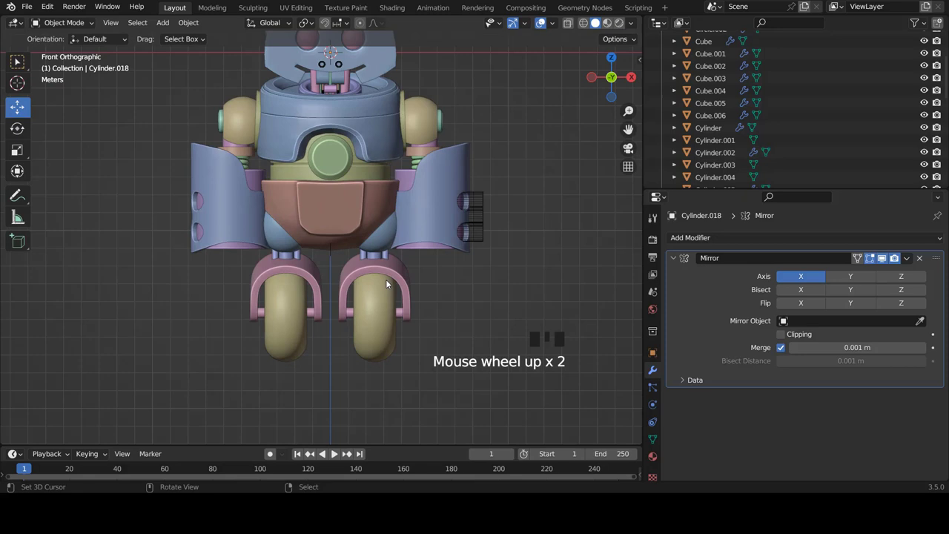
{"action": "scroll", "scroll_direction": "down", "scroll_amount": 3}
Step: Add a new cube, move it down beside the leg and scale it to fit over the wheel hub
{"action": "scroll", "scroll_direction": "up", "scroll_amount": 3}
{"action": "key", "text": "shift+a"}
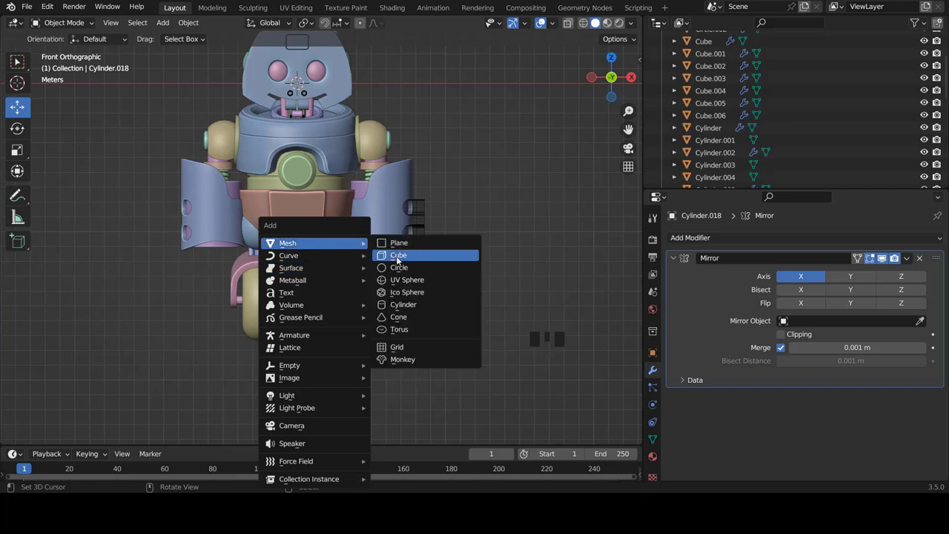
{"action": "key", "text": "Tab"}
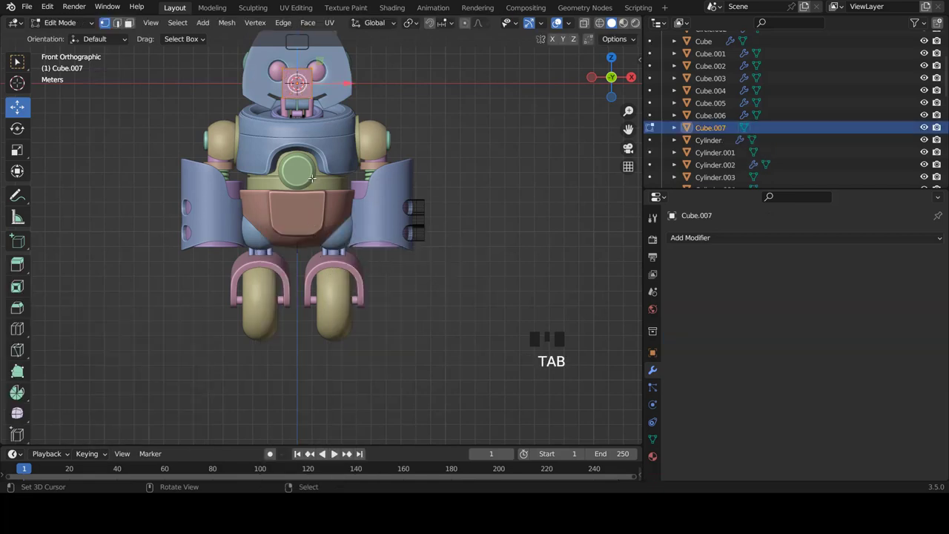
{"action": "key", "text": "g"}
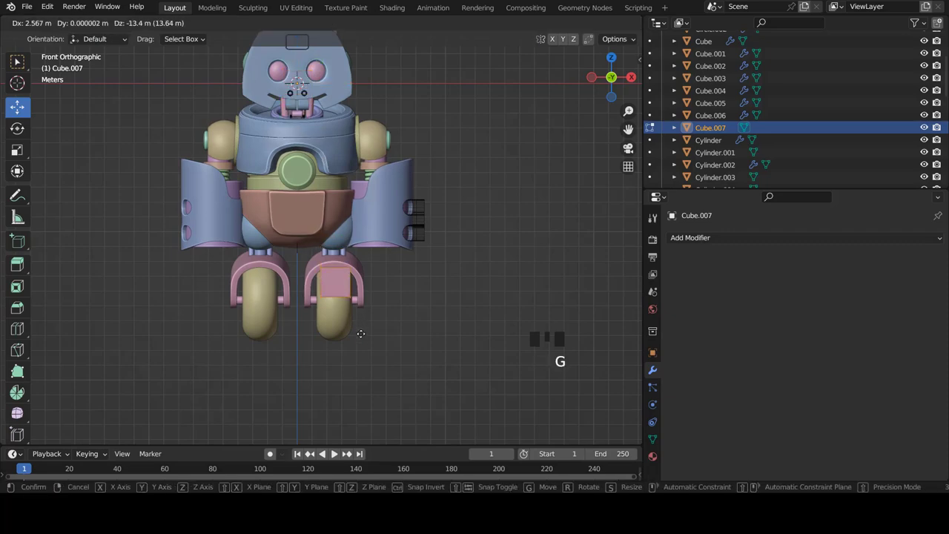
{"action": "scroll", "scroll_direction": "down", "scroll_amount": 3}
{"action": "scroll", "scroll_direction": "up", "scroll_amount": 3}
{"action": "key", "text": "s"}
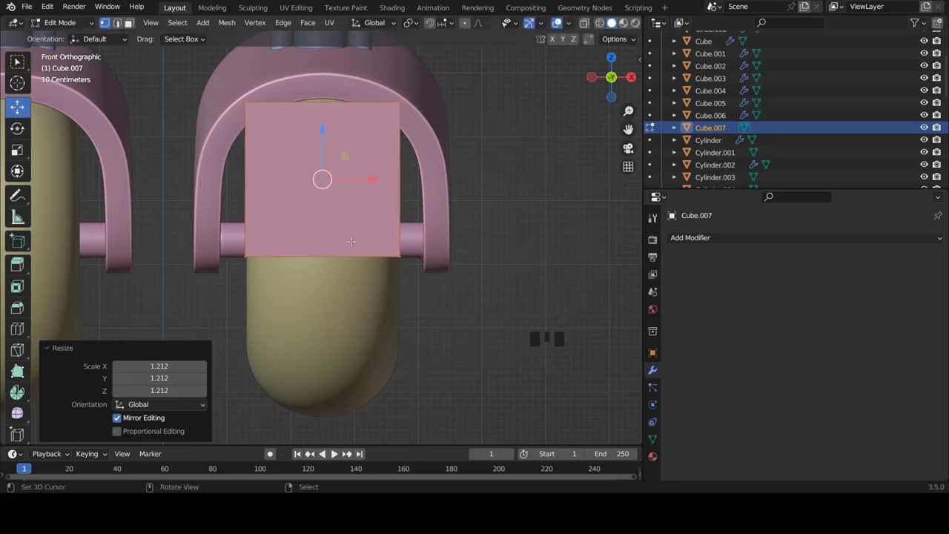
Step: Add loop cuts to the cube and reshape it into a rough cover plate with proportional editing
{"action": "key", "text": "ctrl+r"}
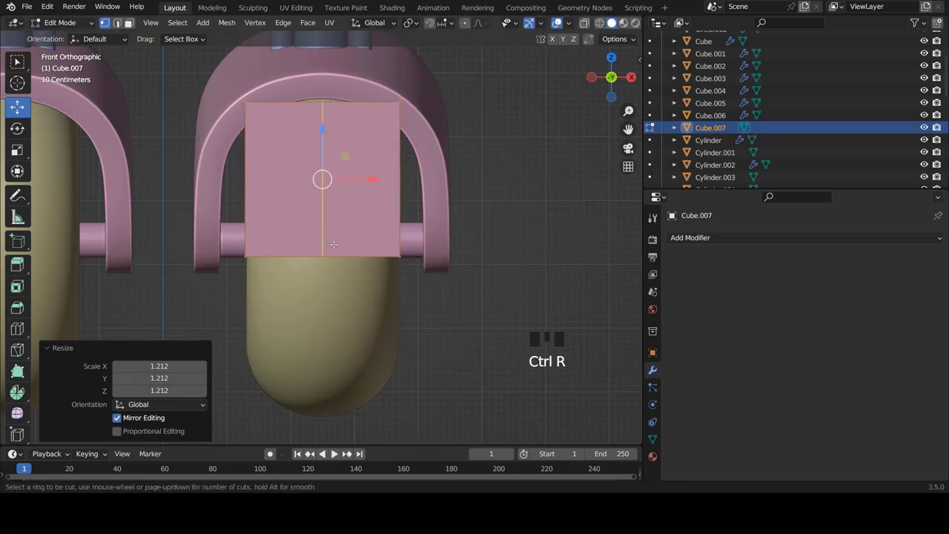
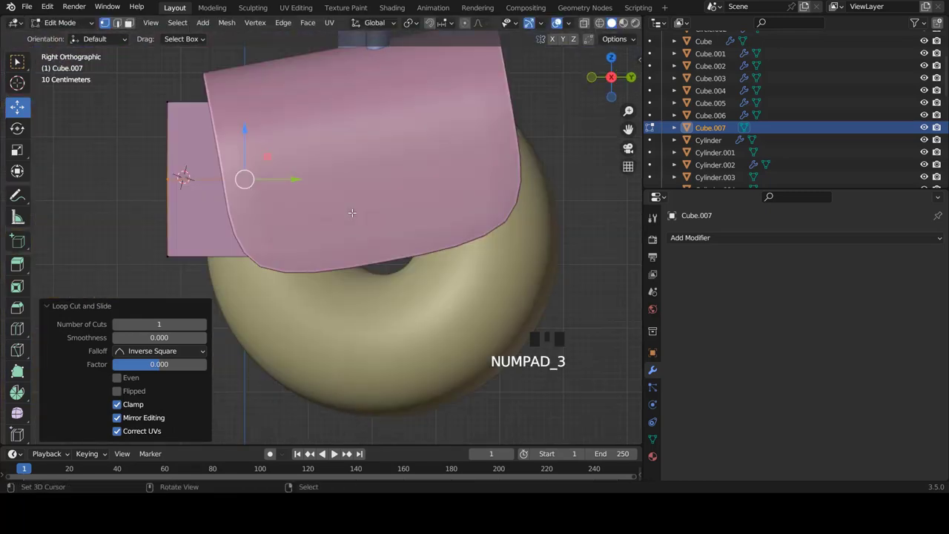
{"action": "key", "text": "z"}
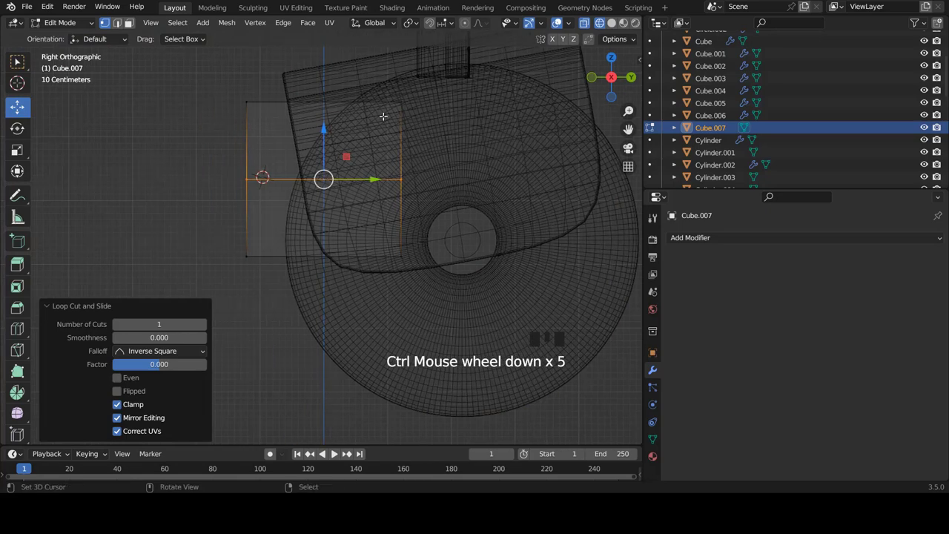
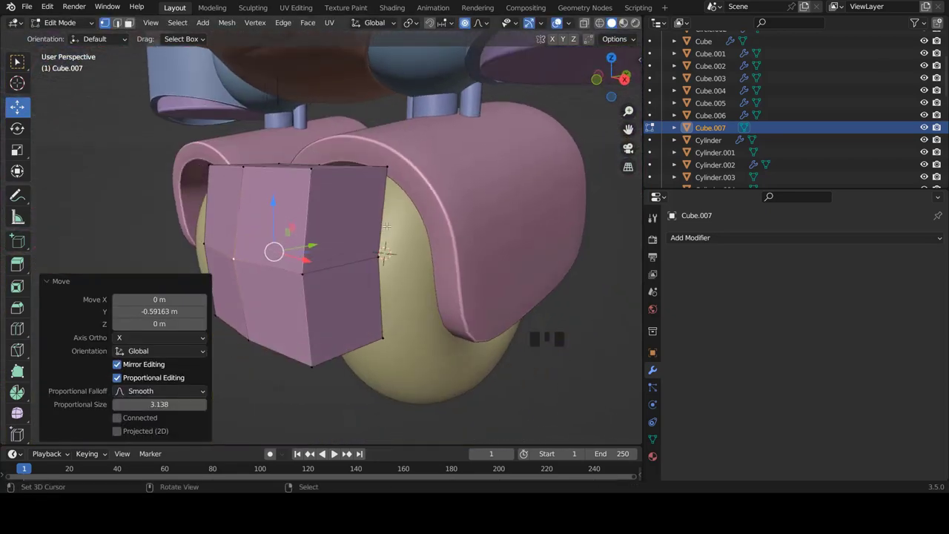
{"action": "key", "text": "Tab"}
Step: Give the cover plate a Subdivision Surface modifier and edge loops near its borders to keep the rim crisp
{"action": "left_click_drag", "start_coordinate": [311, 224], "coordinate": [717, 266]}
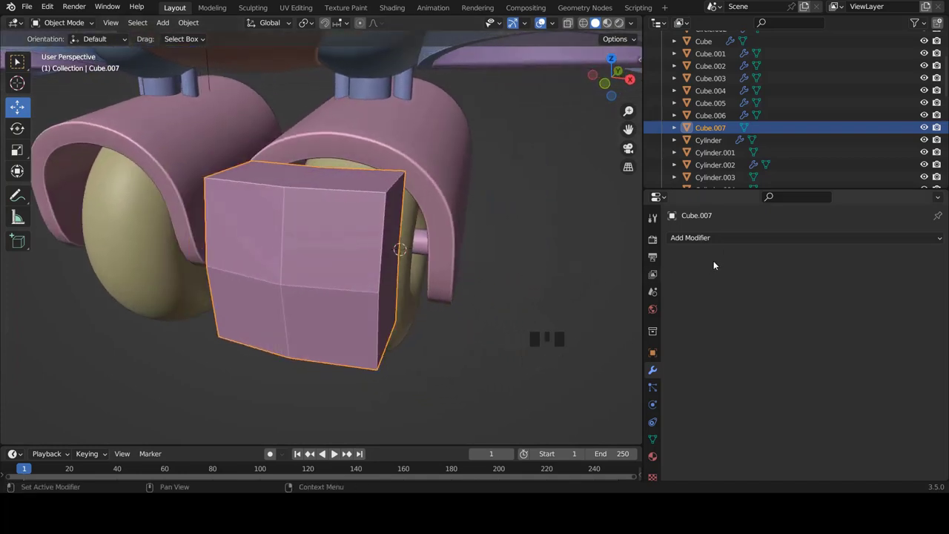
{"action": "left_click_drag", "start_coordinate": [728, 244], "coordinate": [557, 383]}
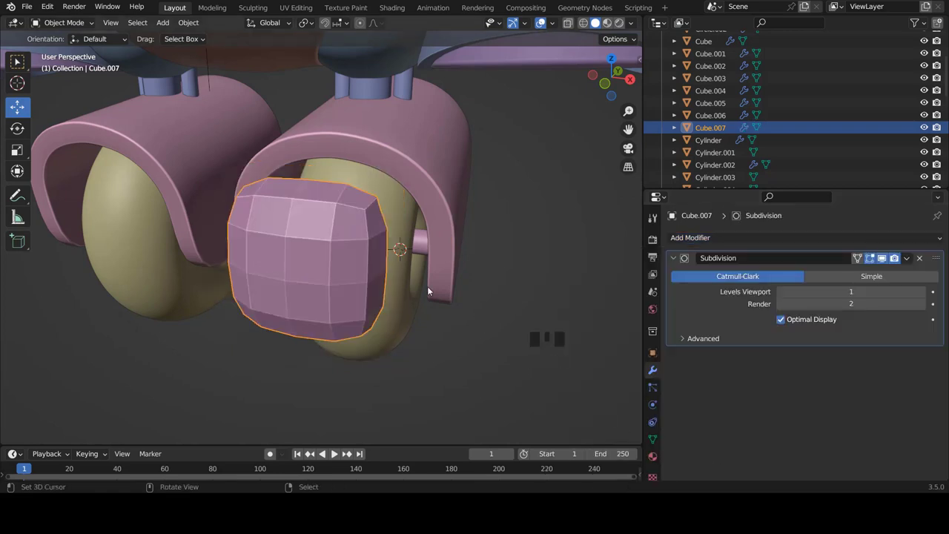
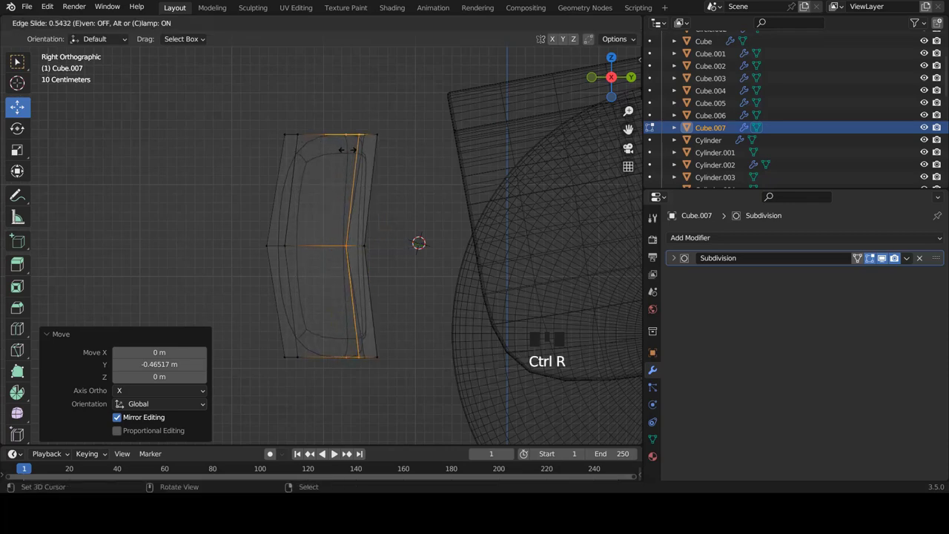
{"action": "key", "text": "ctrl+r"}
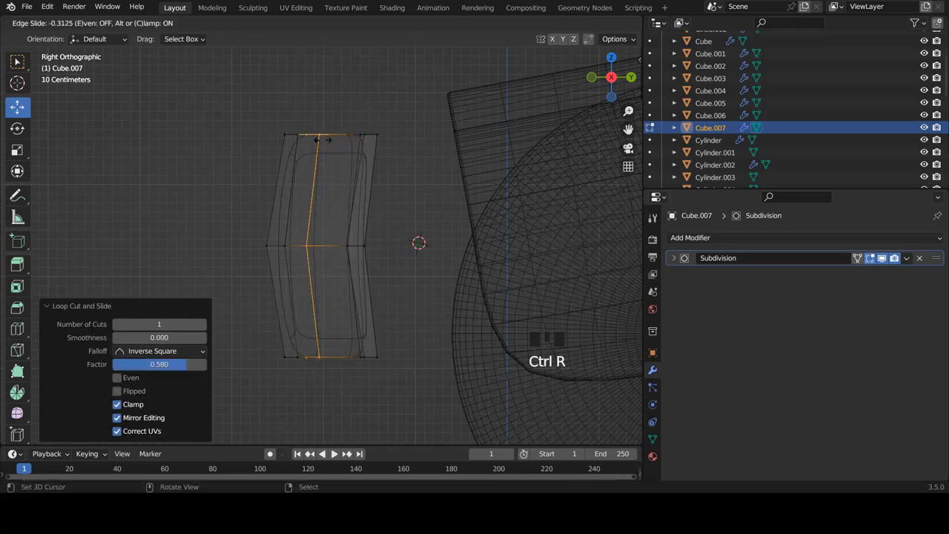
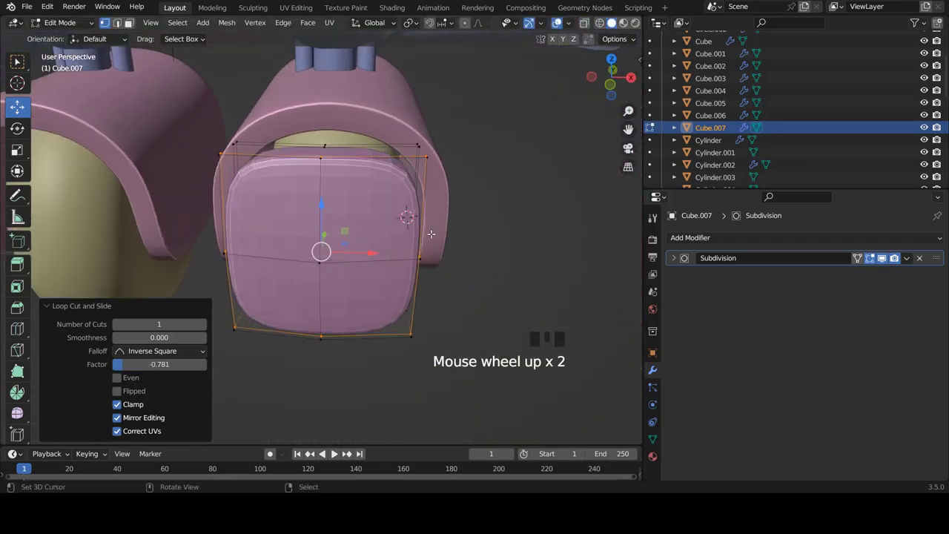
{"action": "key", "text": "Tab"}
Step: Move the cover plate sideways along Y into the leg shell's opening
{"action": "key", "text": "w"}
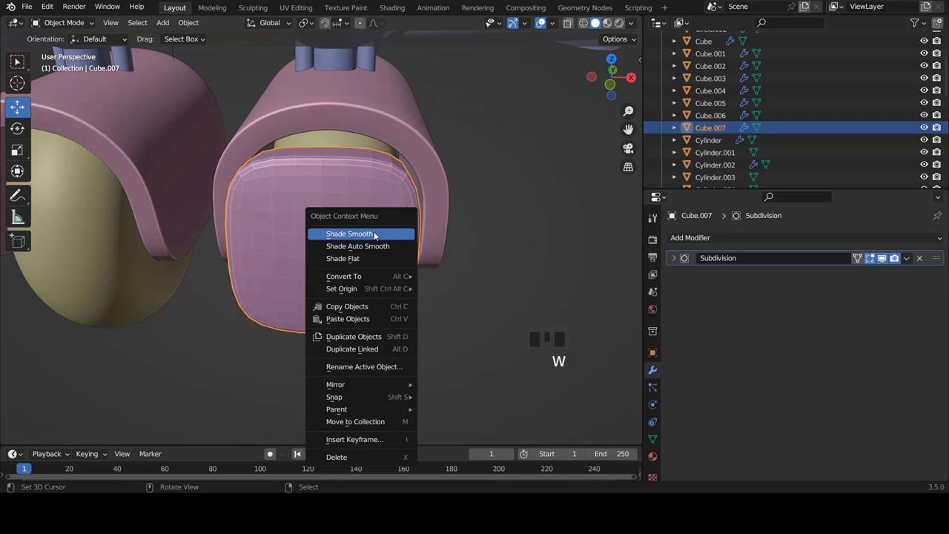
{"action": "scroll", "scroll_direction": "down", "scroll_amount": 3}
{"action": "left_click_drag", "start_coordinate": [358, 236], "coordinate": [316, 229]}
{"action": "key", "text": "KP_3"}
{"action": "key", "text": "Tab"}
{"action": "key", "text": "a"}
{"action": "key", "text": "a"}
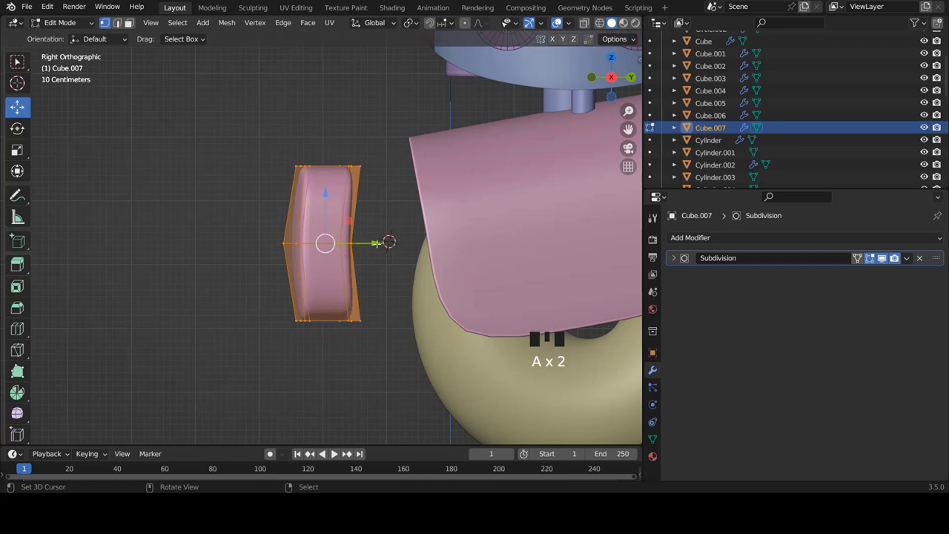
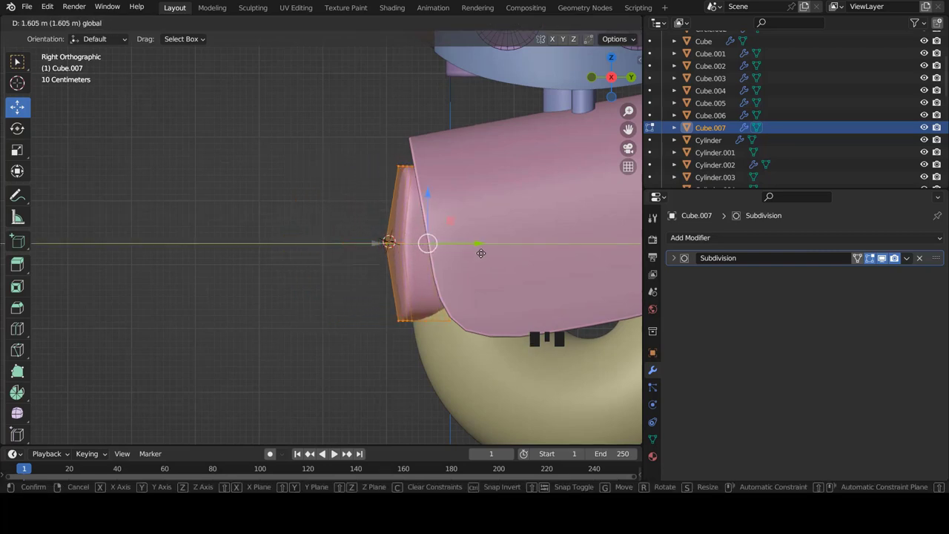
{"action": "key", "text": "KP_1"}
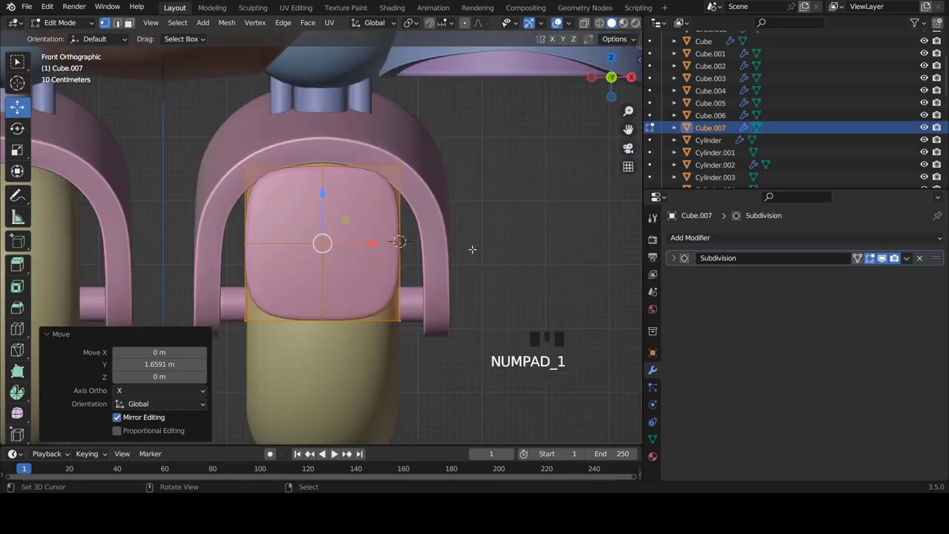
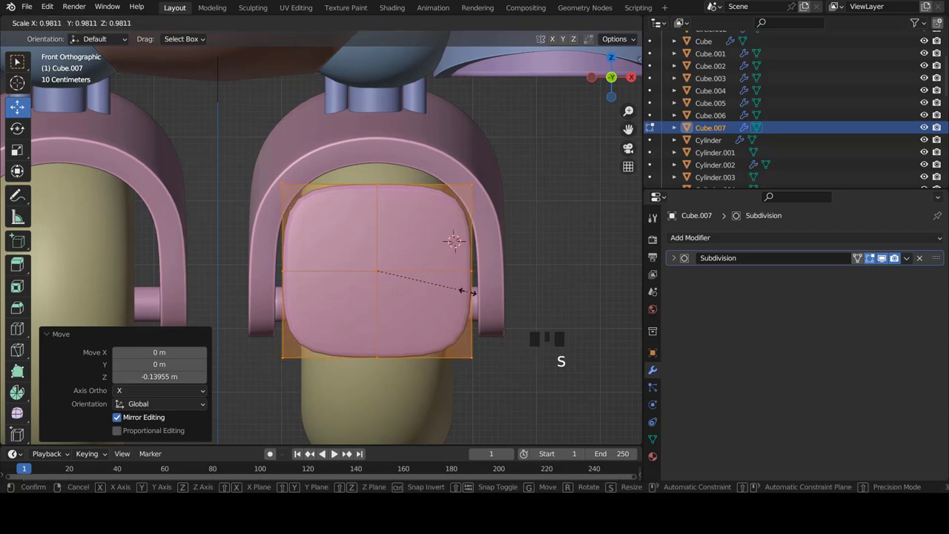
Step: Scale the plate and lower it to sit within the arch, mirrored onto the other wheel
{"action": "scroll", "scroll_direction": "down", "scroll_amount": 3}
{"action": "key", "text": "Tab"}
{"action": "key", "text": "a"}
{"action": "scroll", "scroll_direction": "down", "scroll_amount": 3}
{"action": "scroll", "scroll_direction": "up", "scroll_amount": 3}
{"action": "right_click", "coordinate": [383, 262]}
{"action": "left_click_drag", "start_coordinate": [685, 242], "coordinate": [342, 291]}
{"action": "key", "text": "a"}
Step: Switch to wireframe side view and select the tire torus for editing
{"action": "scroll", "scroll_direction": "down", "scroll_amount": 3}
{"action": "left_click_drag", "start_coordinate": [324, 264], "coordinate": [269, 265]}
{"action": "key", "text": "KP_3"}
{"action": "scroll", "scroll_direction": "up", "scroll_amount": 3}
{"action": "key", "text": "z"}
{"action": "scroll", "scroll_direction": "up", "scroll_amount": 3}
{"action": "right_click", "coordinate": [495, 349]}
Step: Shrink the tire torus to about 0.792 in Edit Mode, viewed from the front
{"action": "key", "text": "Tab"}
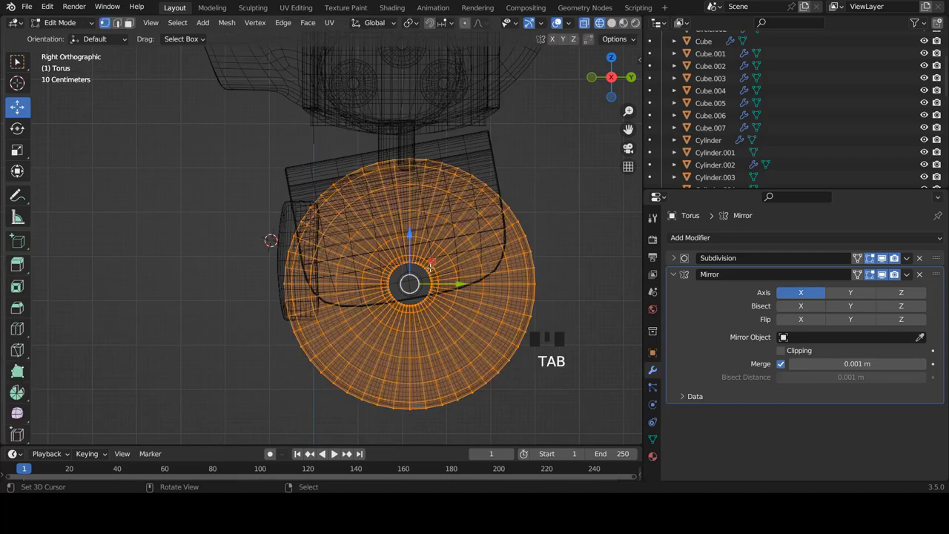
{"action": "scroll", "scroll_direction": "up", "scroll_amount": 3}
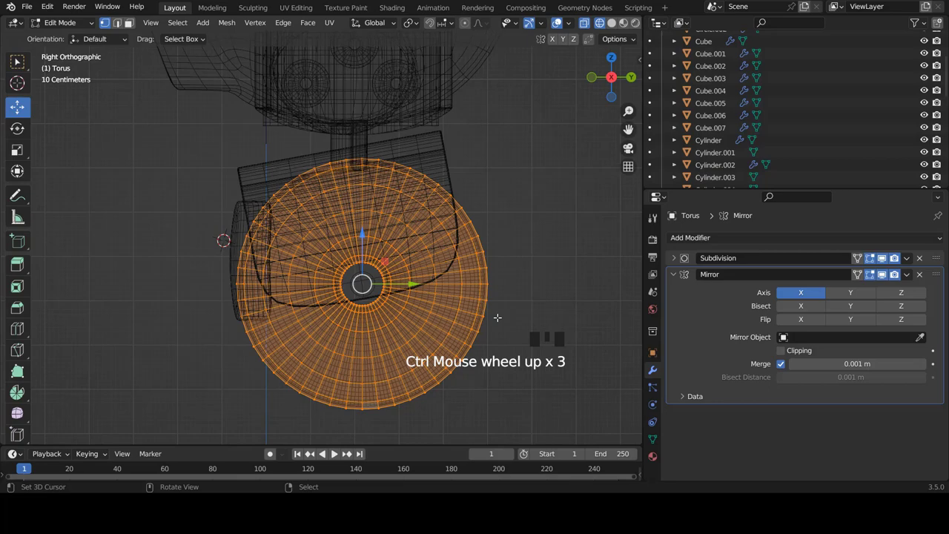
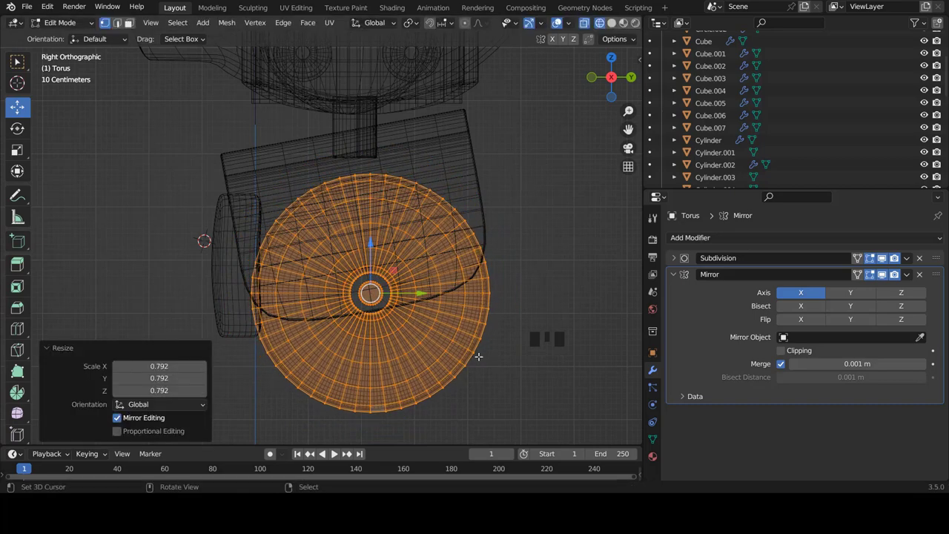
{"action": "key", "text": "KP_1"}
{"action": "key", "text": "z"}
{"action": "scroll", "scroll_direction": "down", "scroll_amount": 3}
{"action": "scroll", "scroll_direction": "up", "scroll_amount": 3}
Step: Widen the tire about 1.2 times along its width, checking it through the leg shell in wireframe
{"action": "key", "text": "s"}
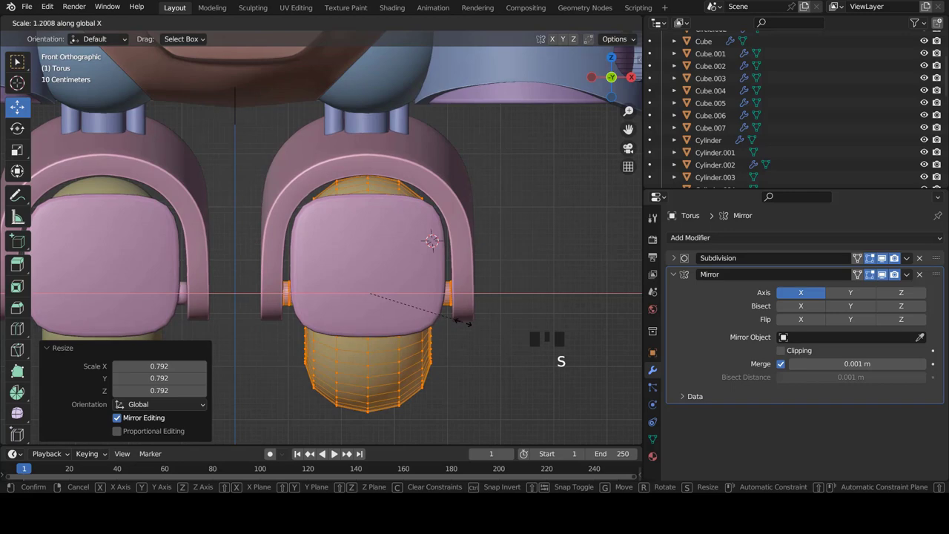
{"action": "key", "text": "z"}
{"action": "key", "text": "z"}
{"action": "key", "text": "z"}
{"action": "key", "text": "s"}
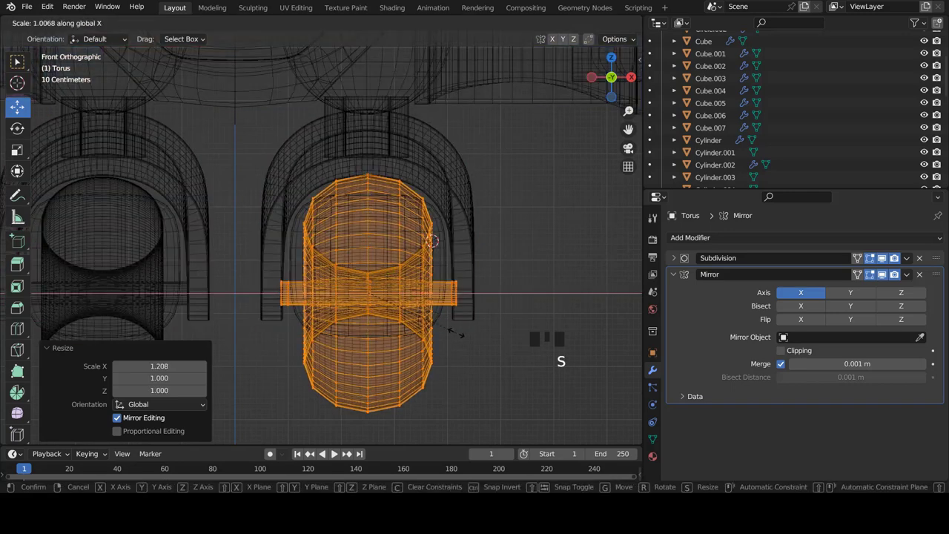
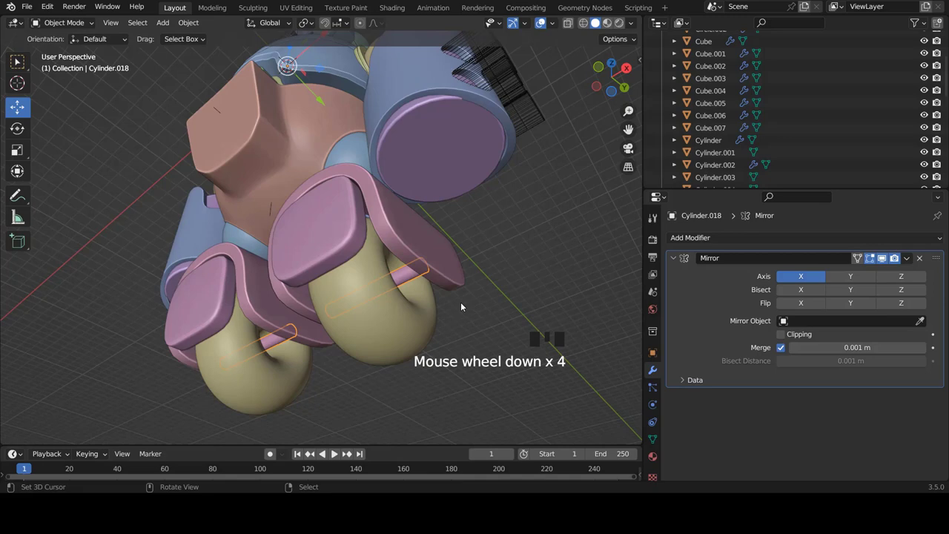
Step: Shrink and move the axle cylinder into the wheel hub, then fatten it with Alt+S to fill the hub
{"action": "key", "text": "Tab"}
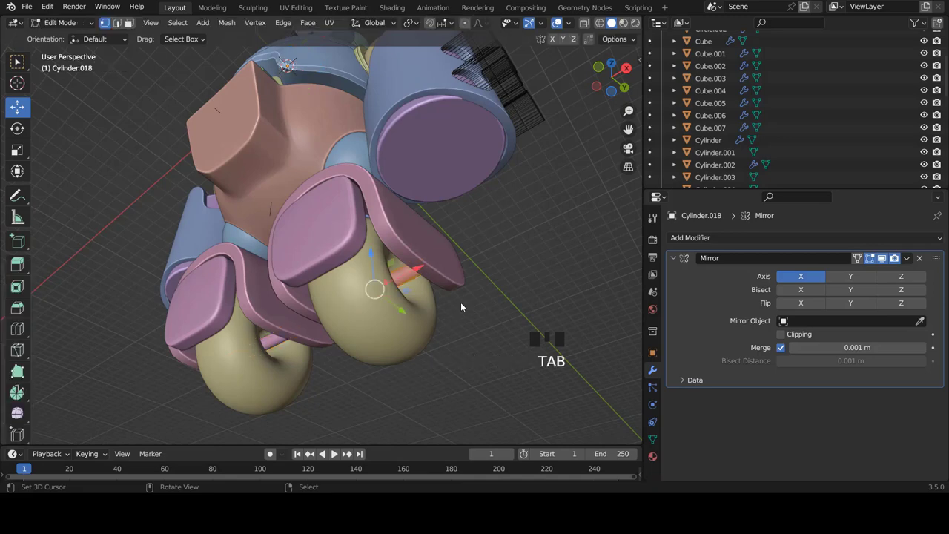
{"action": "key", "text": "KP_3"}
{"action": "key", "text": "z"}
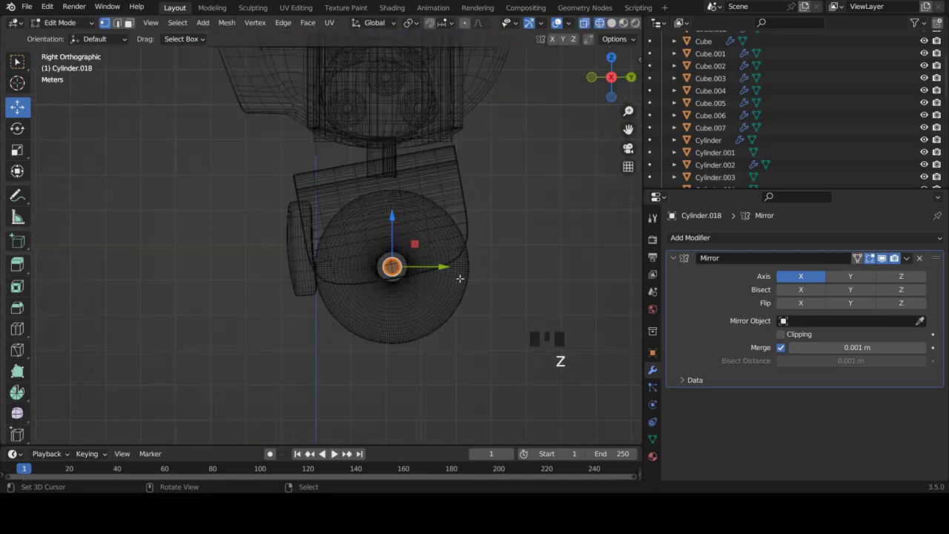
{"action": "key", "text": "a"}
{"action": "key", "text": "a"}
{"action": "scroll", "scroll_direction": "up", "scroll_amount": 3}
{"action": "scroll", "scroll_direction": "up", "scroll_amount": 3}
{"action": "key", "text": "shift+d"}
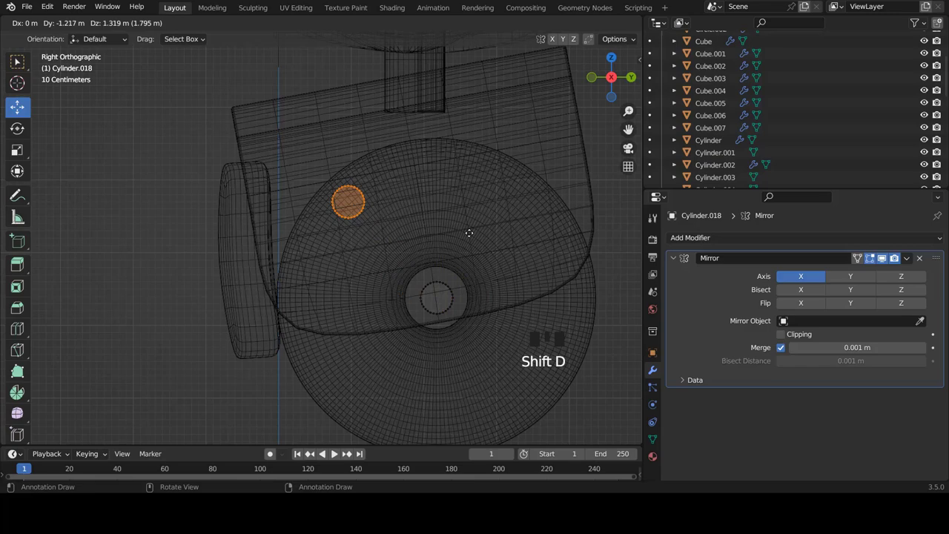
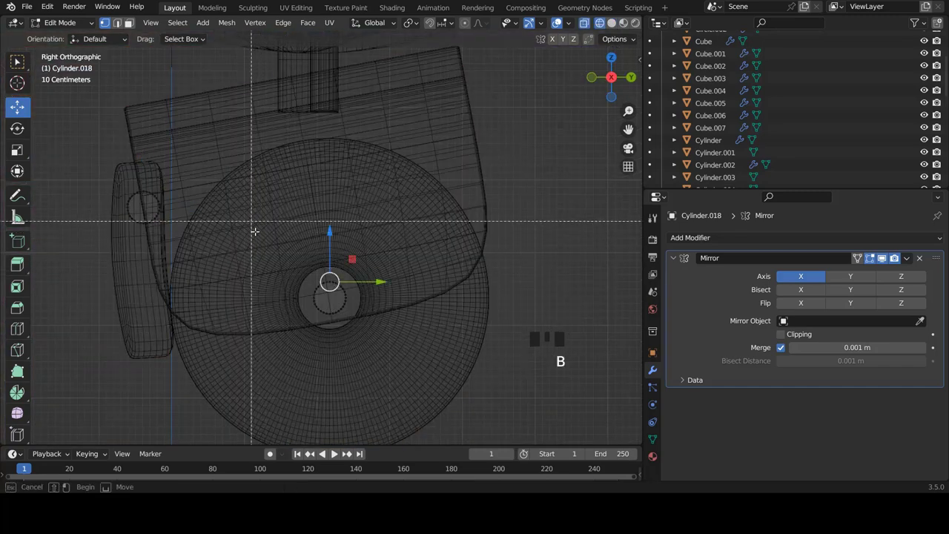
{"action": "key", "text": "alt+s"}
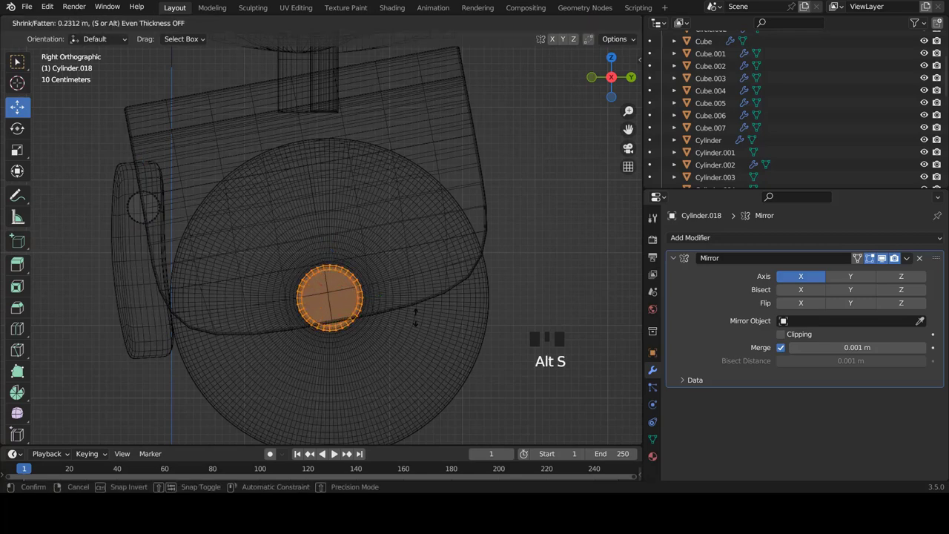
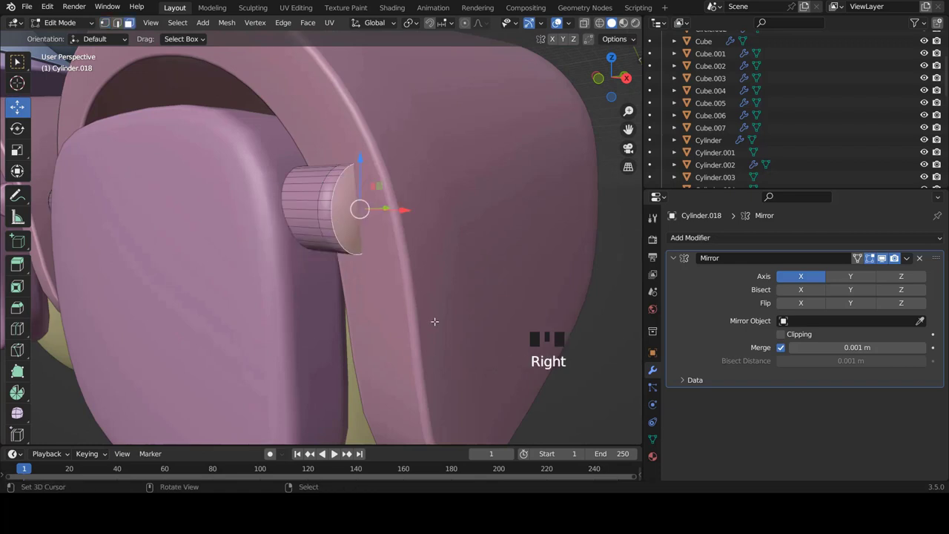
Step: Inset the axle's end face to form a cap
{"action": "key", "text": "i"}
{"action": "key", "text": "i"}
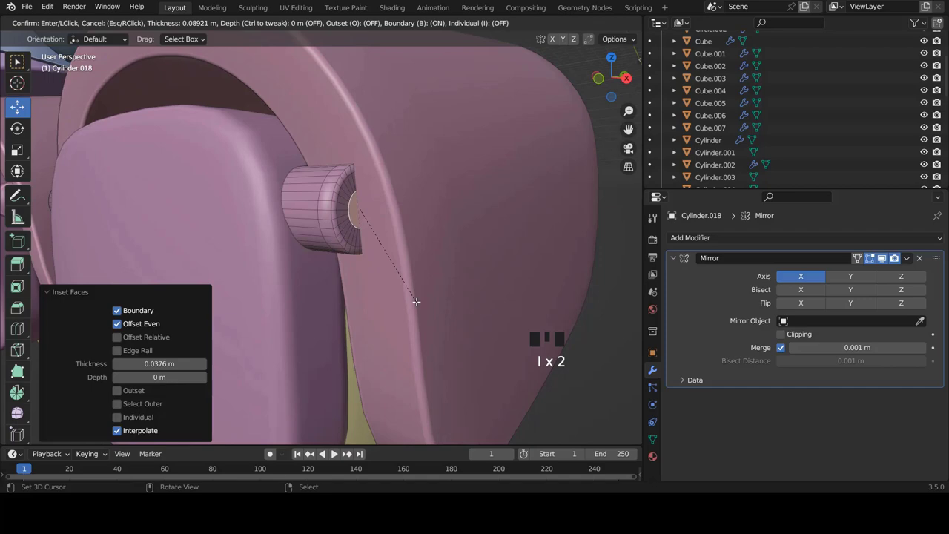
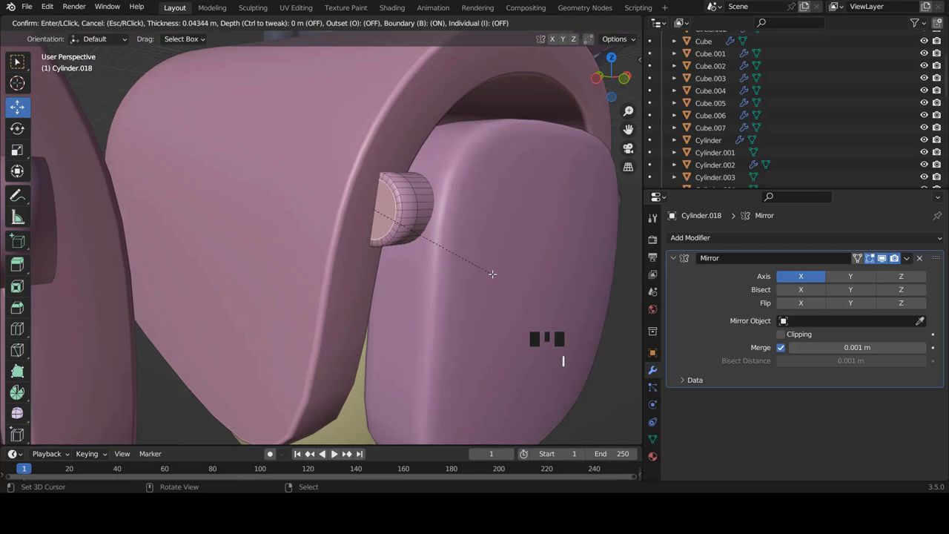
{"action": "key", "text": "i"}
{"action": "key", "text": "Tab"}
{"action": "key", "text": "Tab"}
Step: Add an edge loop around the axle, slide it toward the cap and return to object mode
{"action": "key", "text": "ctrl+r"}
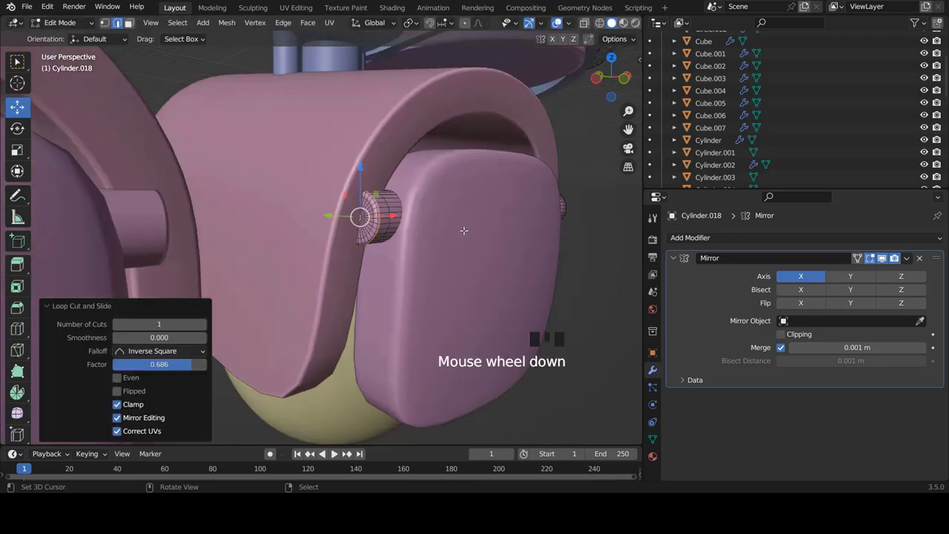
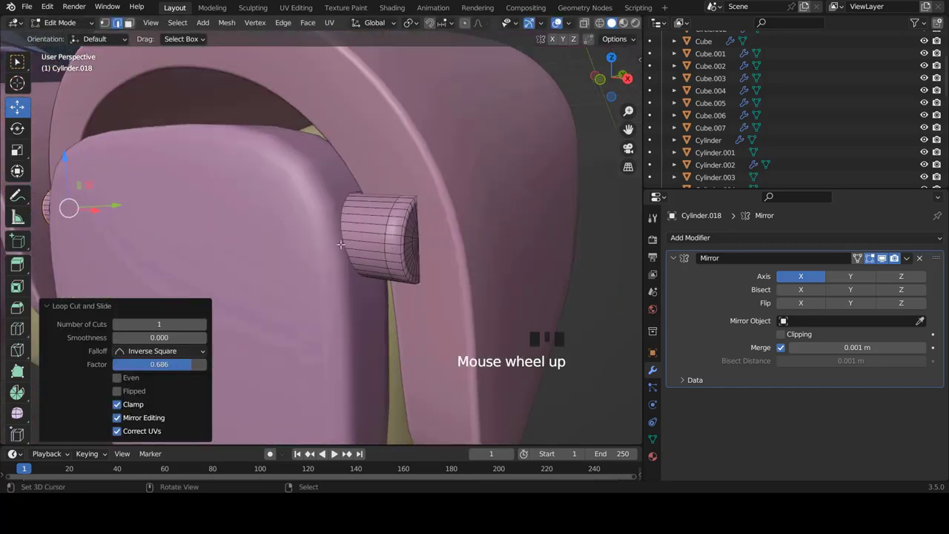
{"action": "key", "text": "ctrl+r"}
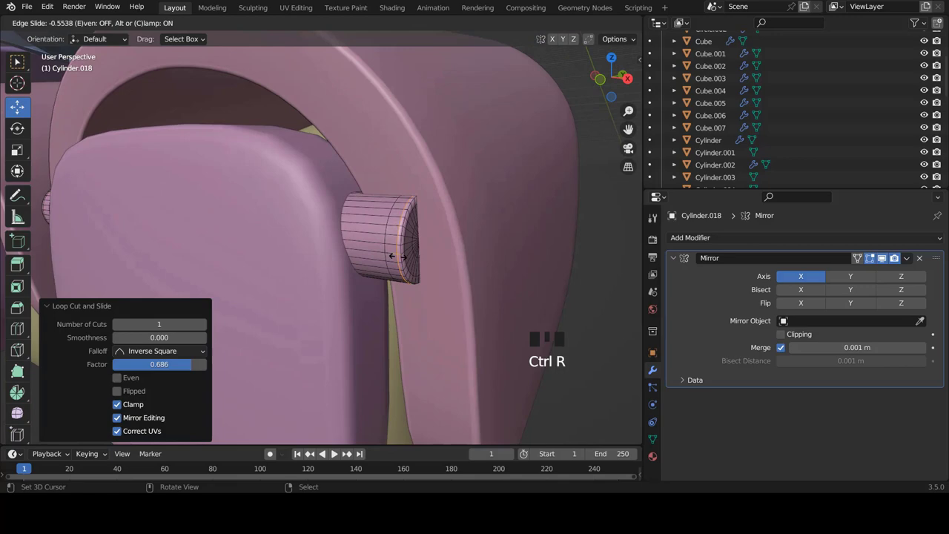
{"action": "key", "text": "Tab"}
{"action": "scroll", "scroll_direction": "down", "scroll_amount": 3}
{"action": "key", "text": "a"}
{"action": "scroll", "scroll_direction": "down", "scroll_amount": 3}
{"action": "left_click_drag", "start_coordinate": [361, 247], "coordinate": [320, 270]}
{"action": "key", "text": "KP_1"}
{"action": "right_click", "coordinate": [382, 185]}
{"action": "key", "text": "KP_3"}
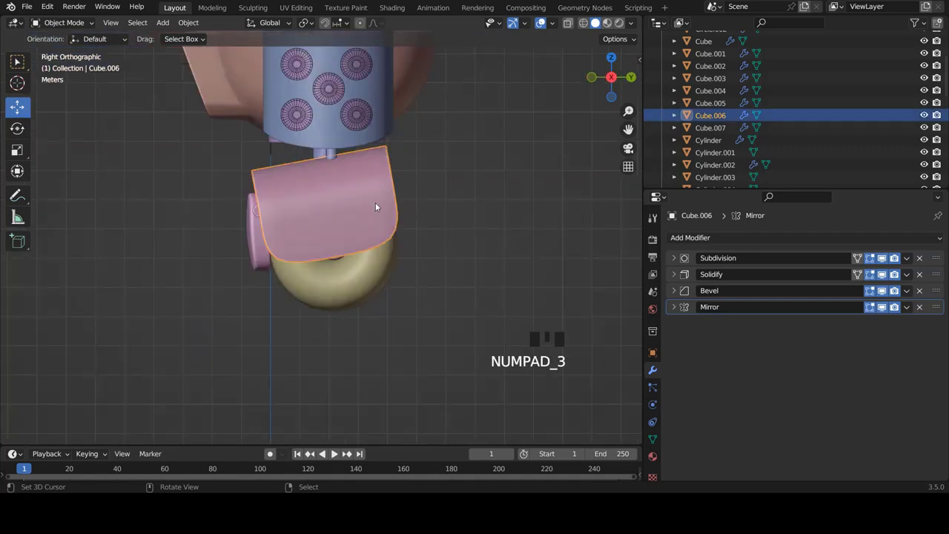
Step: Select the leg shell Cube.006 and move its lower vertices downward in side view
{"action": "left_click_drag", "start_coordinate": [386, 197], "coordinate": [401, 148]}
{"action": "scroll", "scroll_direction": "up", "scroll_amount": 3}
{"action": "right_click", "coordinate": [472, 153]}
{"action": "key", "text": "KP_3"}
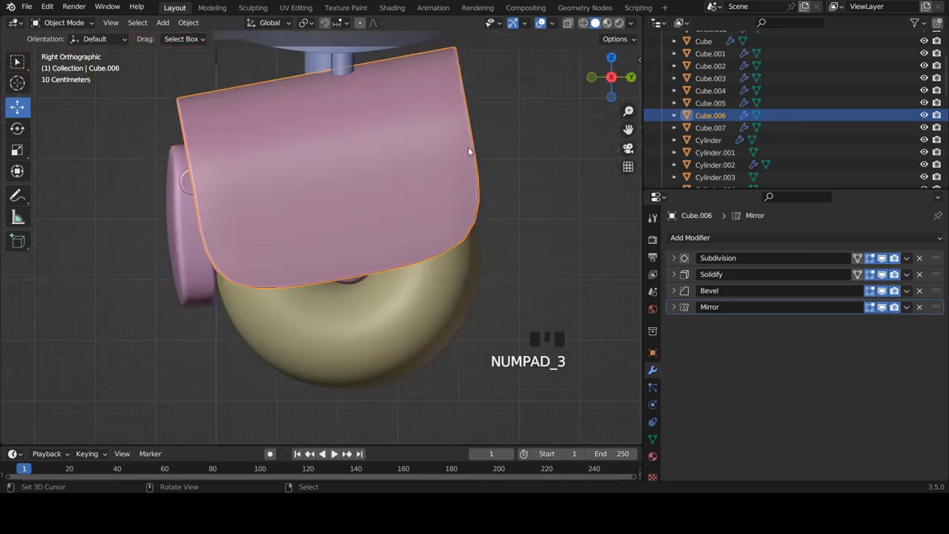
{"action": "key", "text": "Tab"}
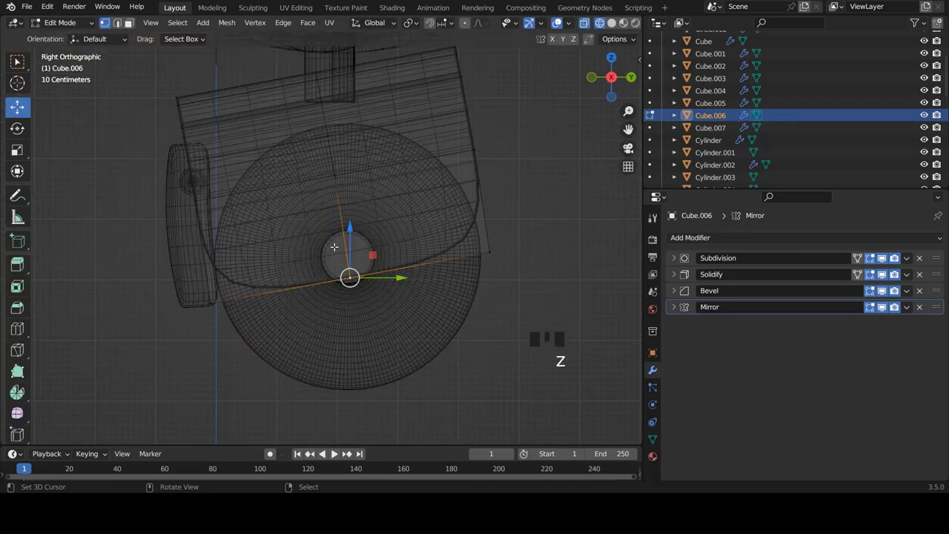
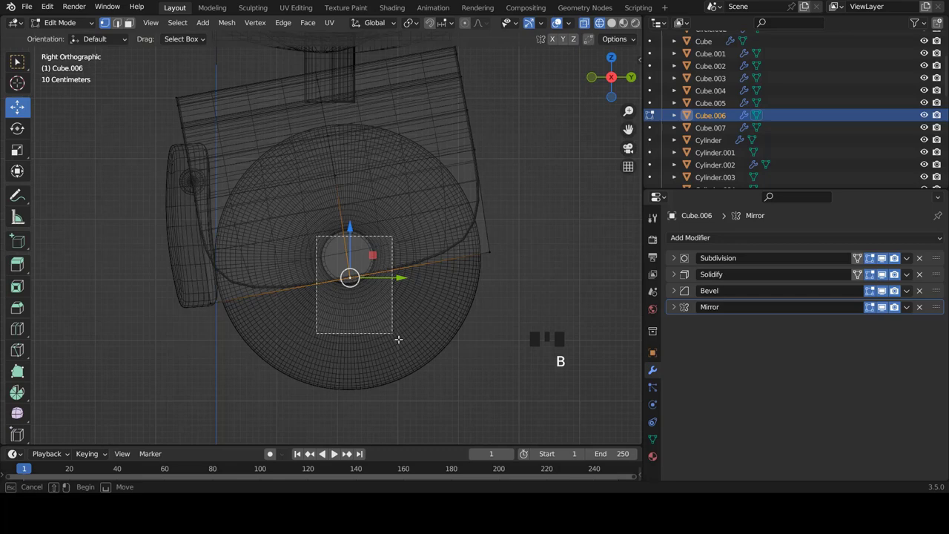
{"action": "key", "text": "g"}
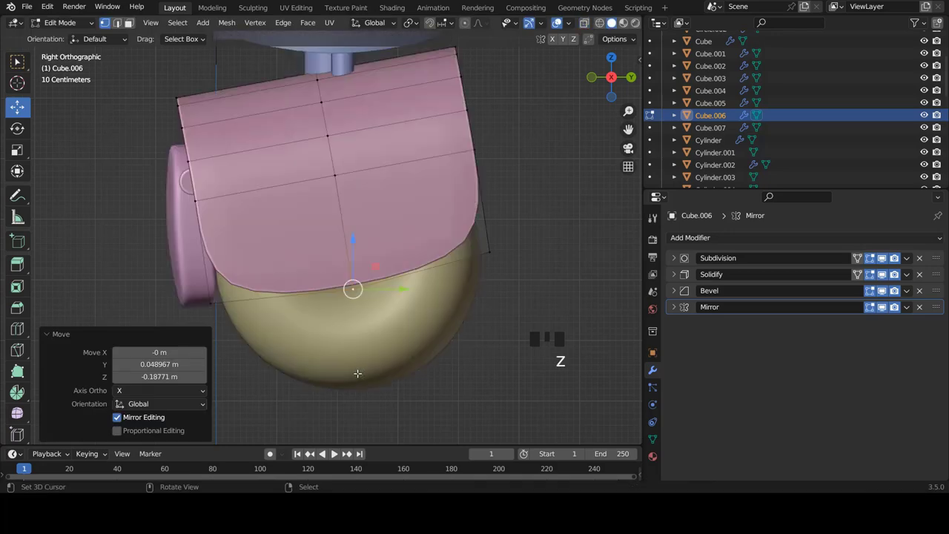
{"action": "key", "text": "Tab"}
Step: Adjust the shell's lower vertices a second time so it covers more of the wheel
{"action": "key", "text": "a"}
{"action": "scroll", "scroll_direction": "down", "scroll_amount": 3}
{"action": "left_click_drag", "start_coordinate": [412, 305], "coordinate": [508, 283]}
{"action": "scroll", "scroll_direction": "up", "scroll_amount": 3}
{"action": "key", "text": "Tab"}
{"action": "key", "text": "g"}
{"action": "key", "text": "Tab"}
Step: Orbit and view the robot from the front to inspect the finished legs and wheels
{"action": "scroll", "scroll_direction": "down", "scroll_amount": 3}
{"action": "key", "text": "KP_1"}
{"action": "scroll", "scroll_direction": "down", "scroll_amount": 3}
{"action": "left_click_drag", "start_coordinate": [346, 277], "coordinate": [317, 283]}
{"action": "scroll", "scroll_direction": "up", "scroll_amount": 3}
{"action": "scroll", "scroll_direction": "down", "scroll_amount": 3}
{"action": "scroll", "scroll_direction": "up", "scroll_amount": 3}
{"action": "left_click_drag", "start_coordinate": [380, 220], "coordinate": [310, 119]}
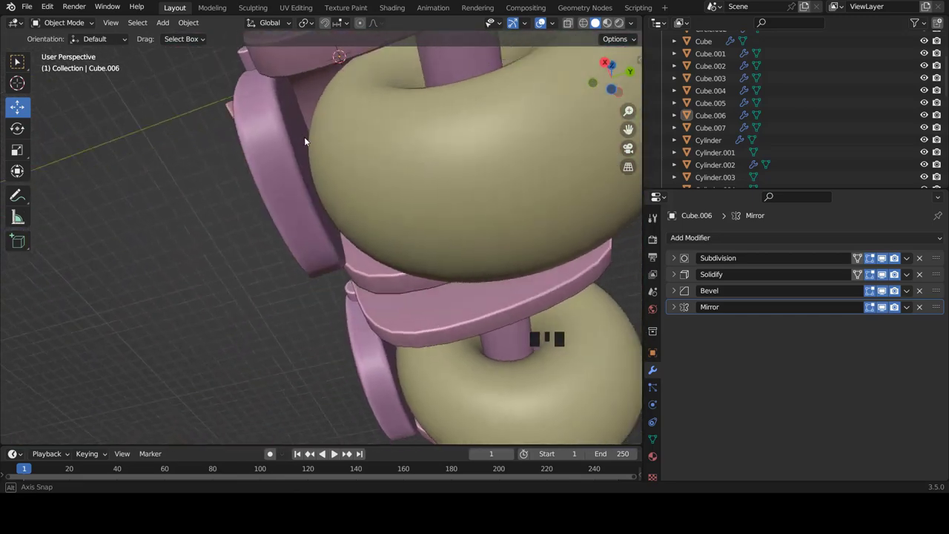
{"action": "scroll", "scroll_direction": "down", "scroll_amount": 3}
{"action": "key", "text": "KP_1"}
{"action": "scroll", "scroll_direction": "down", "scroll_amount": 3}
{"action": "scroll", "scroll_direction": "up", "scroll_amount": 3}
{"action": "scroll", "scroll_direction": "down", "scroll_amount": 3}
{"action": "scroll", "scroll_direction": "up", "scroll_amount": 3}
{"action": "scroll", "scroll_direction": "up", "scroll_amount": 3}
{"action": "scroll", "scroll_direction": "down", "scroll_amount": 3}
{"action": "scroll", "scroll_direction": "up", "scroll_amount": 3}
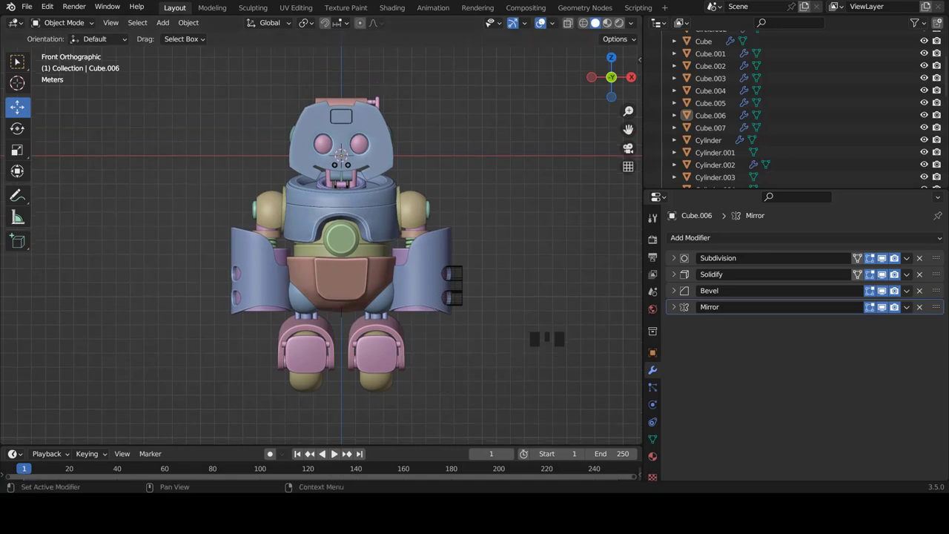